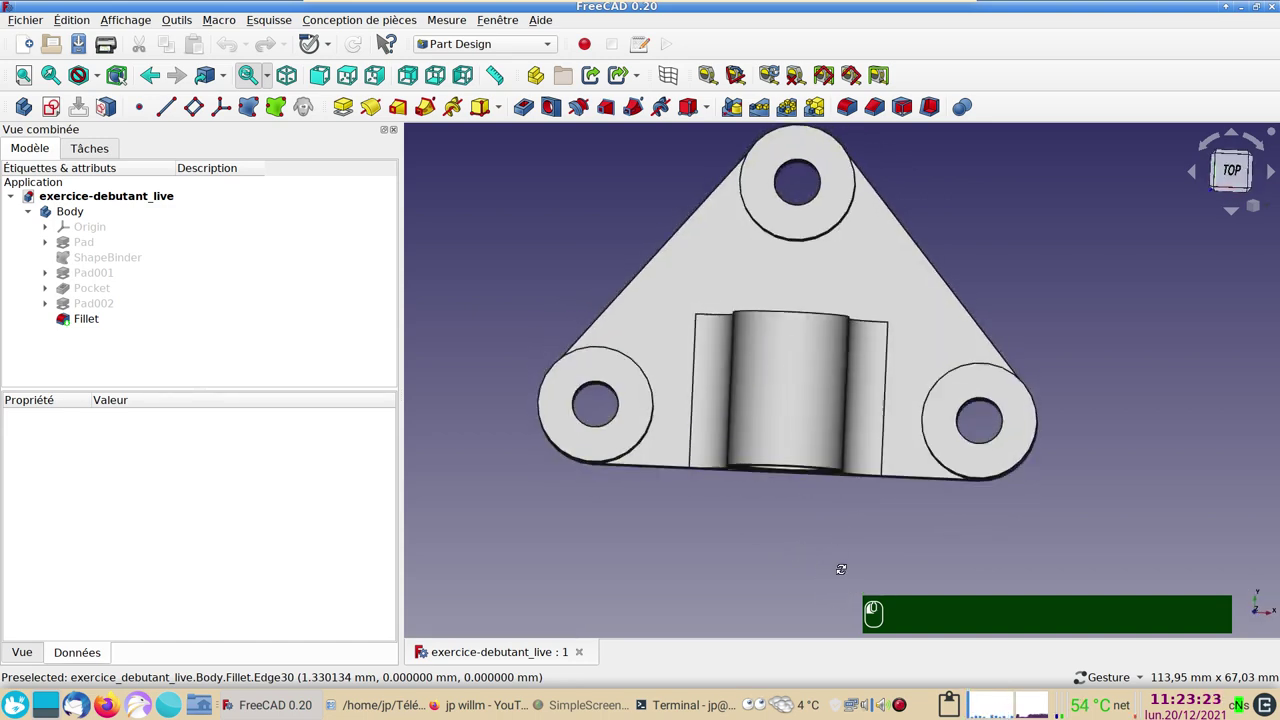
# Reveal the base sketch under the Pad, open it for editing, then return to an isometric view.
pyautogui.moveTo(740, 525); pyautogui.dragTo(675, 529)
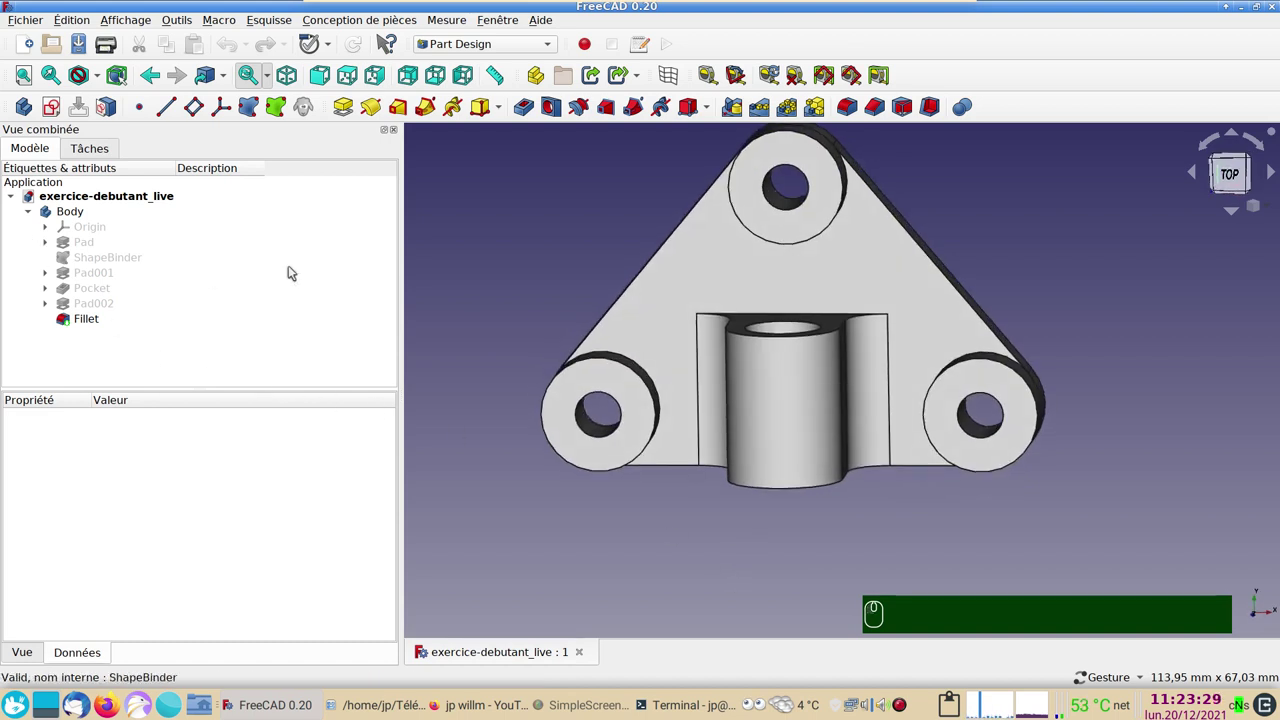
pyautogui.click(867, 268)
pyautogui.click(50, 240)
pyautogui.click(101, 258)
pyautogui.press('space')
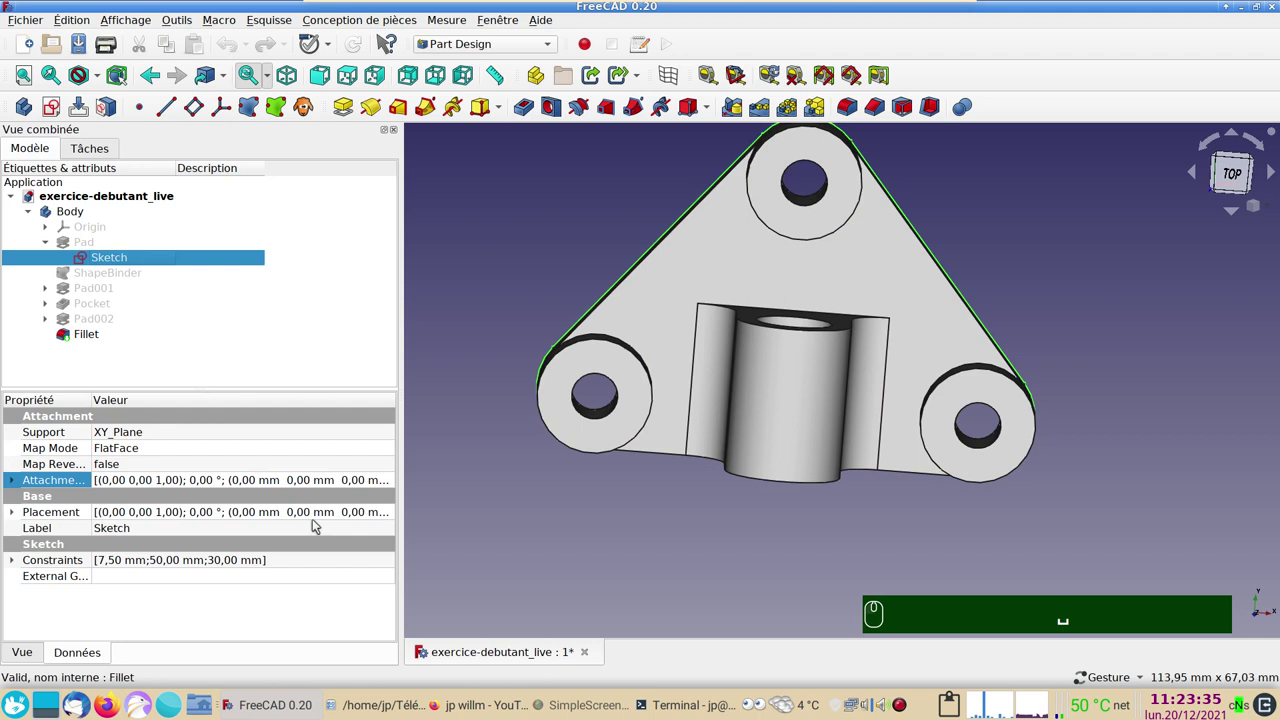
pyautogui.click(115, 259)
pyautogui.click(117, 103)
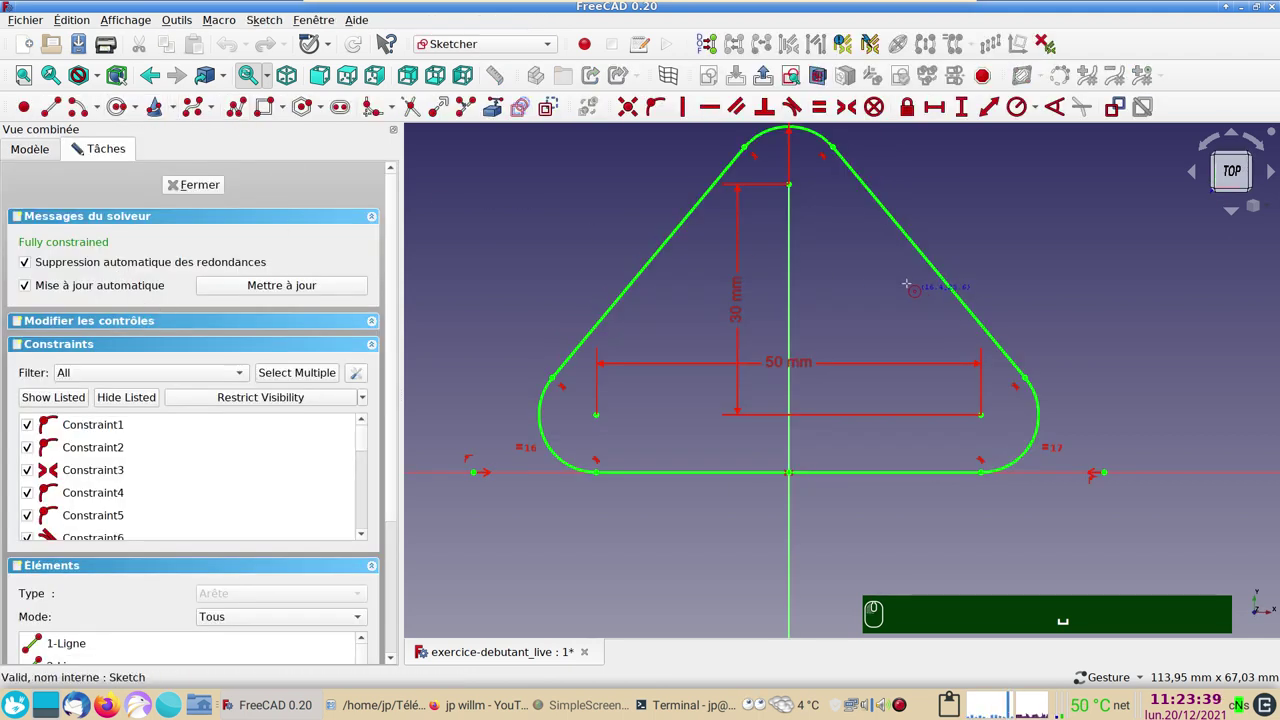
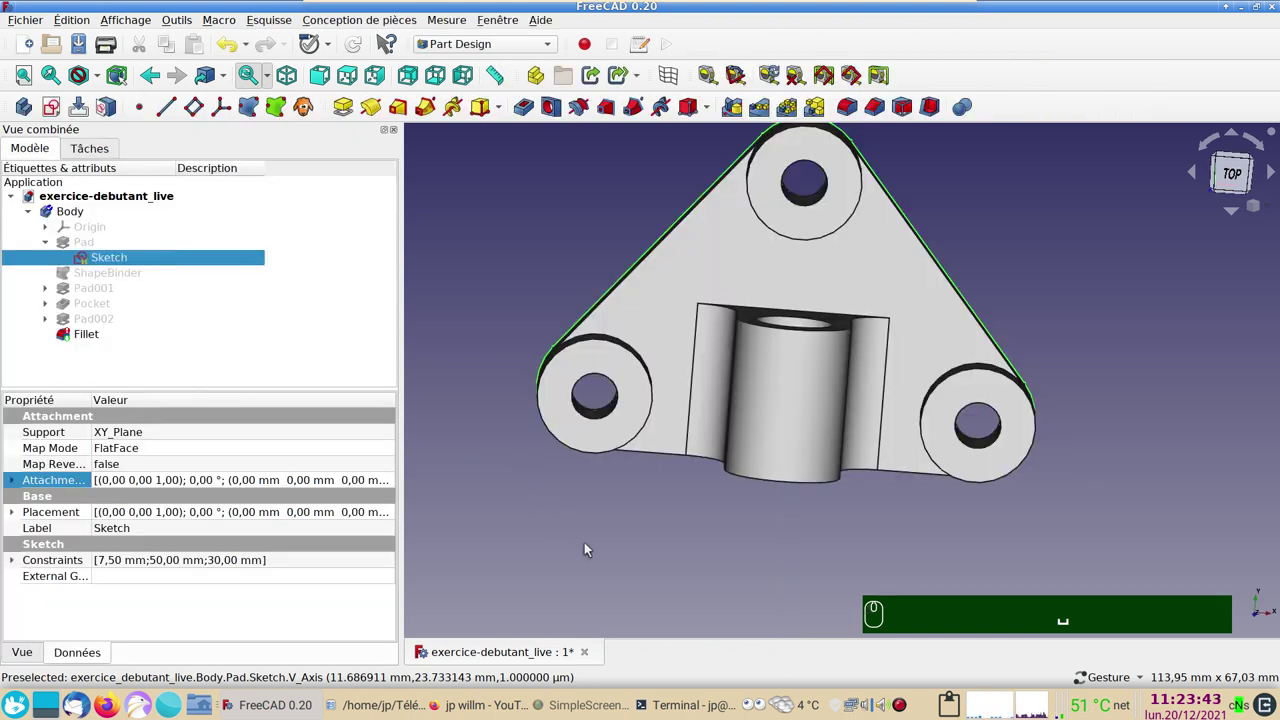
pyautogui.click(358, 40)
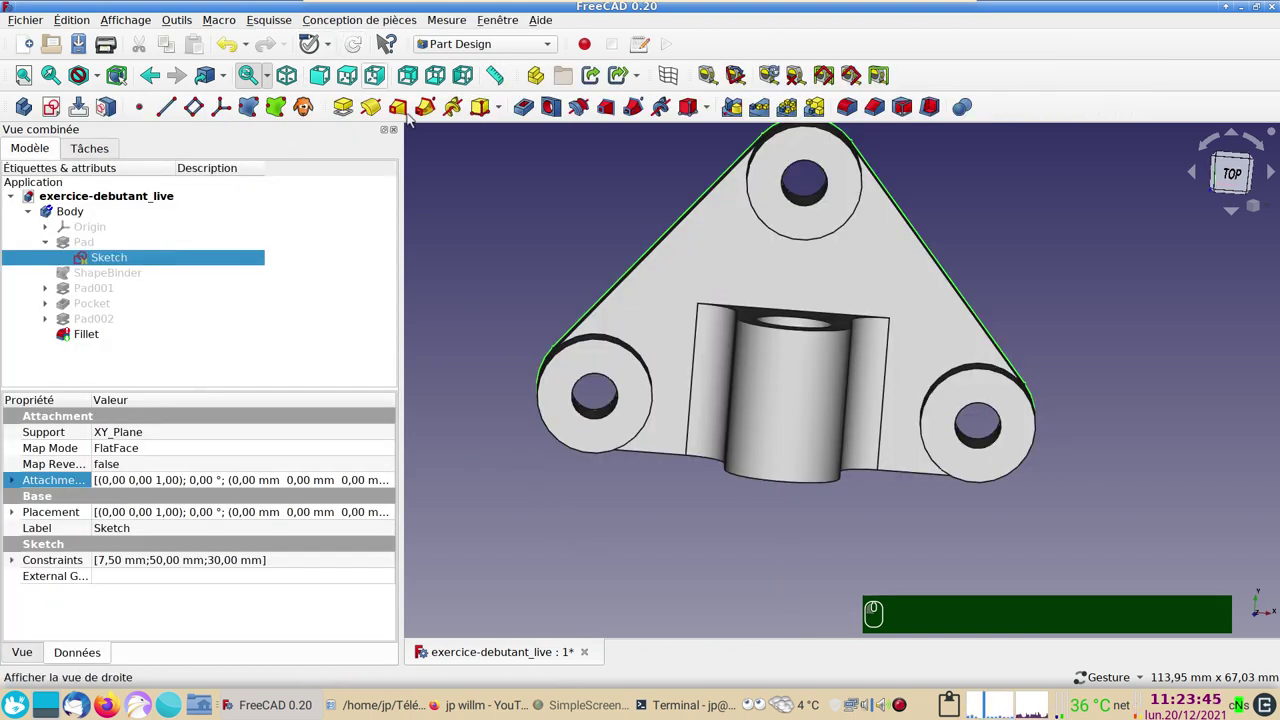
pyautogui.click(801, 574)
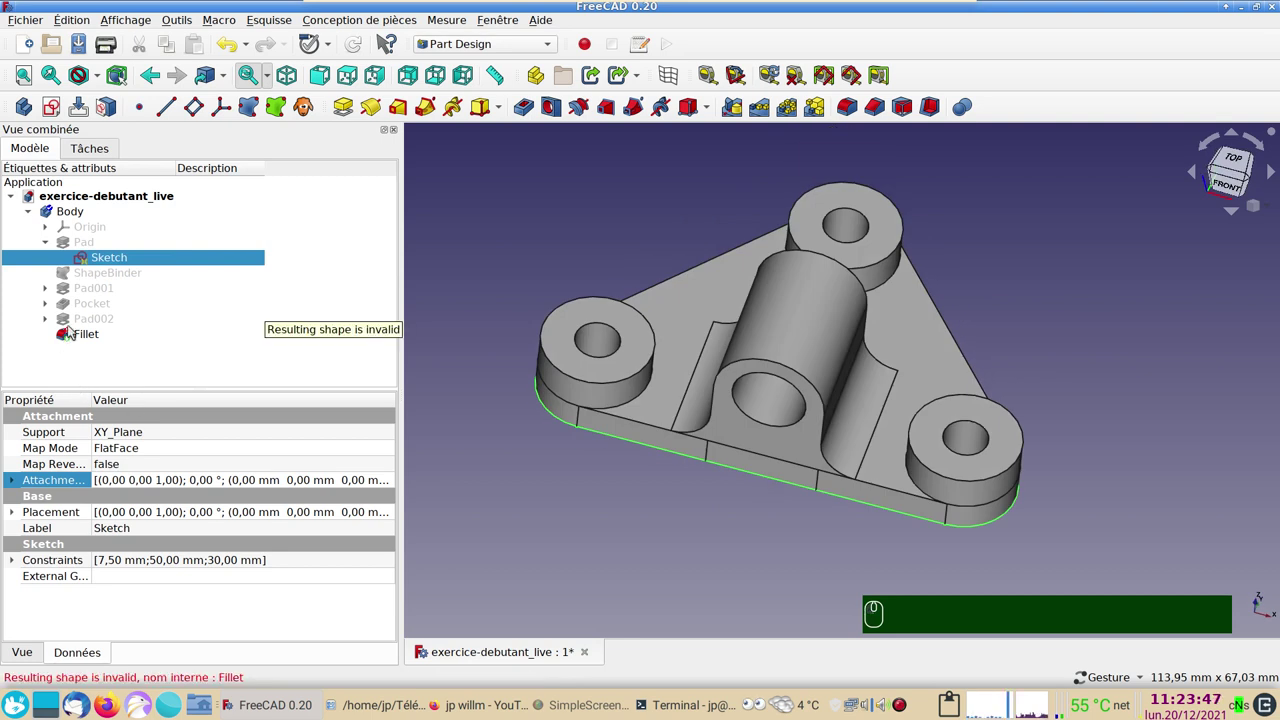
# Delete the Fillet feature and orbit the model toward a top view to check it.
pyautogui.click(64, 332)
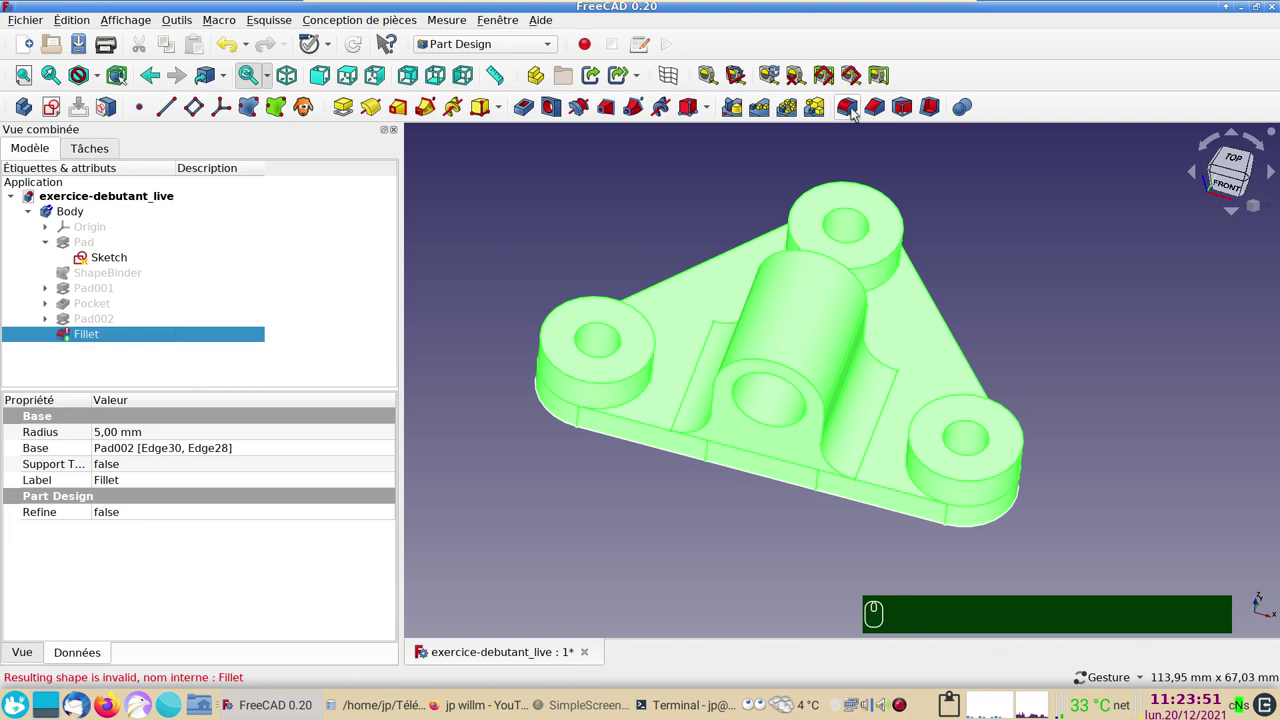
pyautogui.press('Delete')
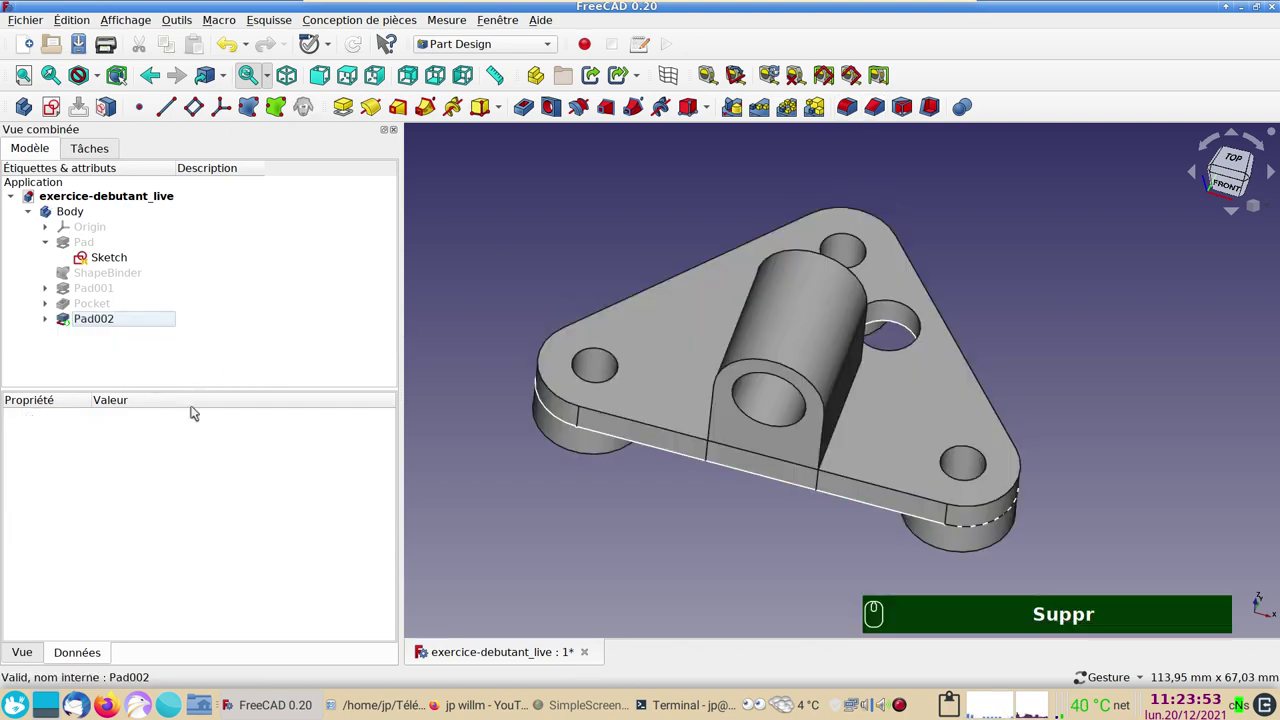
pyautogui.moveTo(756, 548); pyautogui.dragTo(859, 521)
pyautogui.moveTo(1099, 320); pyautogui.dragTo(1071, 331)
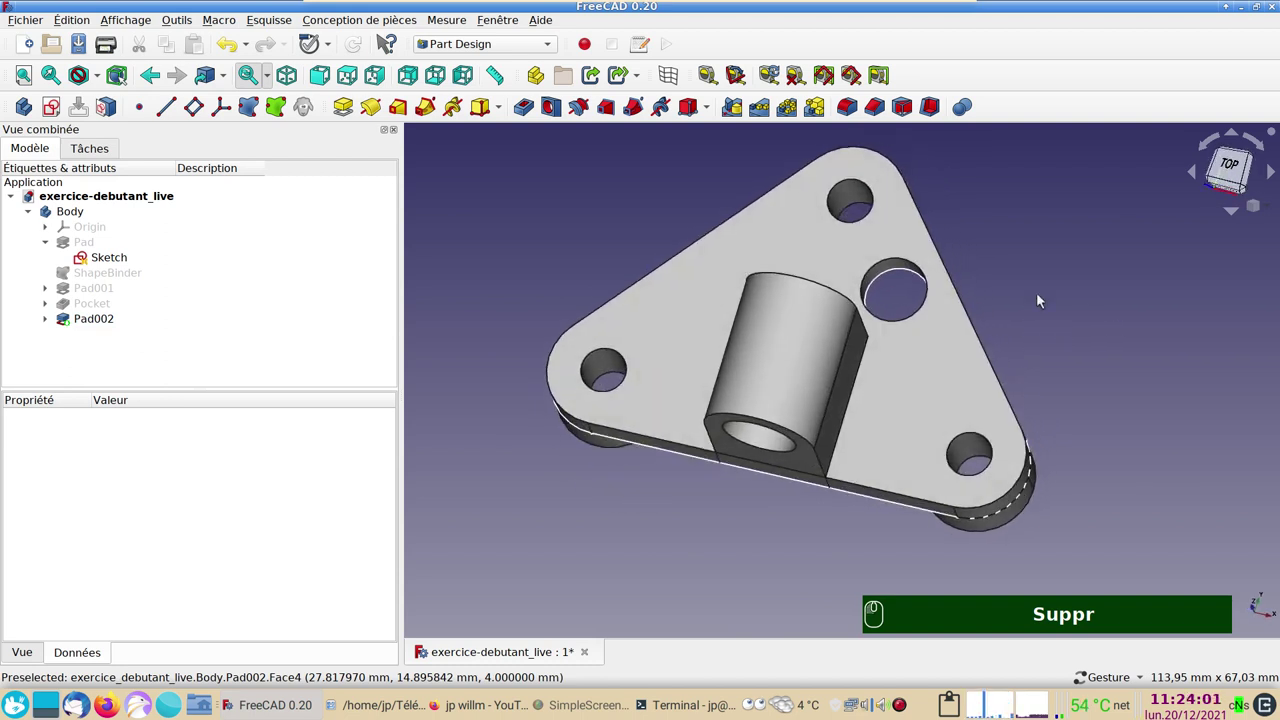
pyautogui.moveTo(647, 214); pyautogui.dragTo(132, 276)
pyautogui.moveTo(125, 274); pyautogui.dragTo(129, 273)
# Show the ShapeBinder faces, inspect the plate's top side, and close the document.
pyautogui.press('space')
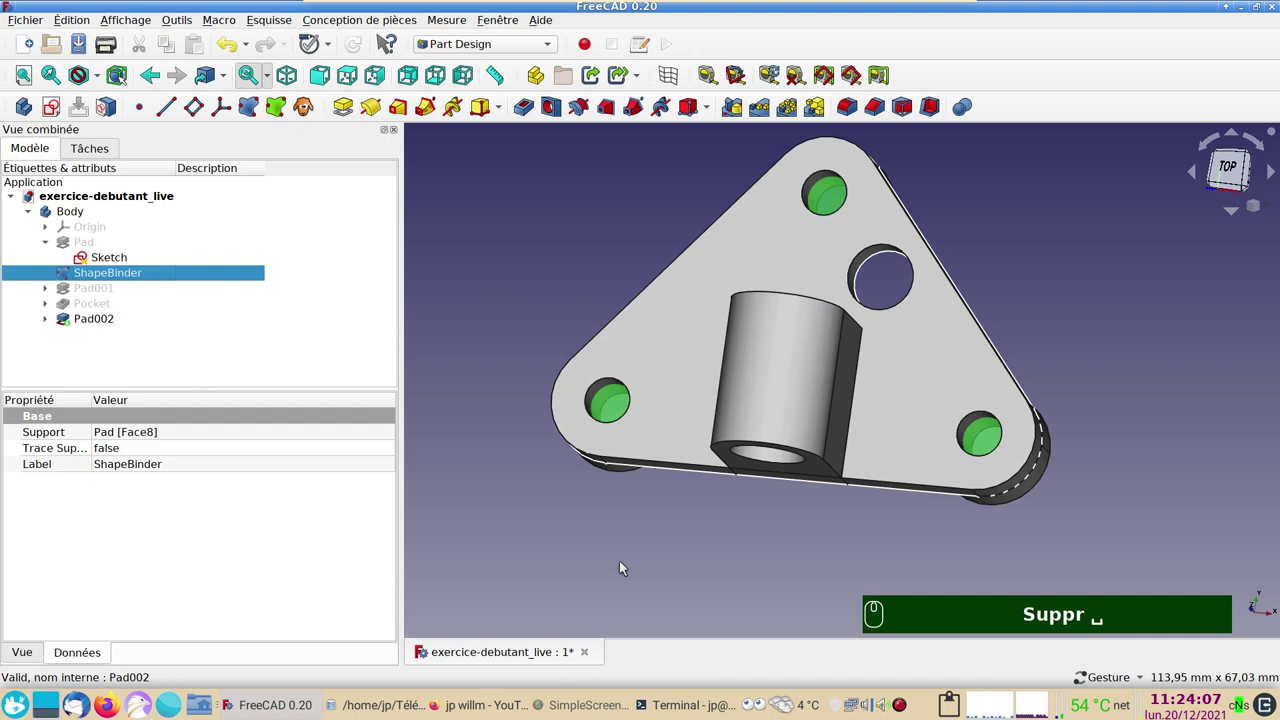
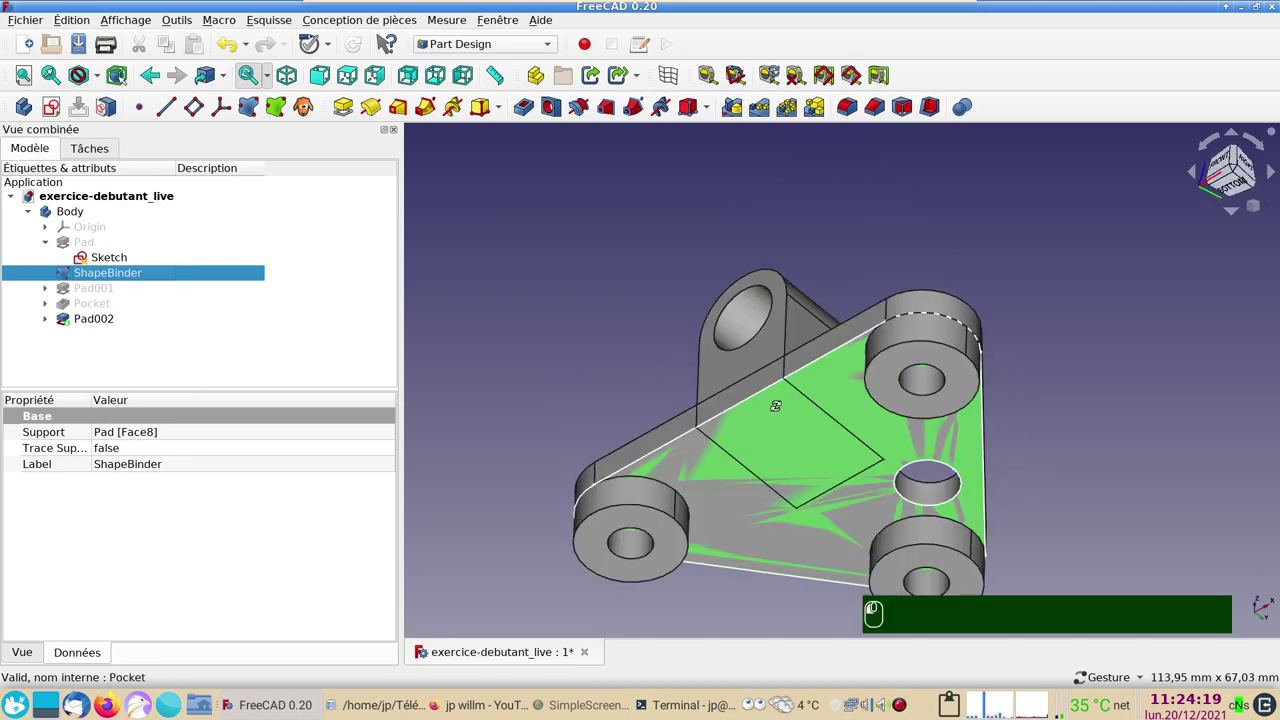
pyautogui.click(609, 297)
pyautogui.click(1094, 458)
pyautogui.click(934, 556)
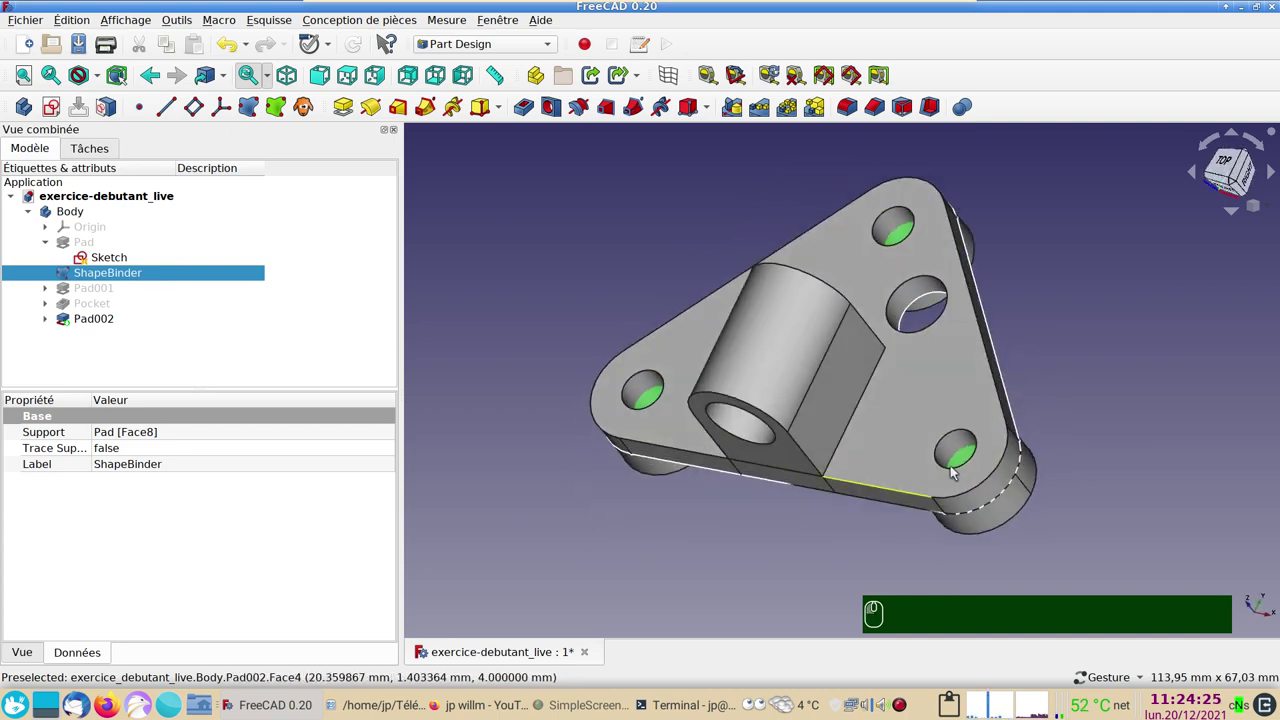
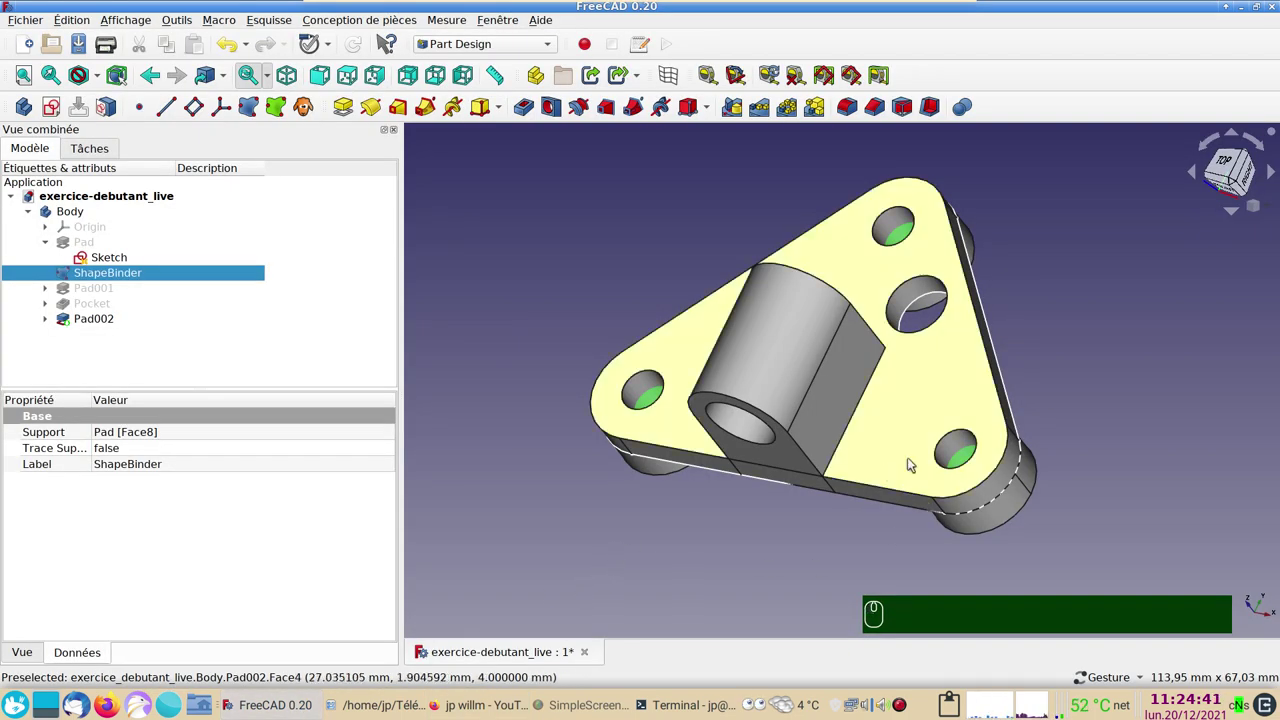
pyautogui.moveTo(885, 473); pyautogui.dragTo(928, 485)
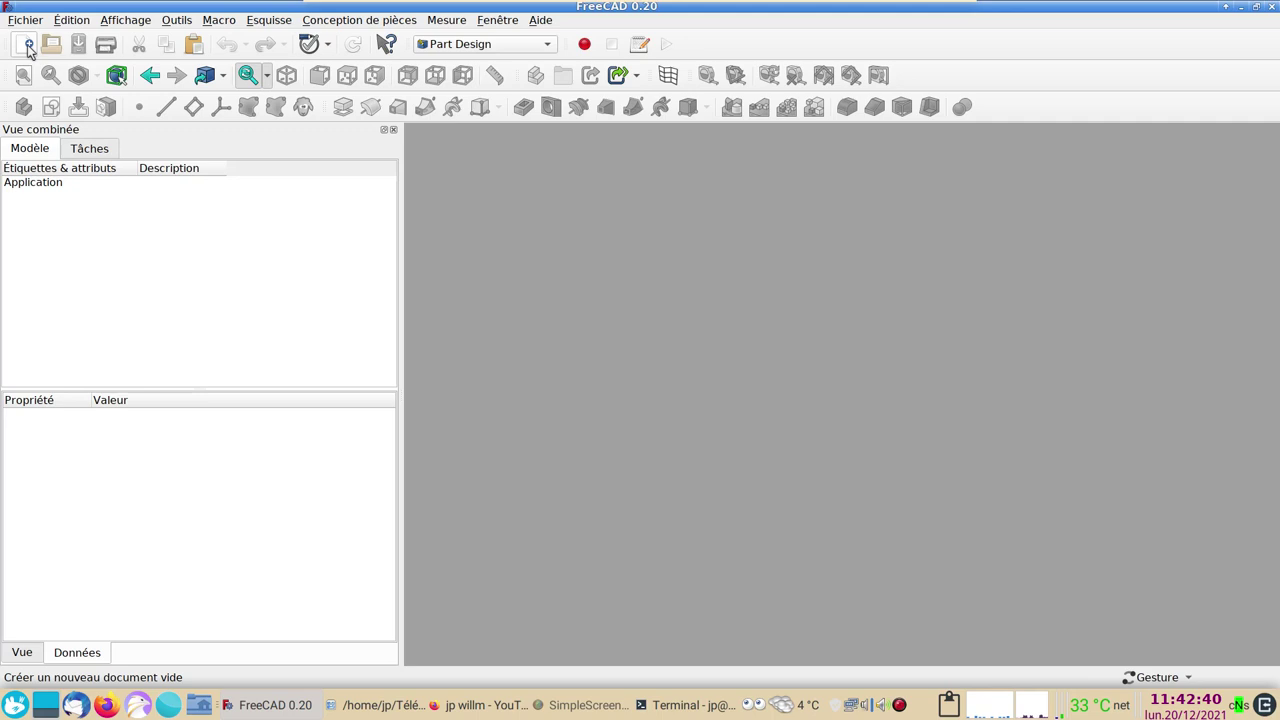
# Create a new document with a Body and start a sketch on the XY plane.
pyautogui.click(34, 46)
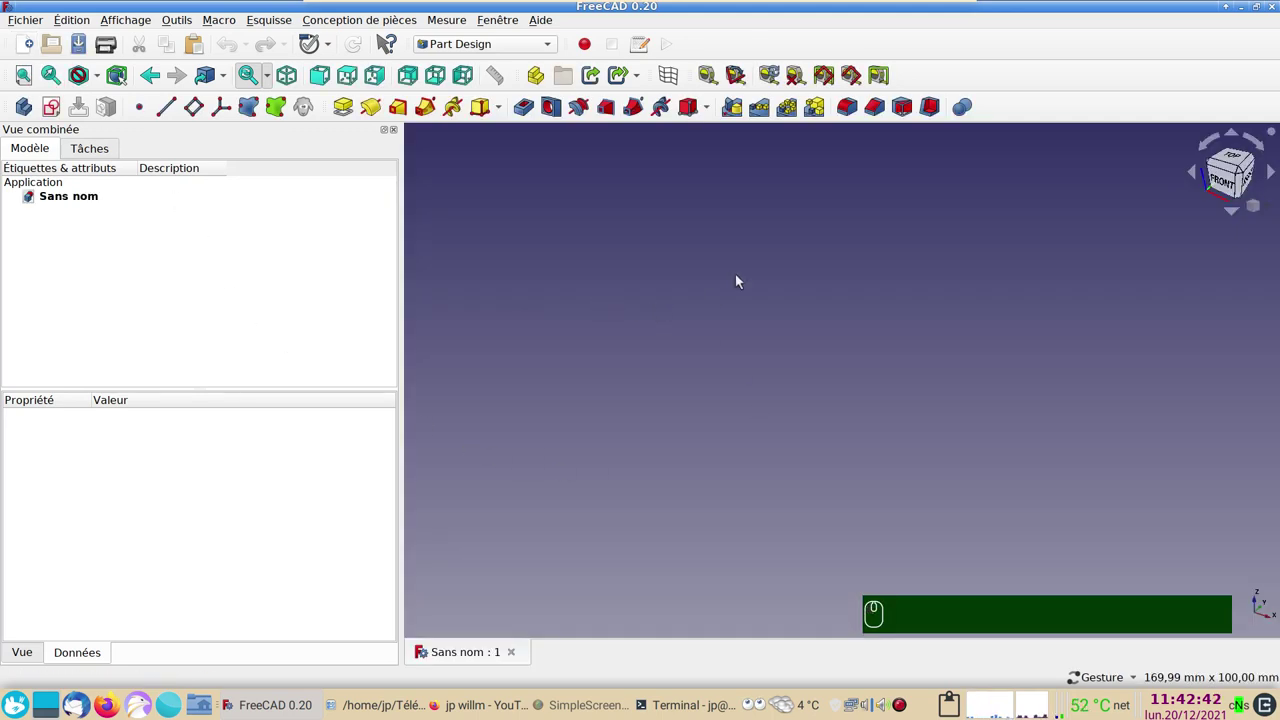
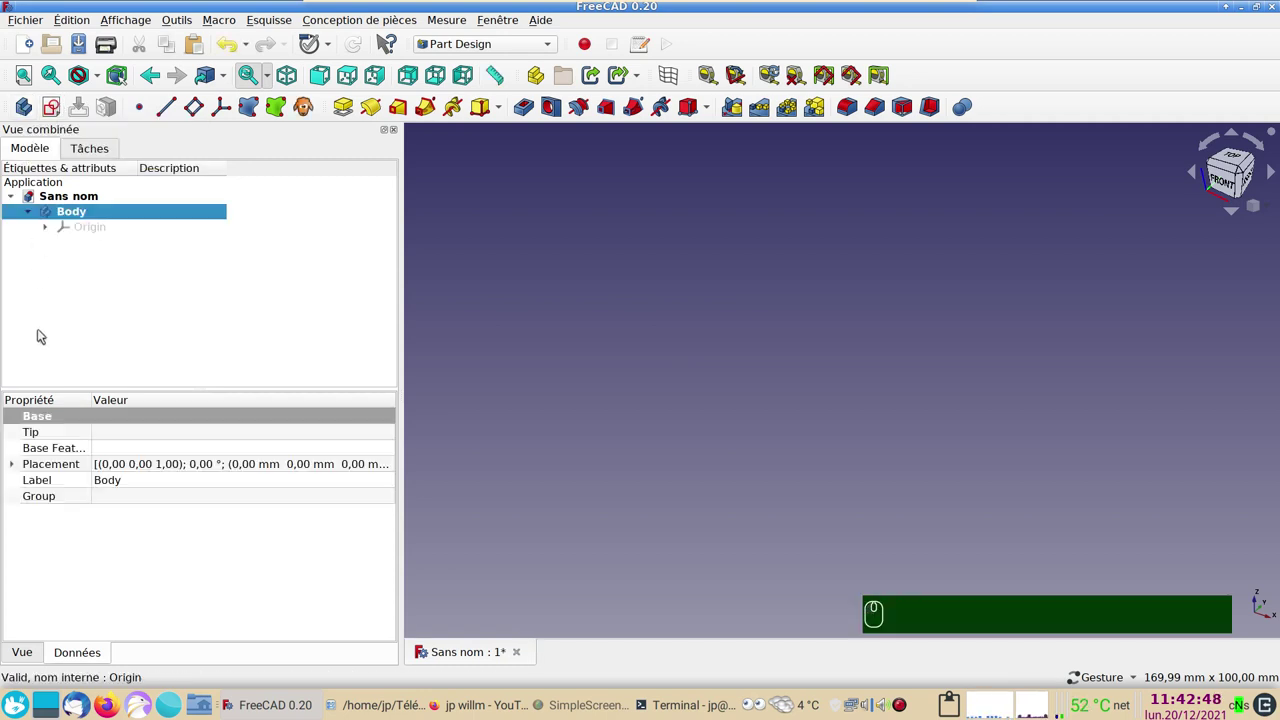
pyautogui.click(60, 108)
pyautogui.click(75, 242)
pyautogui.click(237, 180)
pyautogui.moveTo(769, 451); pyautogui.dragTo(944, 393)
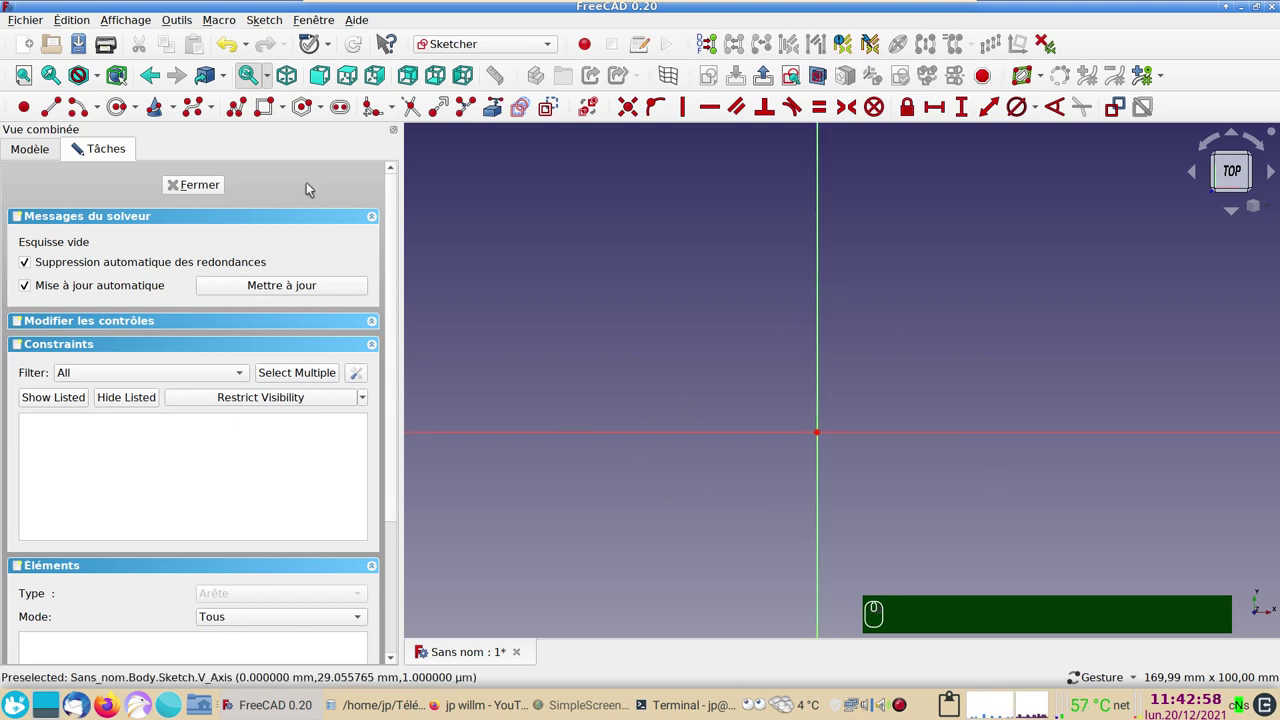
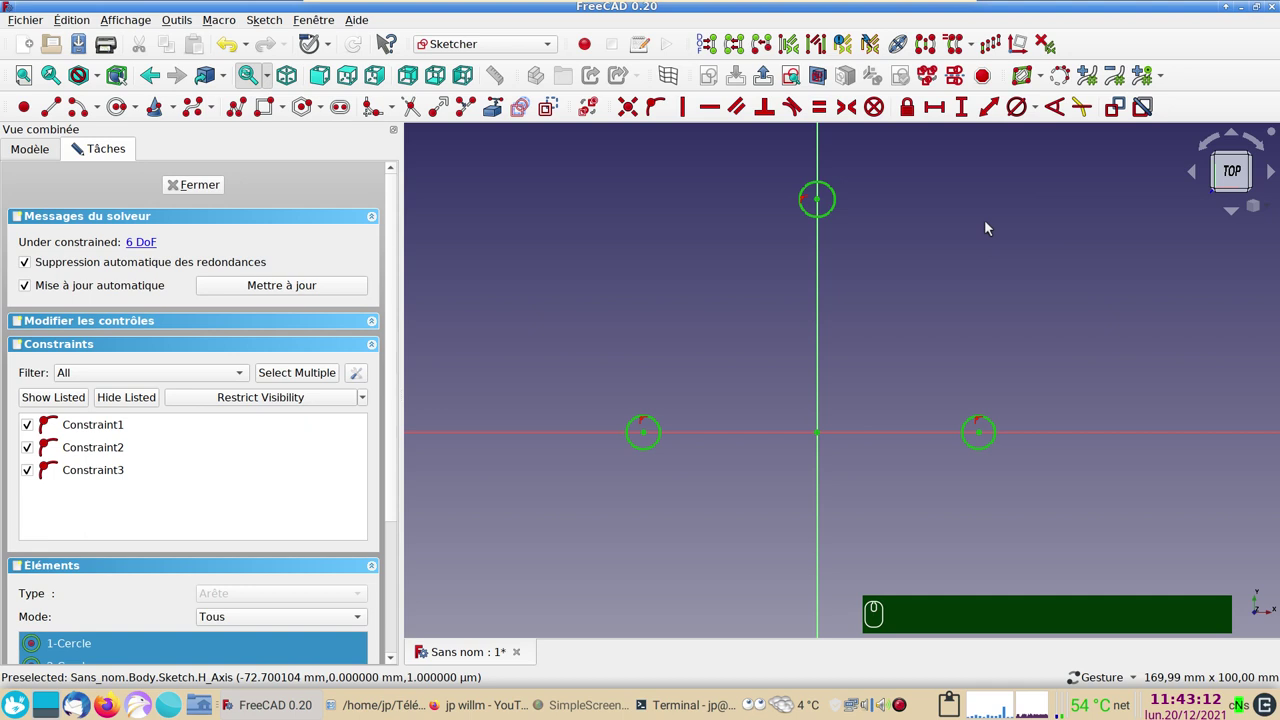
# Make the three circles equal at 6 mm diameter and symmetric about the vertical axis.
pyautogui.click(1040, 112)
pyautogui.click(1037, 142)
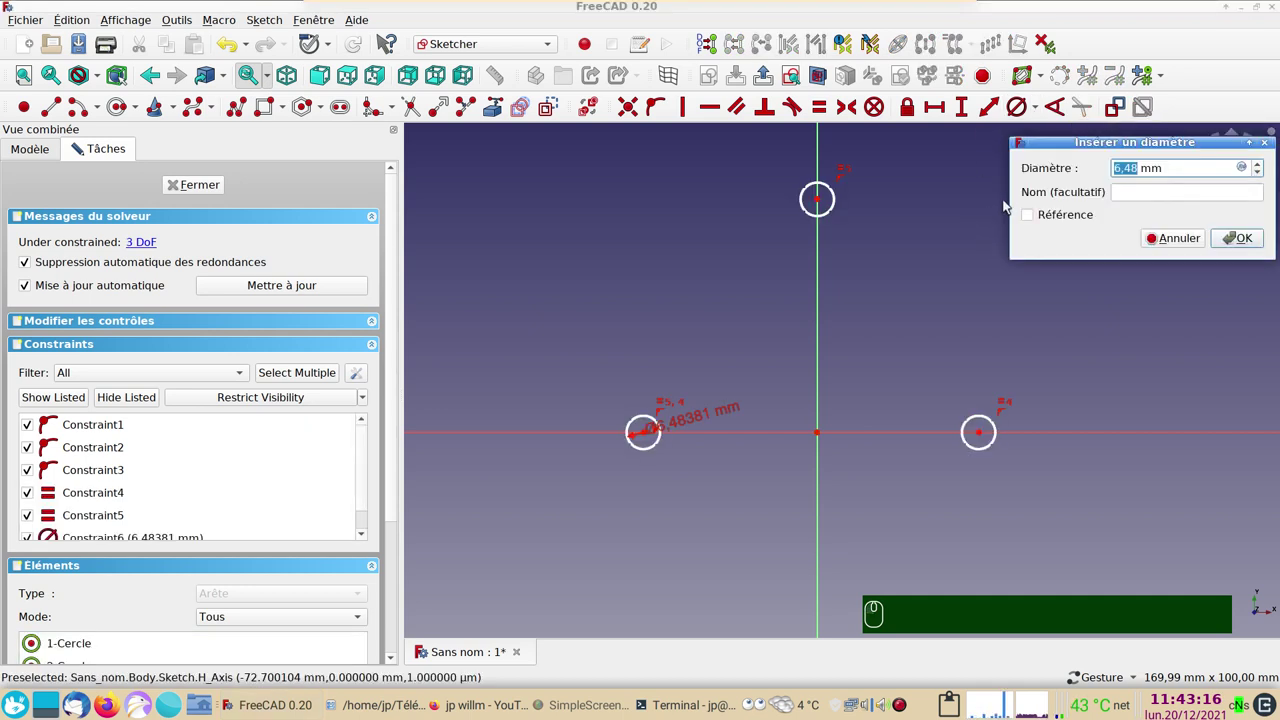
pyautogui.press('6')
pyautogui.press('Return')
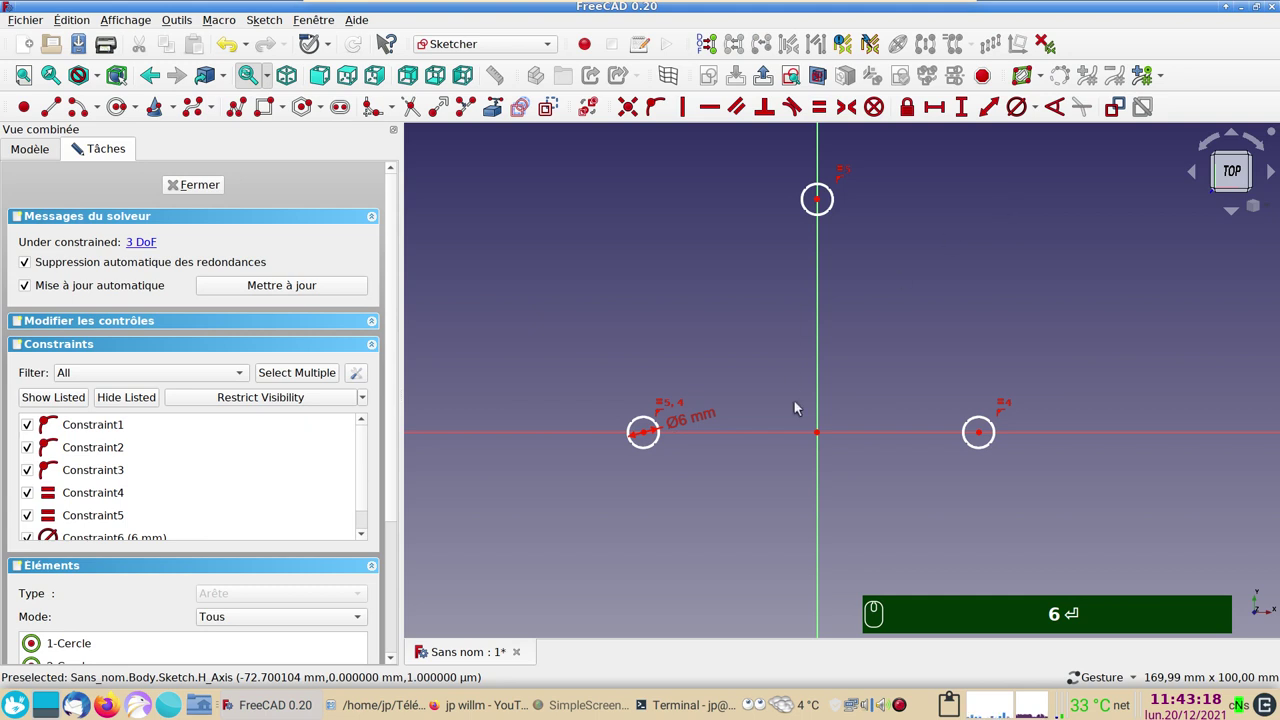
pyautogui.click(713, 423)
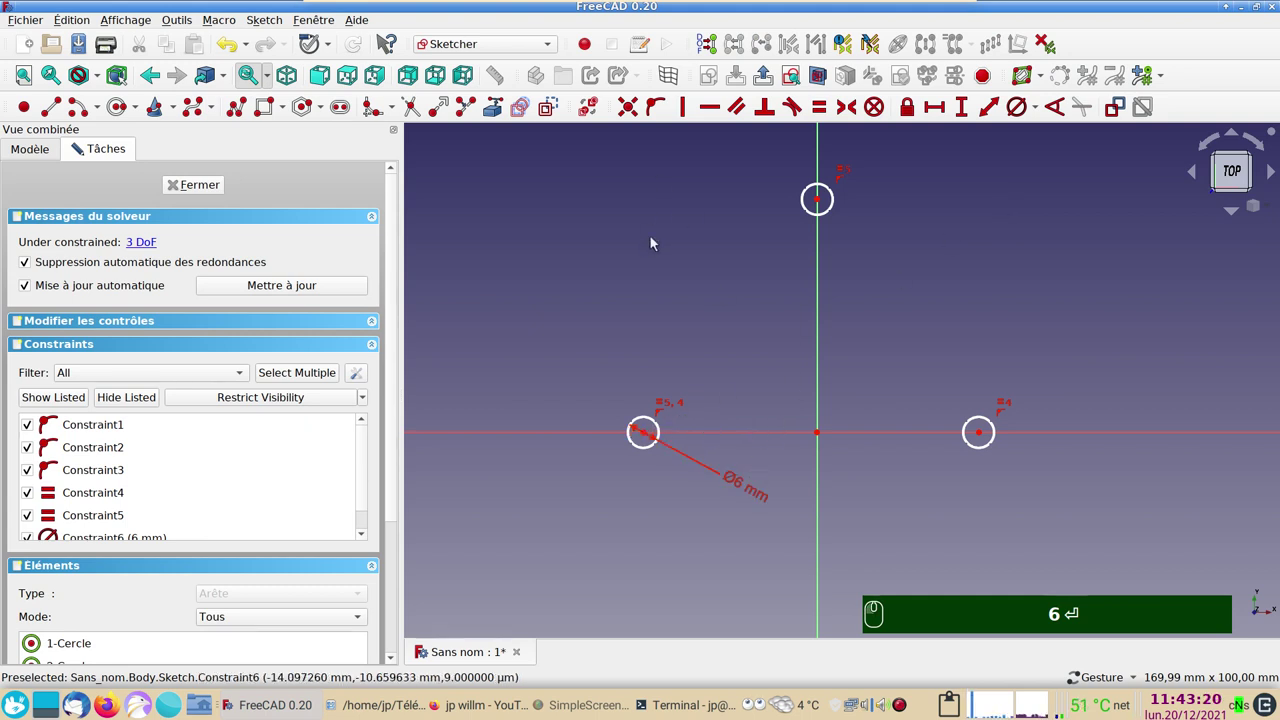
pyautogui.click(654, 432)
pyautogui.click(987, 433)
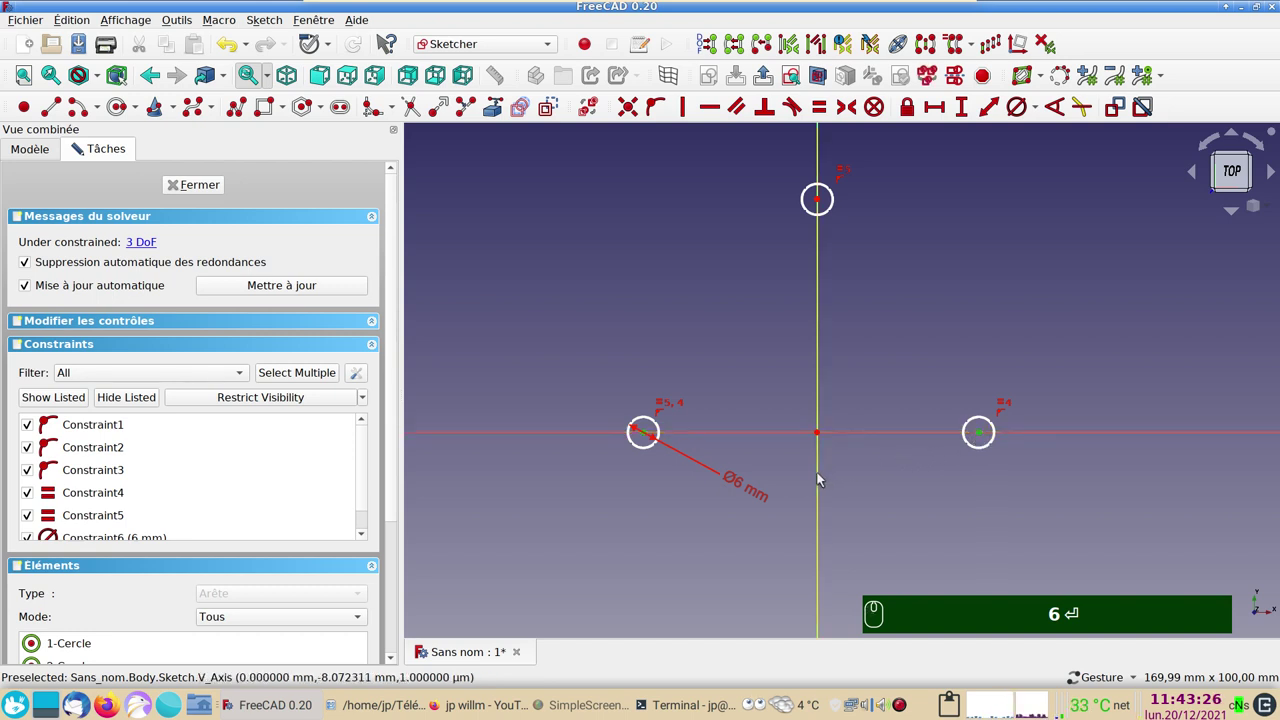
pyautogui.click(826, 475)
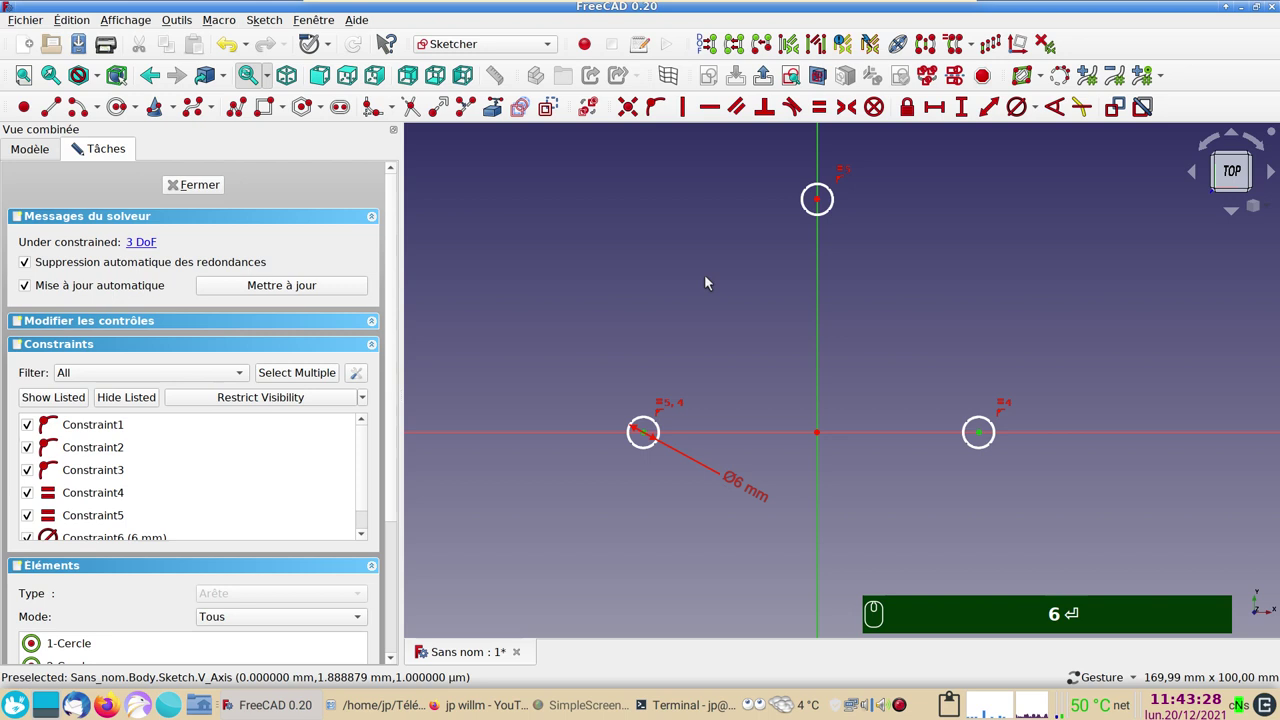
pyautogui.press('s')
pyautogui.write('6')
pyautogui.press('Return')
pyautogui.write('s')
pyautogui.moveTo(658, 432); pyautogui.dragTo(961, 434)
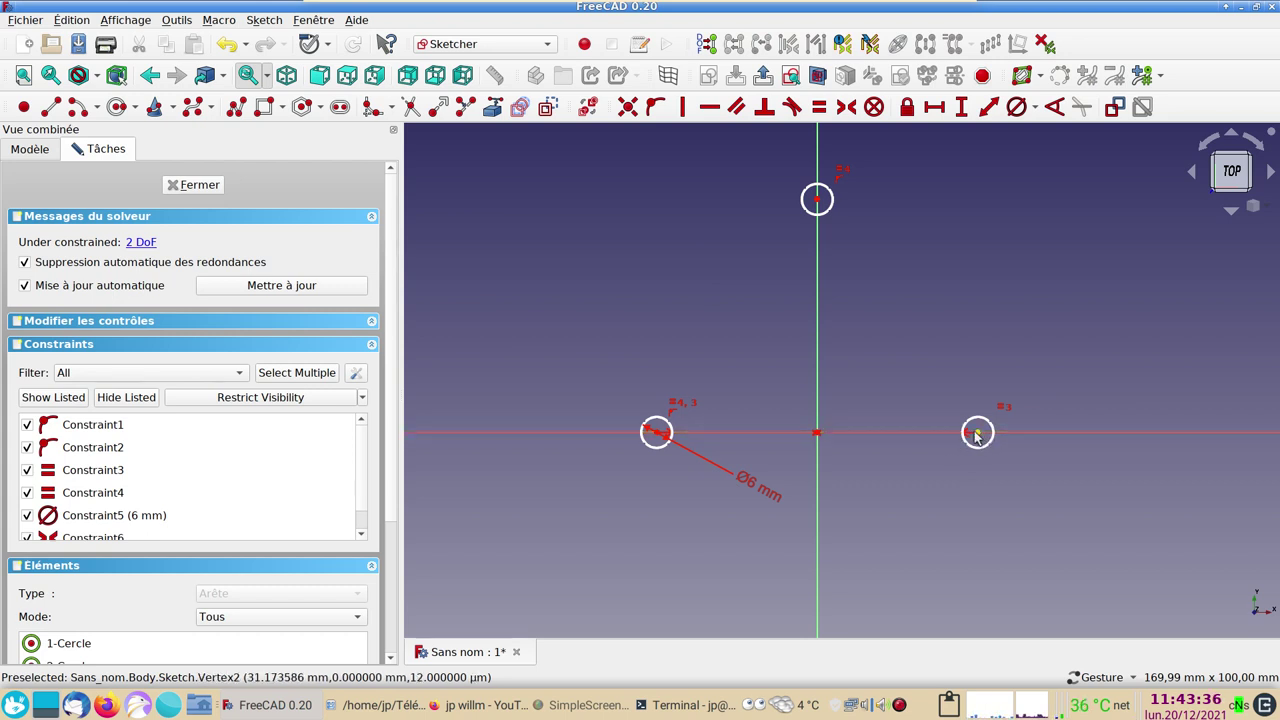
# Set the lower two circles 50 mm apart horizontally.
pyautogui.click(982, 433)
pyautogui.moveTo(663, 437); pyautogui.dragTo(861, 243)
pyautogui.write('50')
pyautogui.press('Return')
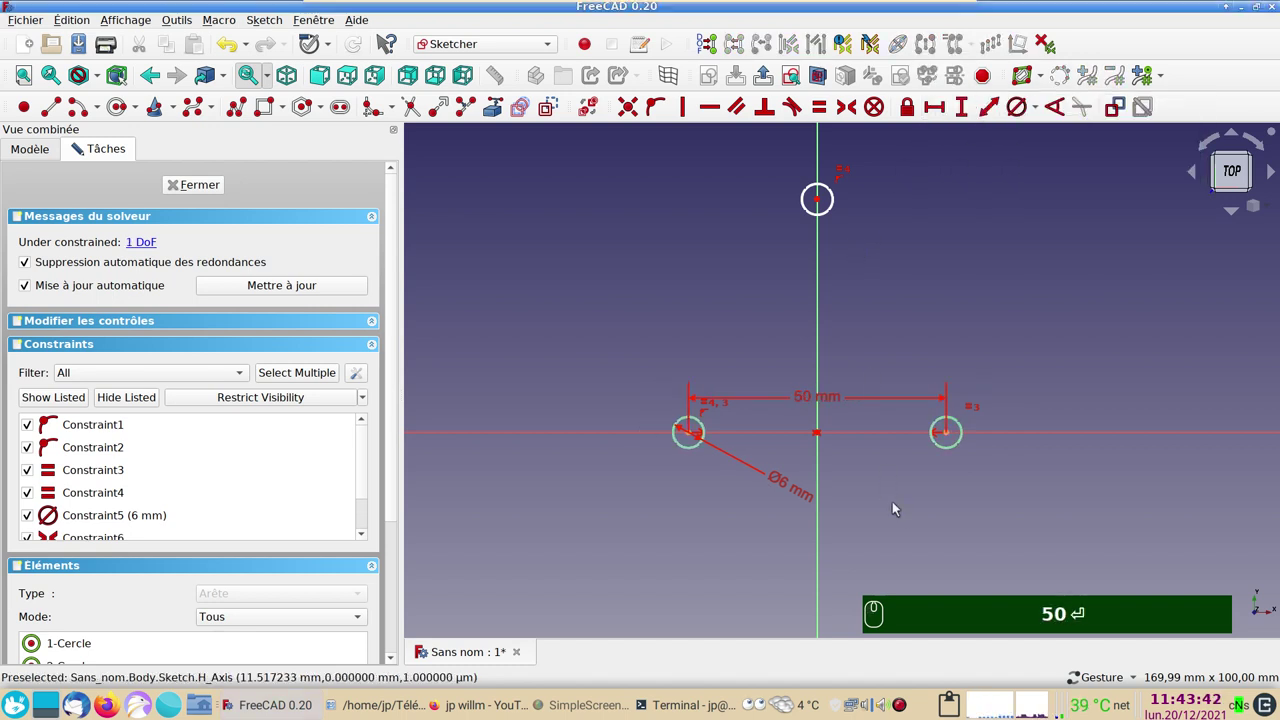
pyautogui.click(892, 488)
pyautogui.press('Return')
pyautogui.press('BackSpace')
# Place the top circle 30 mm above the lower pair.
pyautogui.moveTo(951, 465); pyautogui.dragTo(854, 241)
pyautogui.click(825, 233)
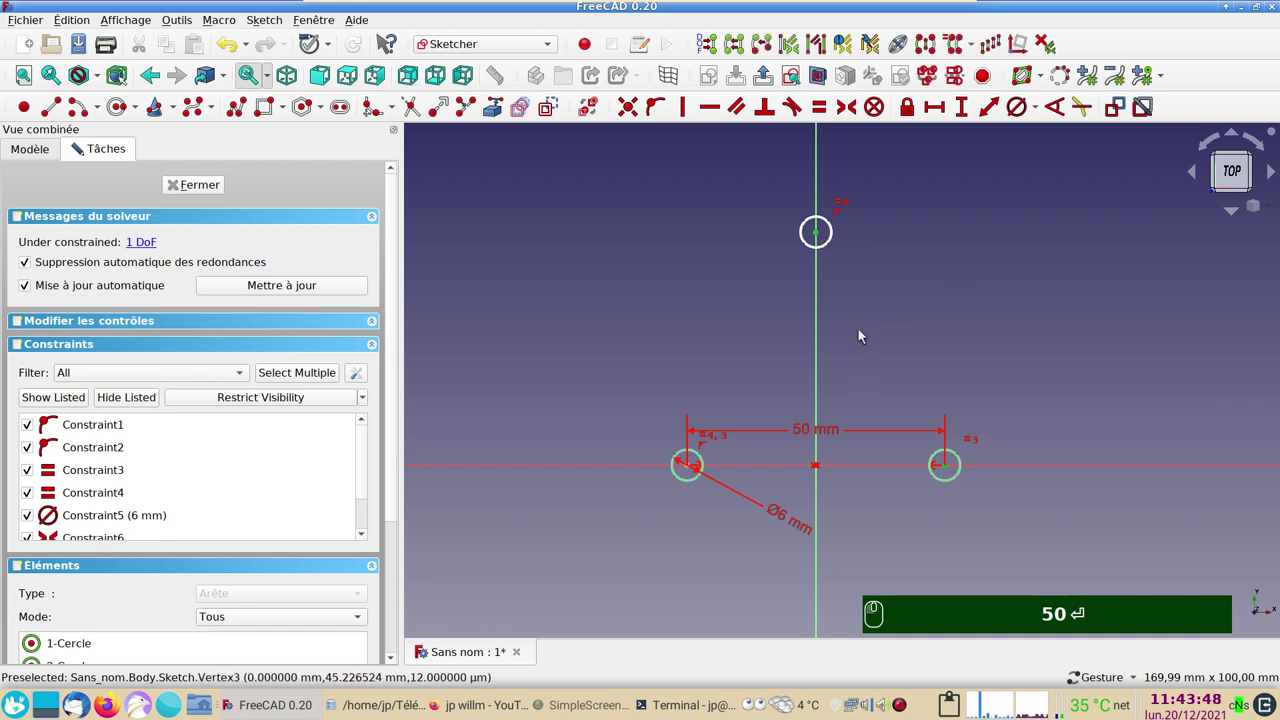
pyautogui.press('Return')
pyautogui.moveTo(971, 105); pyautogui.dragTo(937, 179)
pyautogui.write('30')
pyautogui.press('Return')
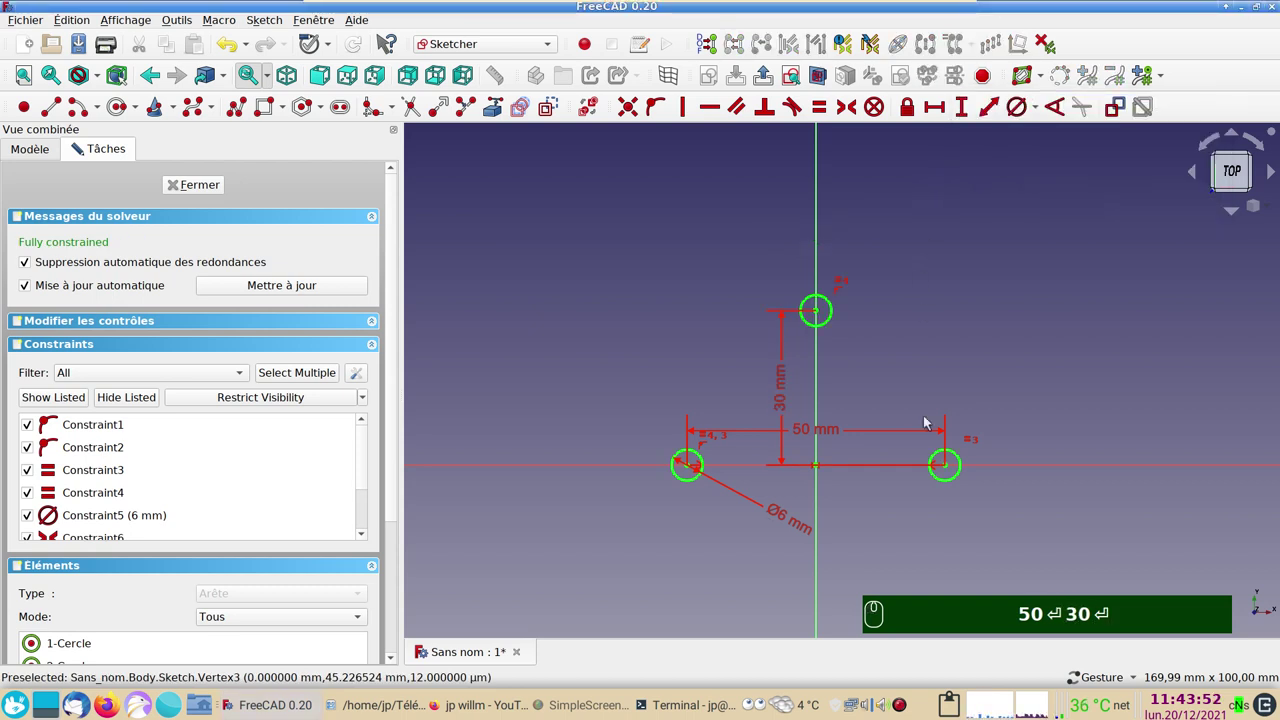
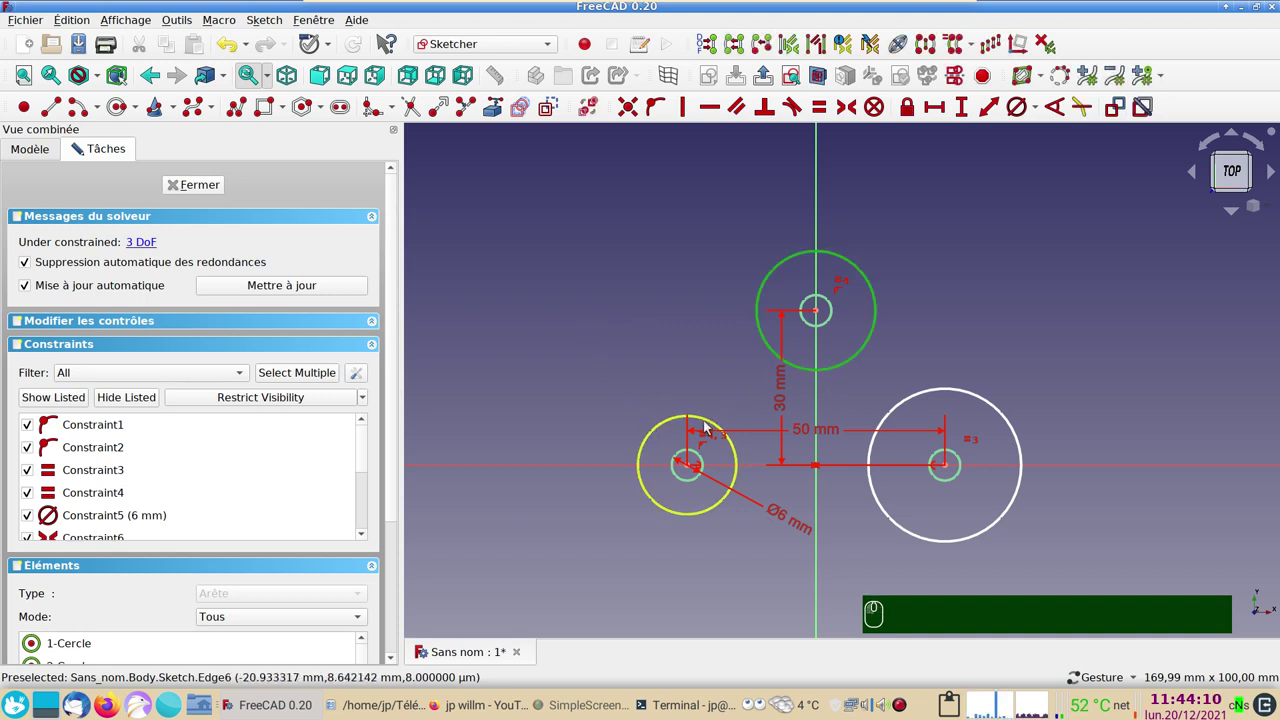
# Give the equal outer boss circles a 7.5 mm radius.
pyautogui.click(708, 421)
pyautogui.moveTo(929, 386); pyautogui.dragTo(992, 186)
pyautogui.write('7.5')
pyautogui.press('Return')
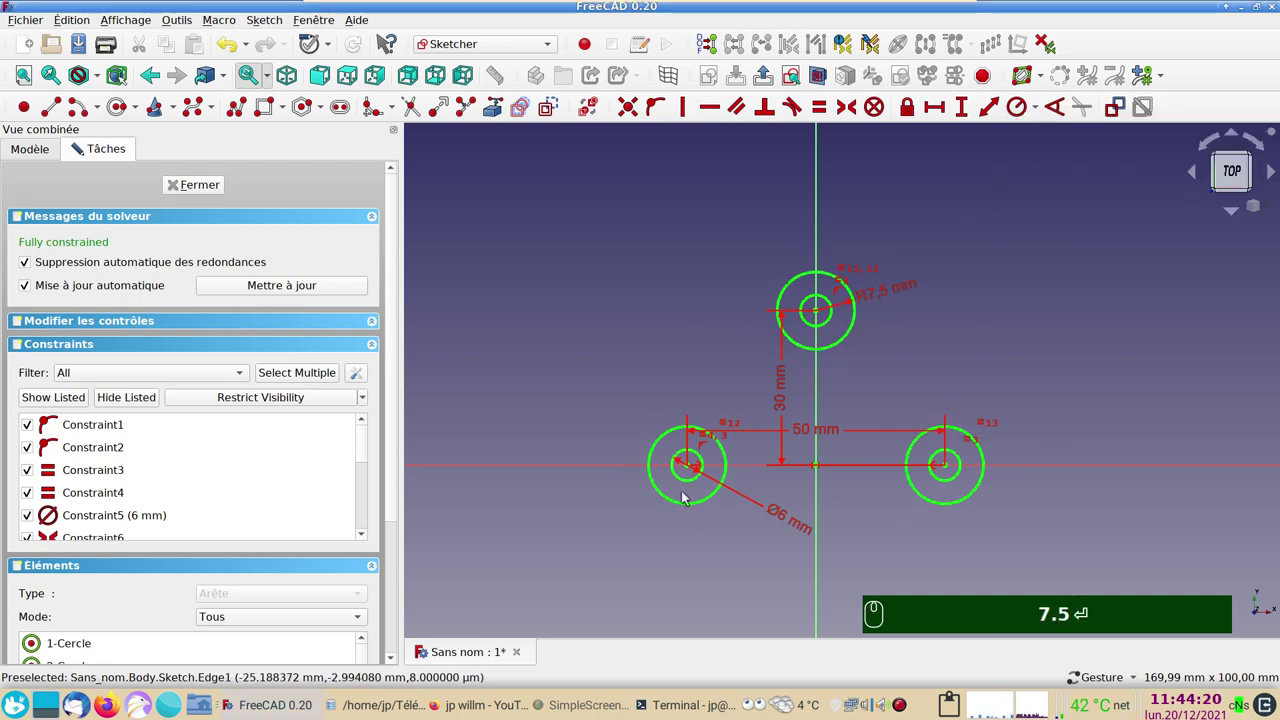
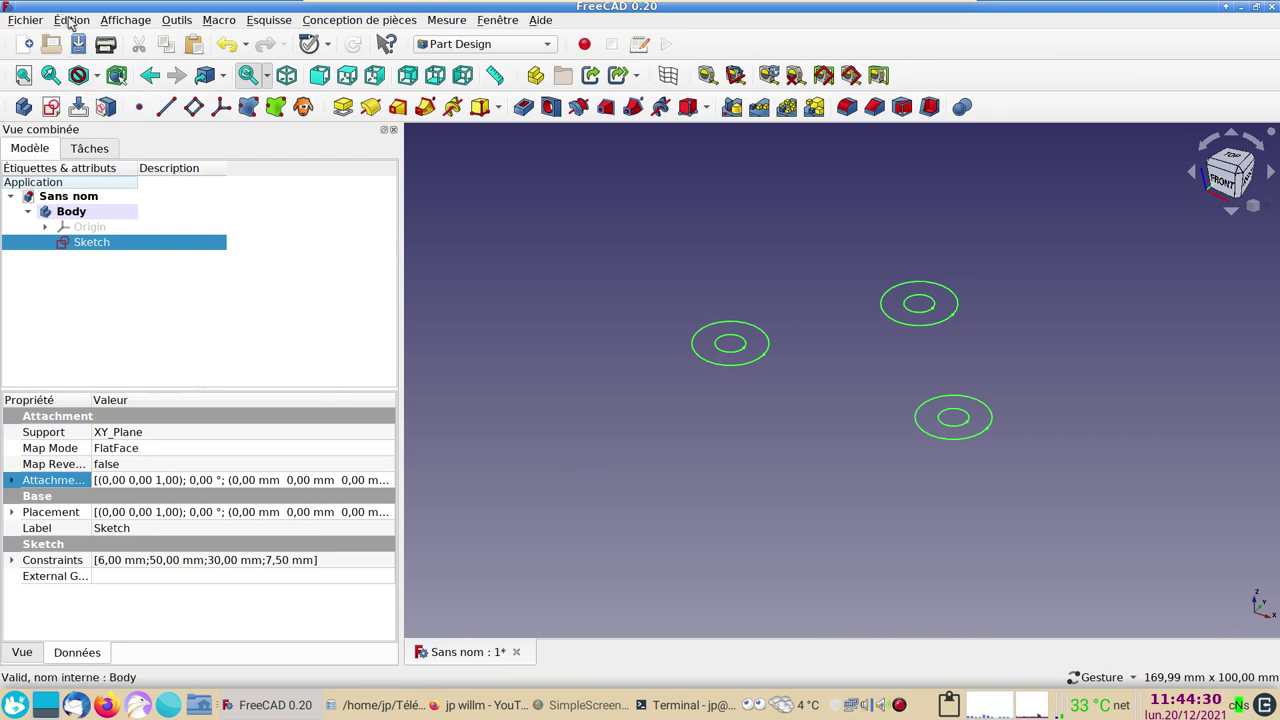
# Duplicate the sketch as Sketch001, leaving the XY_Plane out of the copy.
pyautogui.click(76, 17)
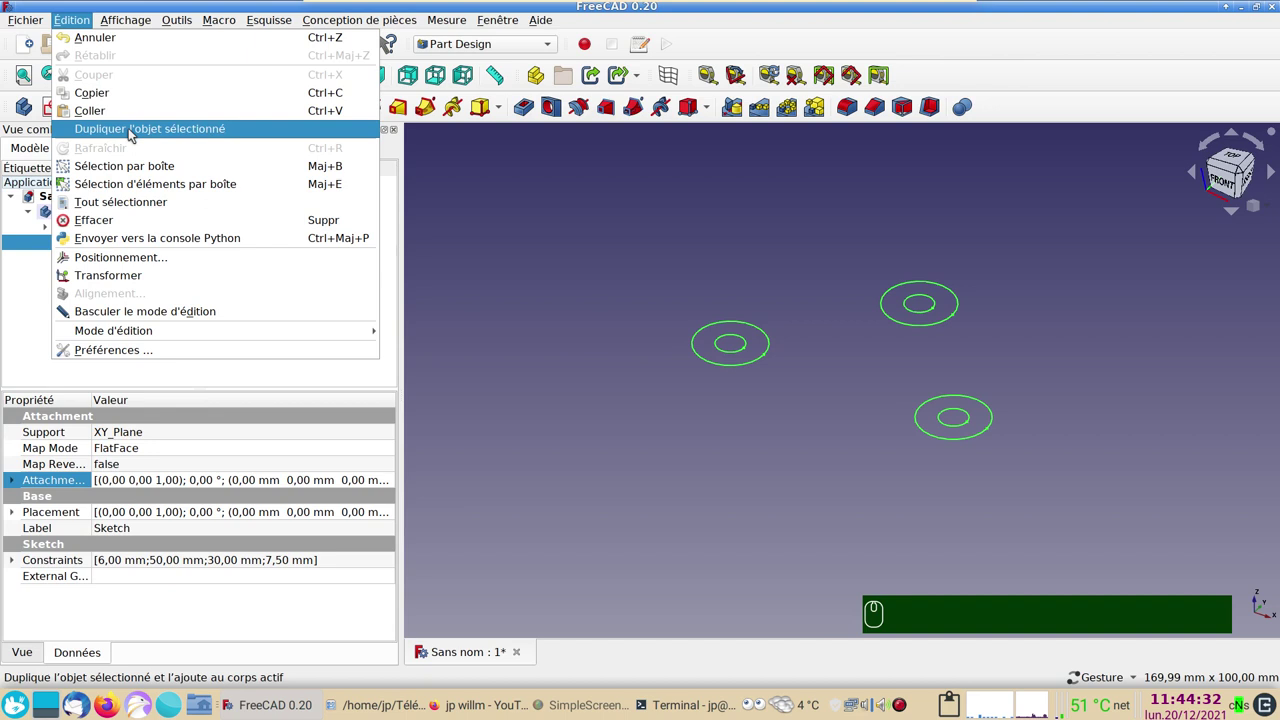
pyautogui.click(136, 130)
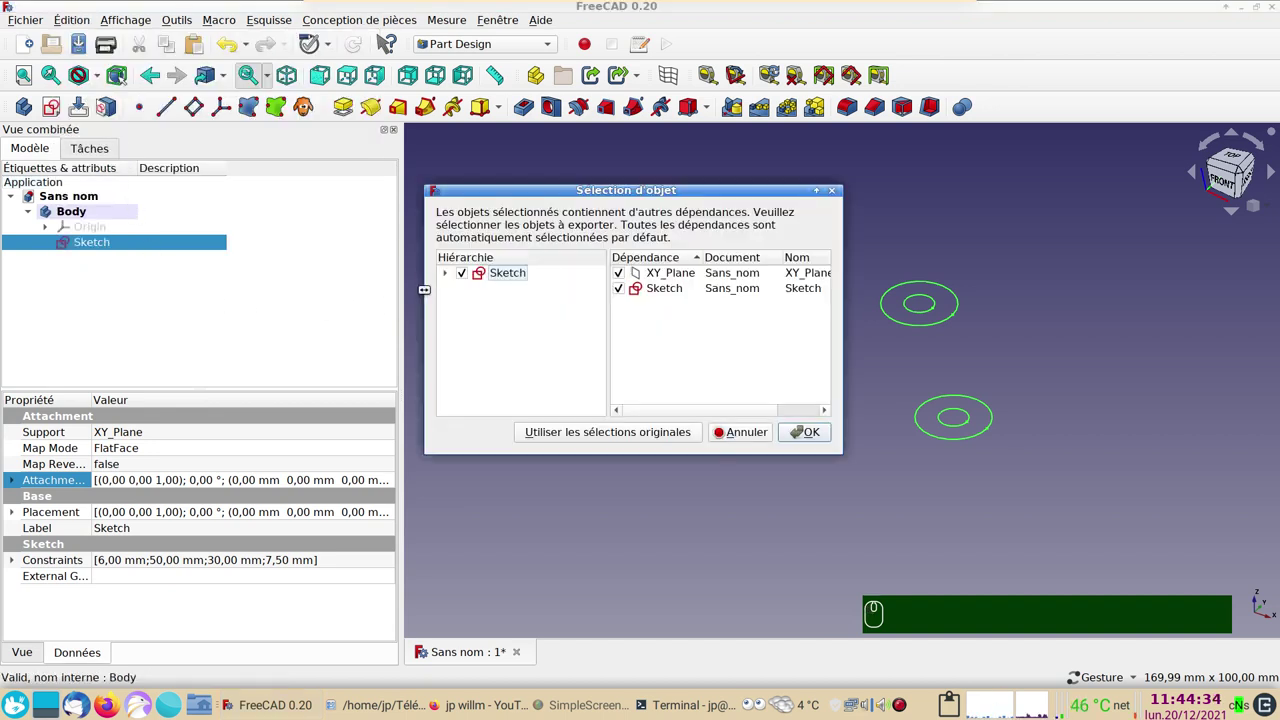
pyautogui.click(451, 270)
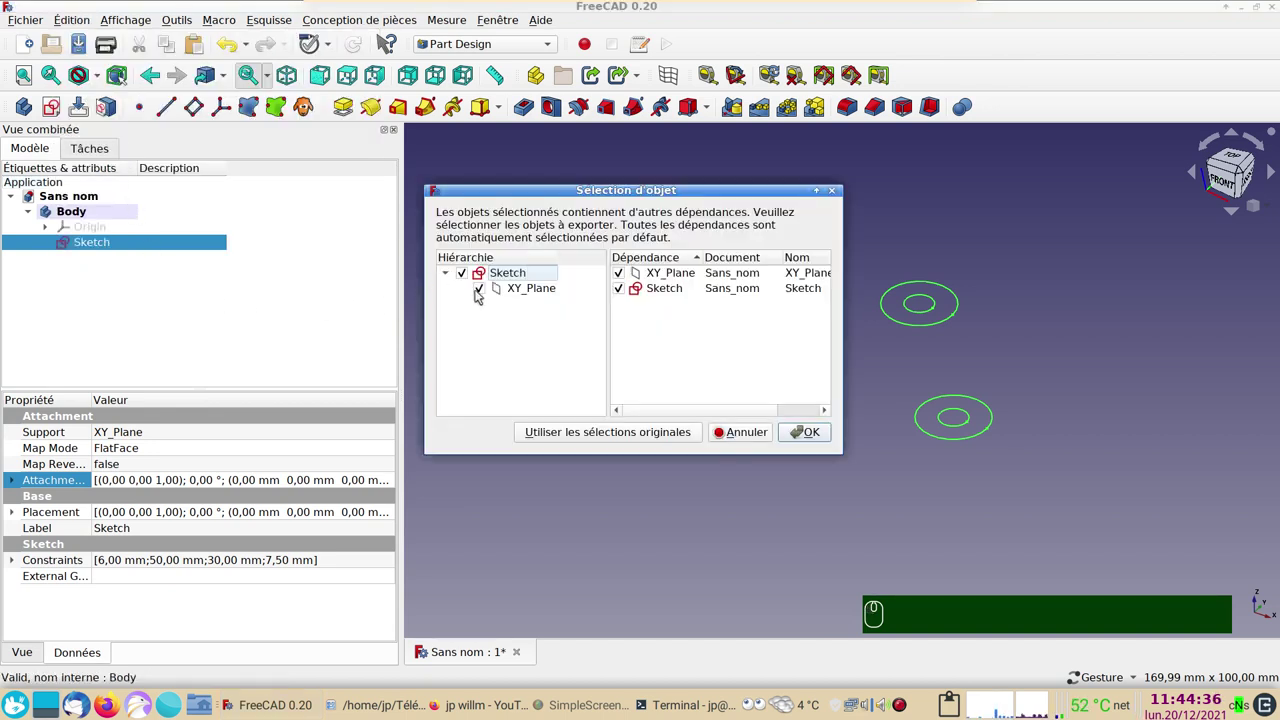
pyautogui.click(481, 290)
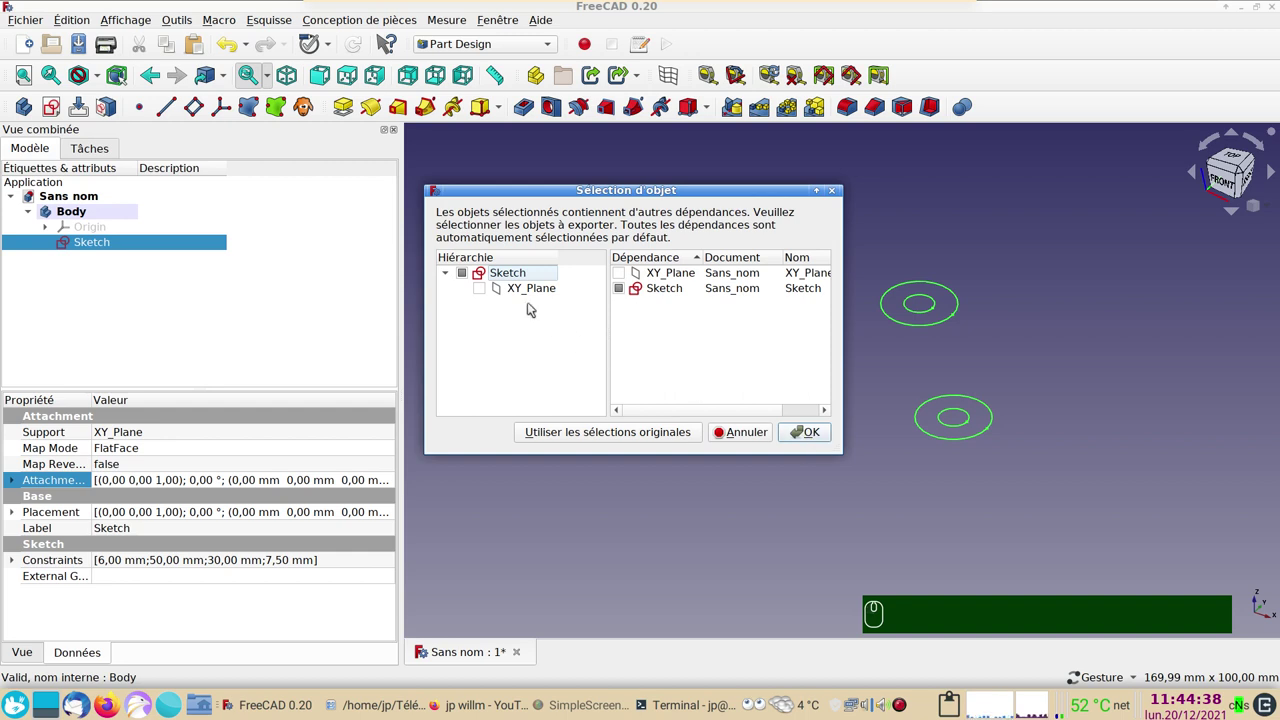
pyautogui.click(807, 435)
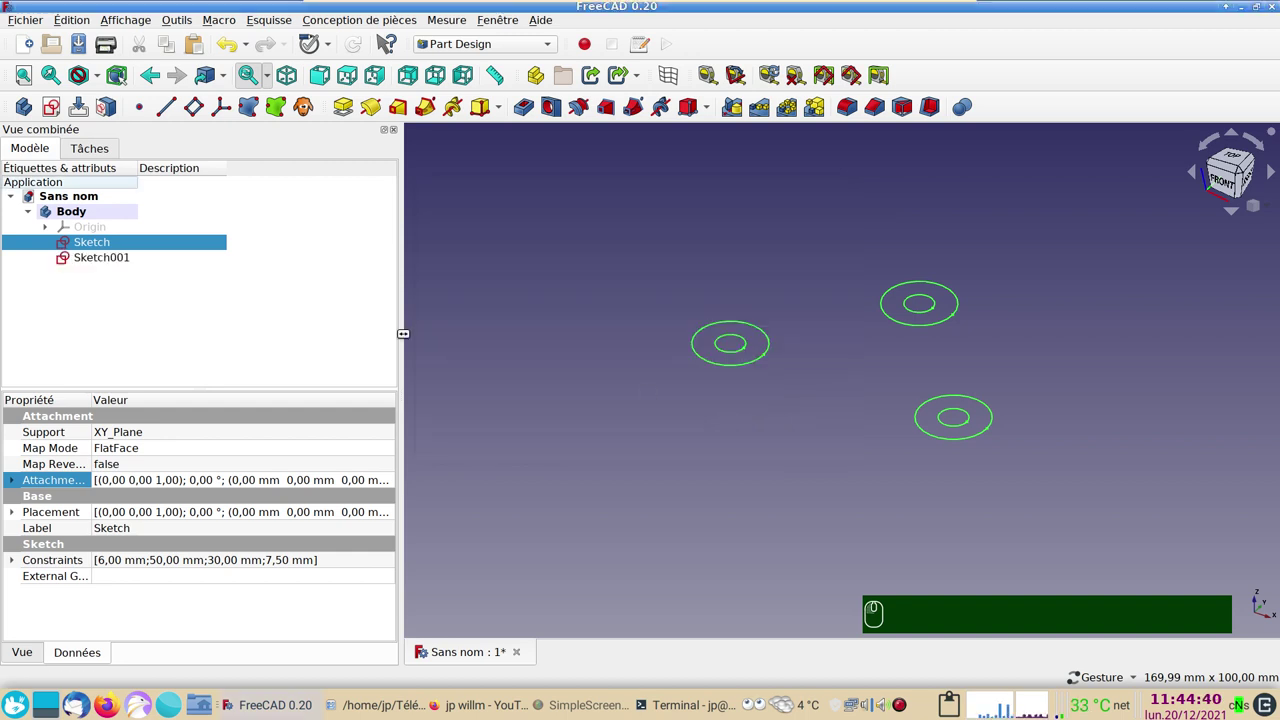
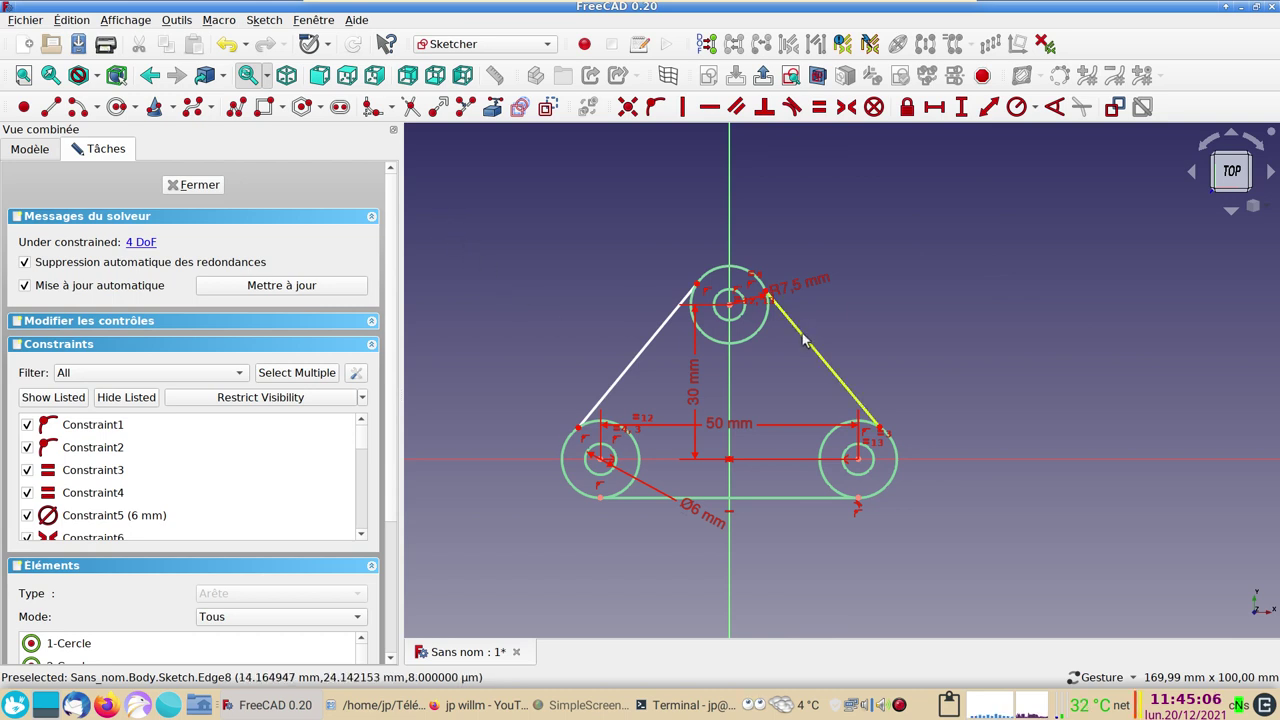
# Draw a line joining the outer boss circles into the triangular outline.
pyautogui.moveTo(810, 335); pyautogui.dragTo(832, 227)
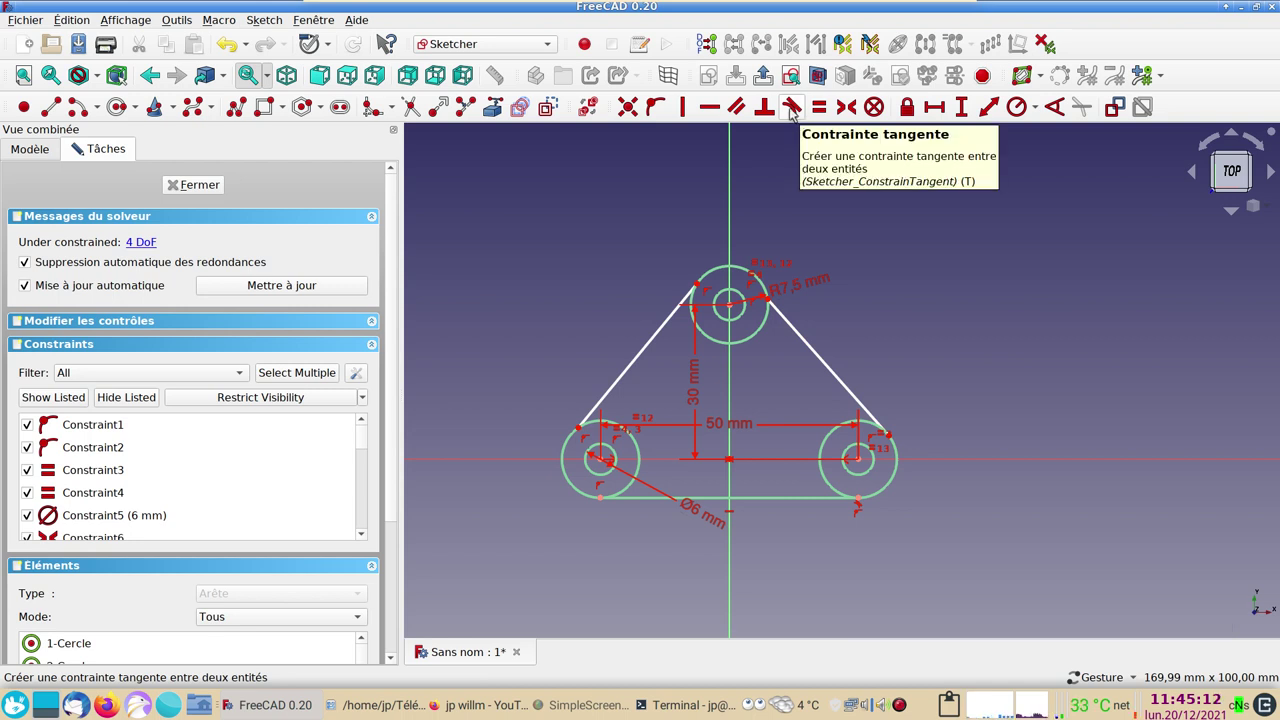
# Make the outline lines tangent to the boss circles, accept the substitution message and close the sketch.
pyautogui.click(799, 111)
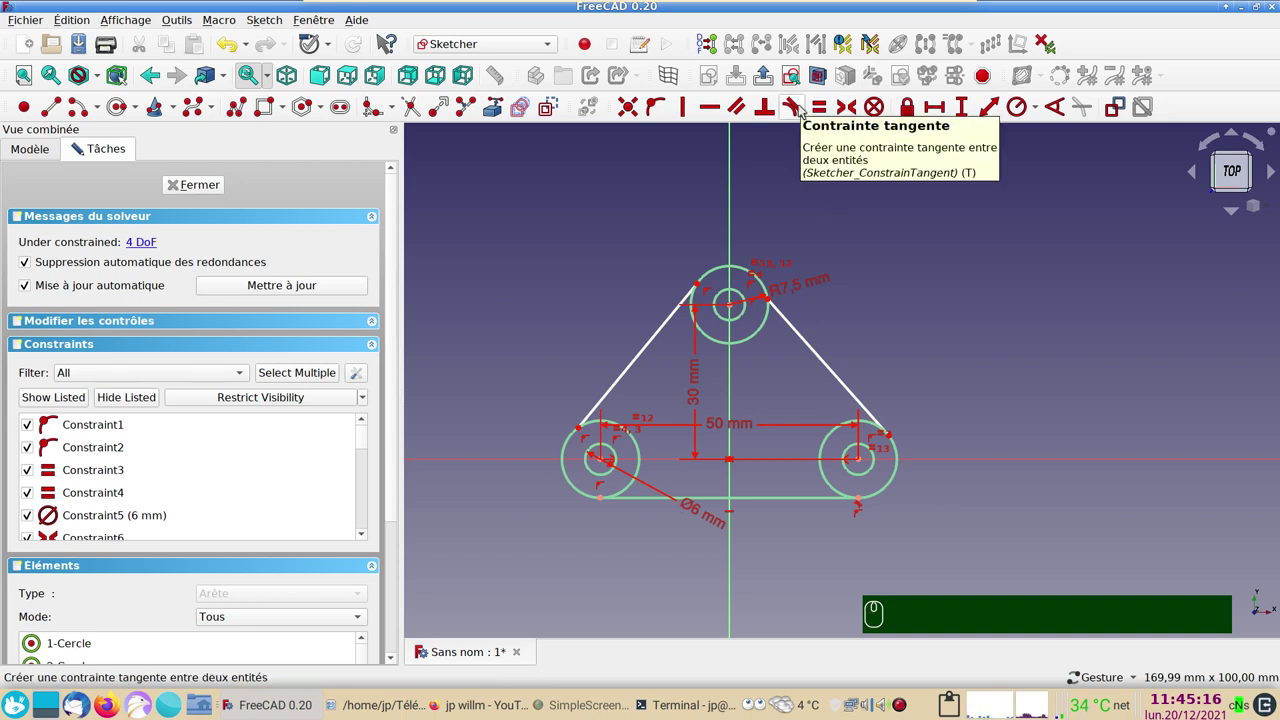
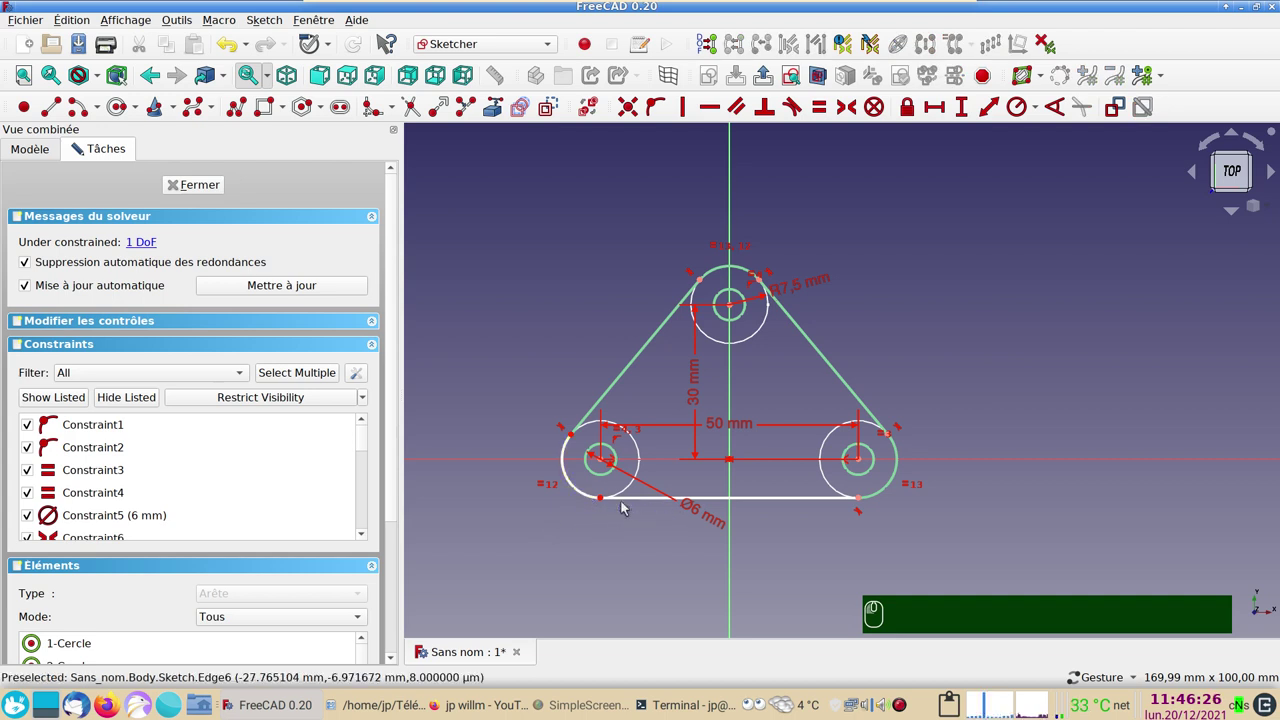
pyautogui.moveTo(636, 500); pyautogui.dragTo(627, 520)
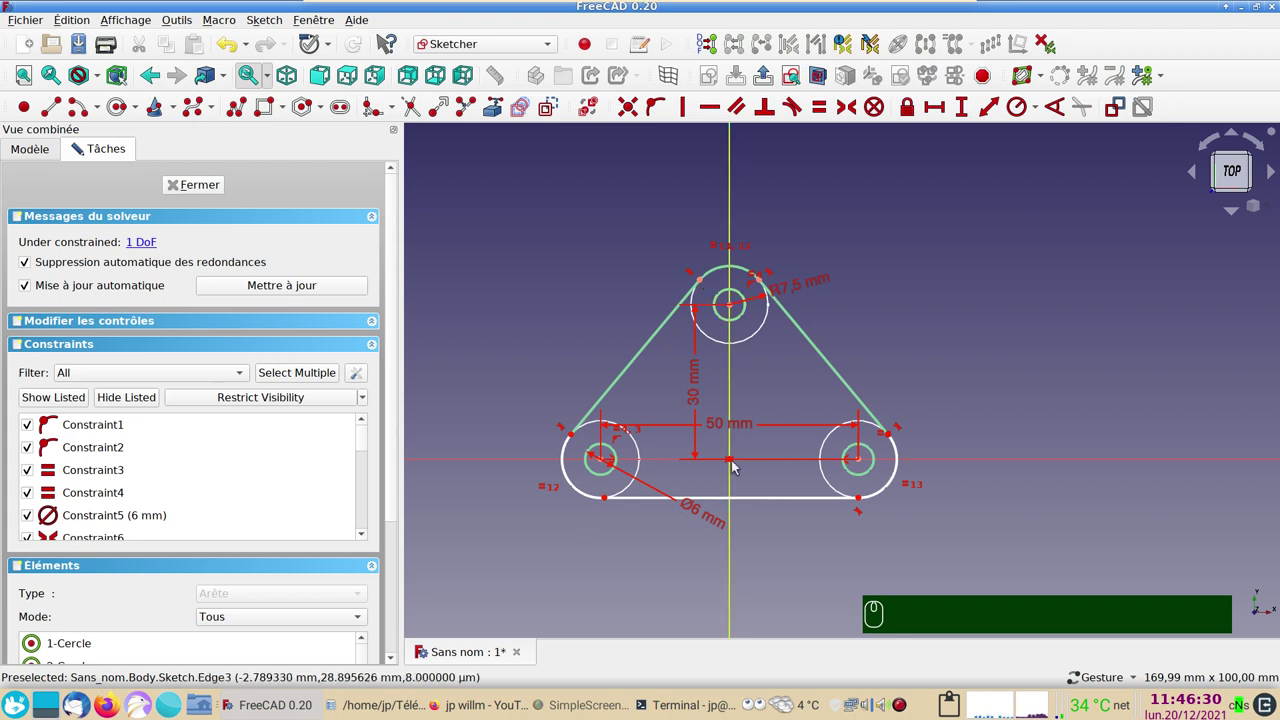
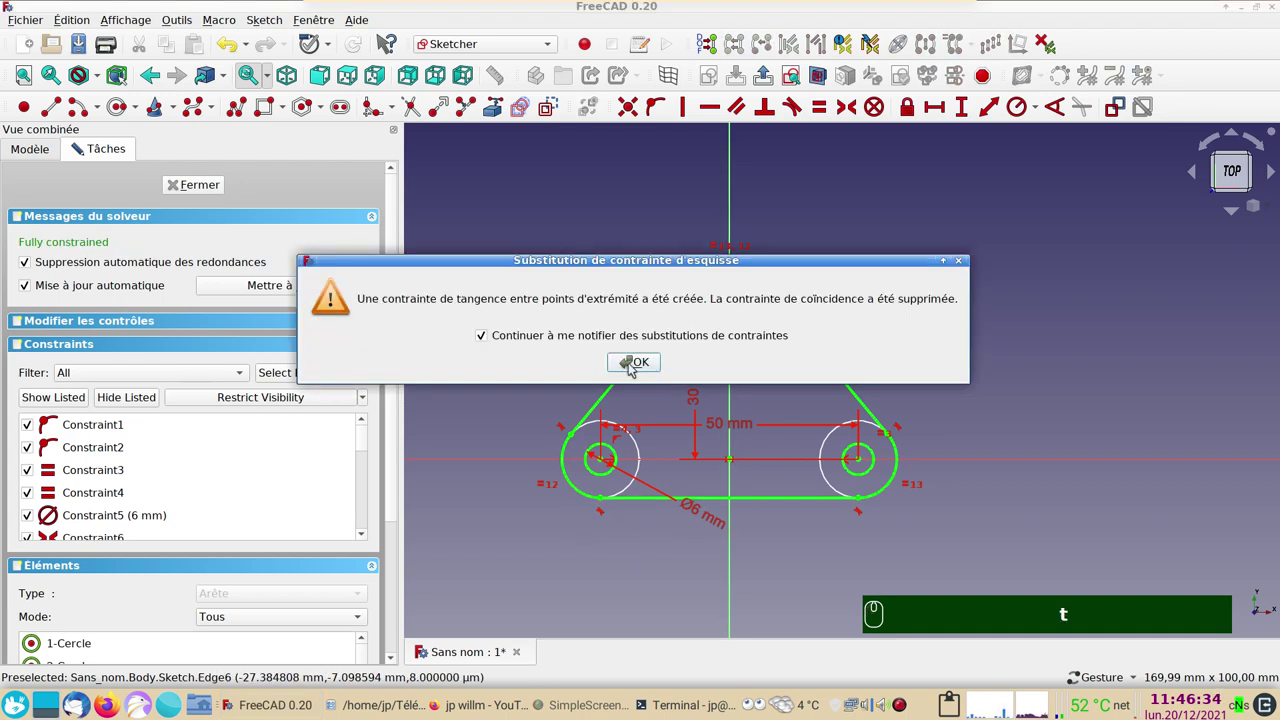
pyautogui.click(636, 363)
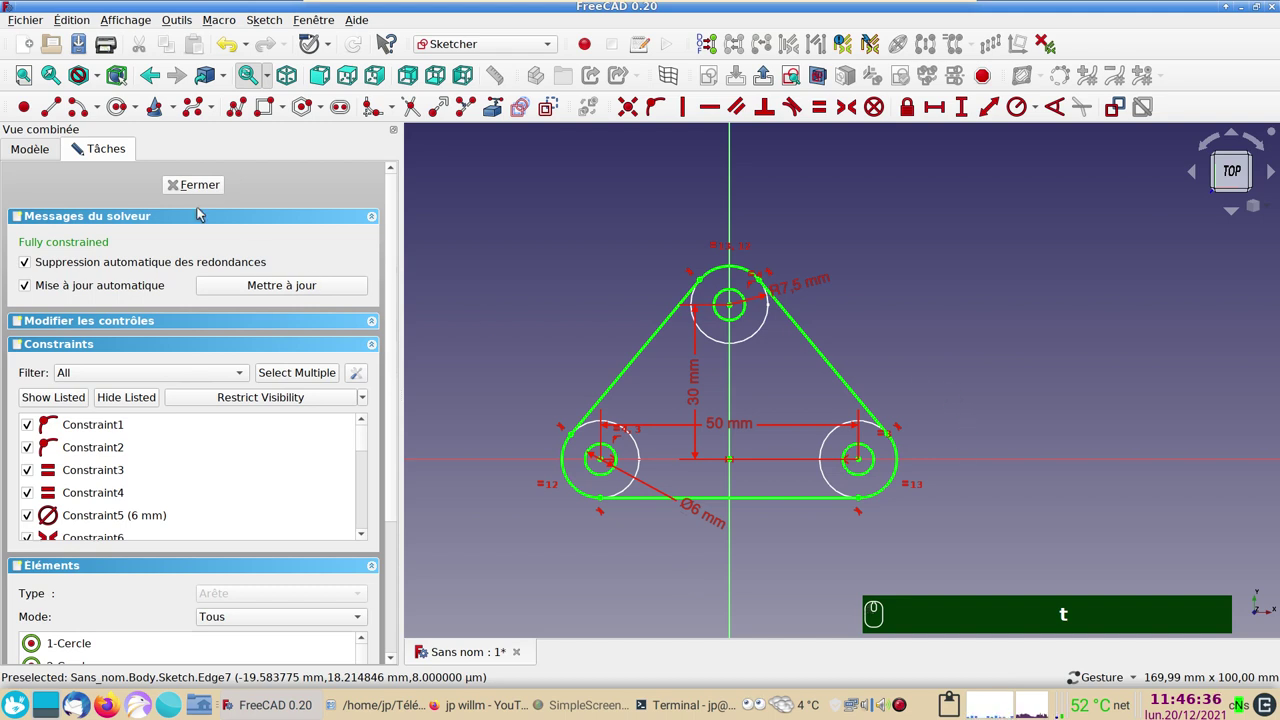
pyautogui.click(217, 191)
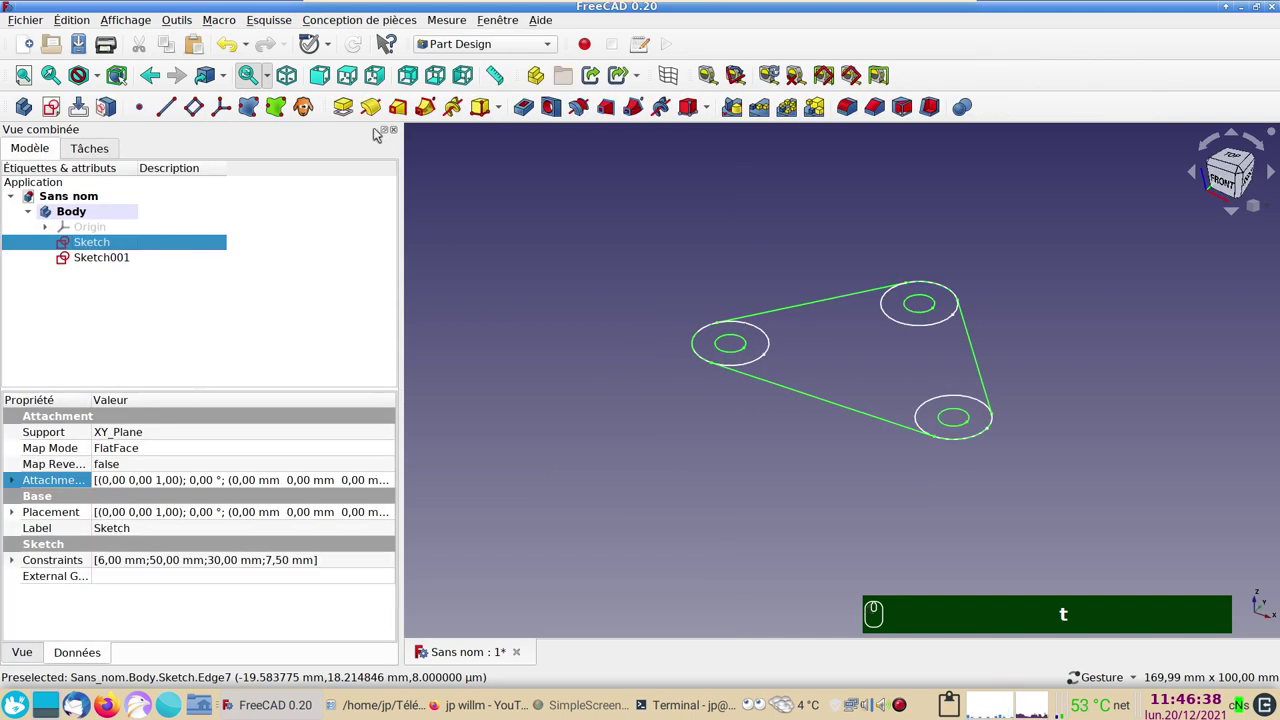
# Pad the outline sketch into a solid triangular plate with three holes.
pyautogui.click(353, 104)
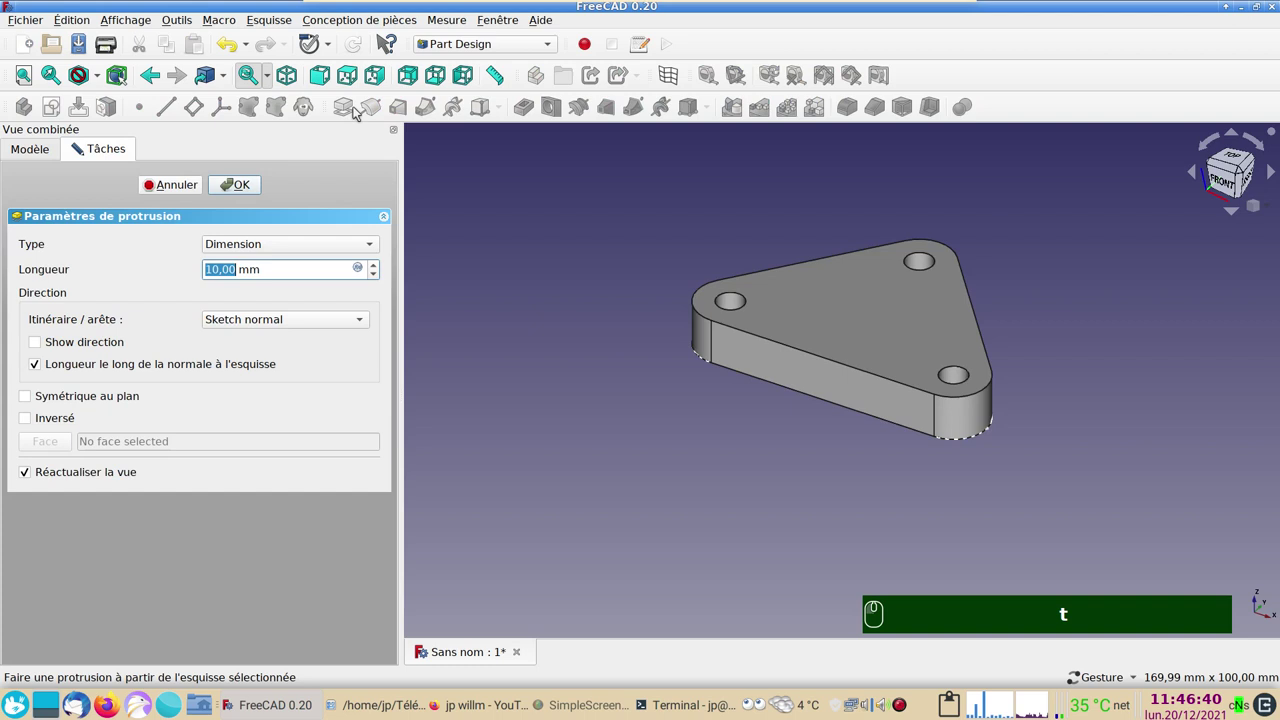
pyautogui.write('t4')
pyautogui.press('Return')
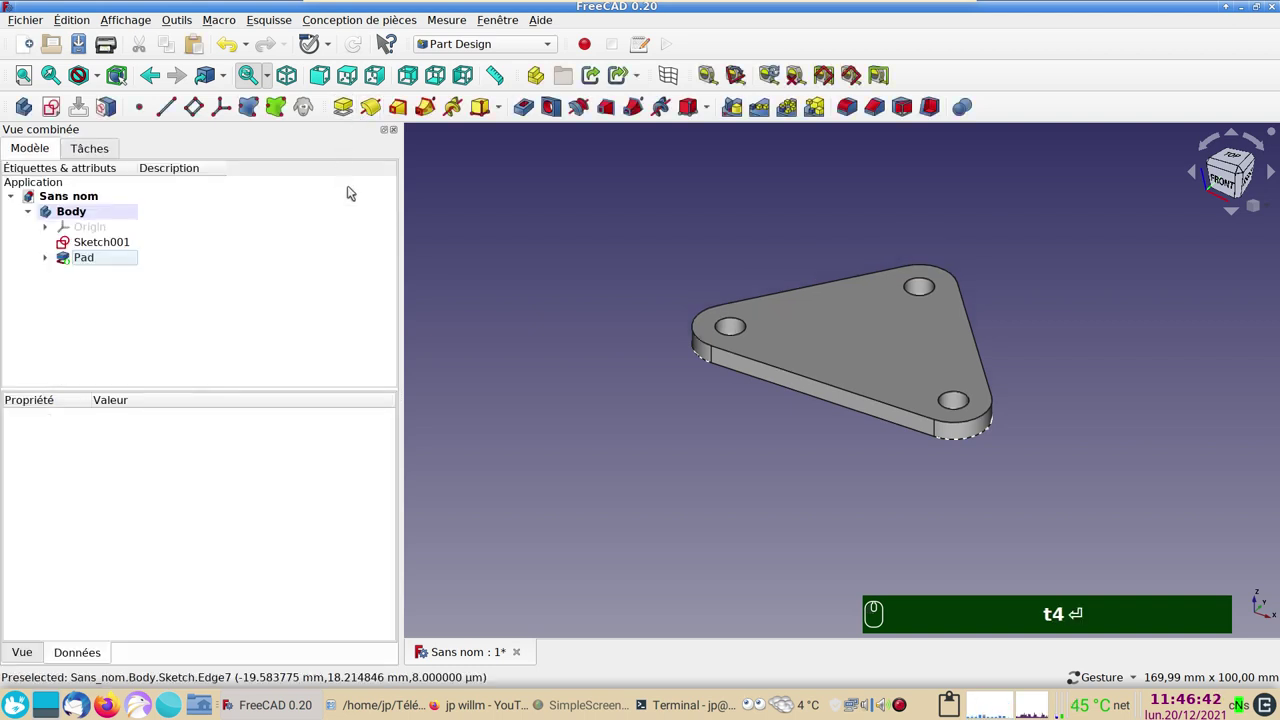
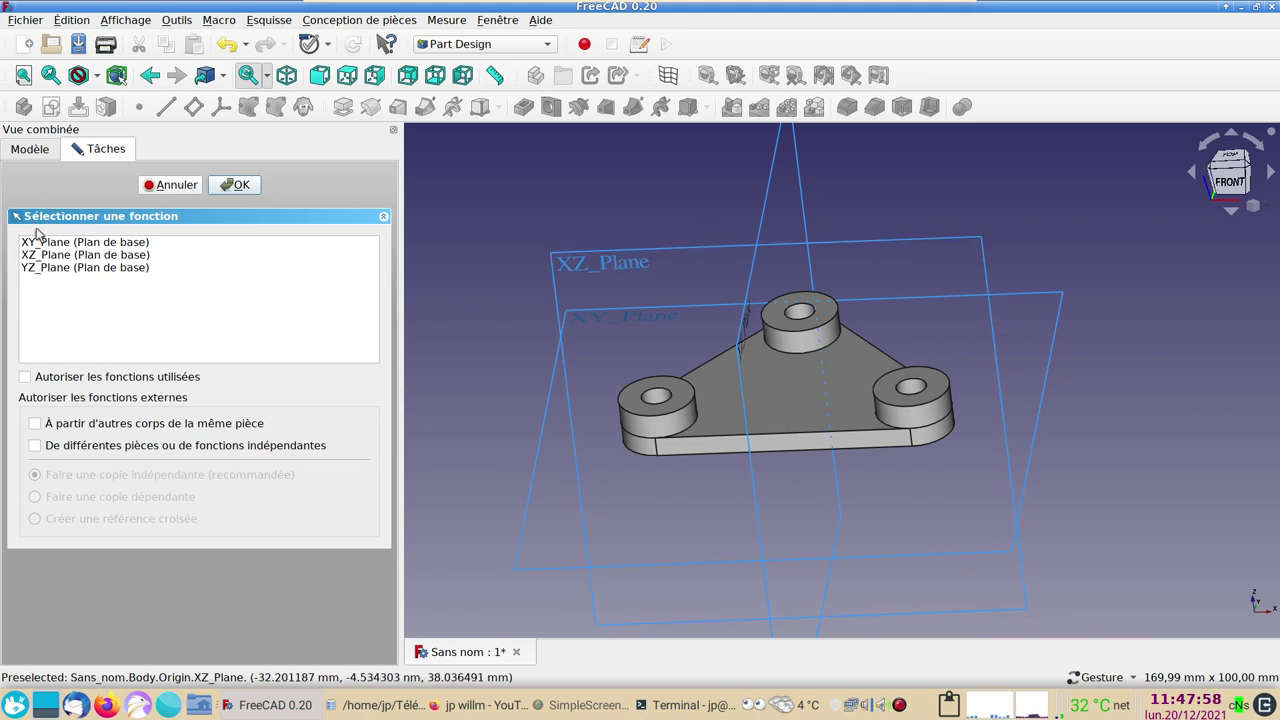
# Start a new empty sketch on the XZ plane and zoom in on it.
pyautogui.click(53, 255)
pyautogui.click(242, 190)
pyautogui.scroll(3)
pyautogui.rightClick(697, 290)
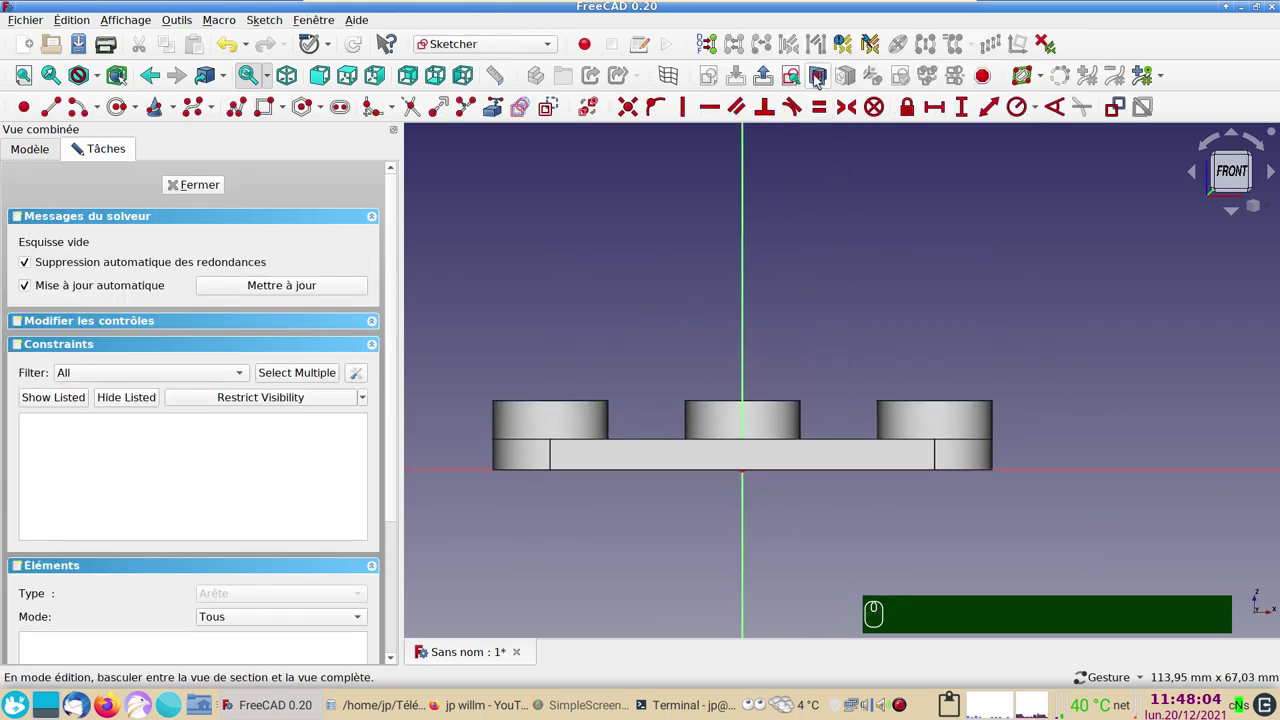
# With the section view on, draw an arc above the plate centre.
pyautogui.click(821, 76)
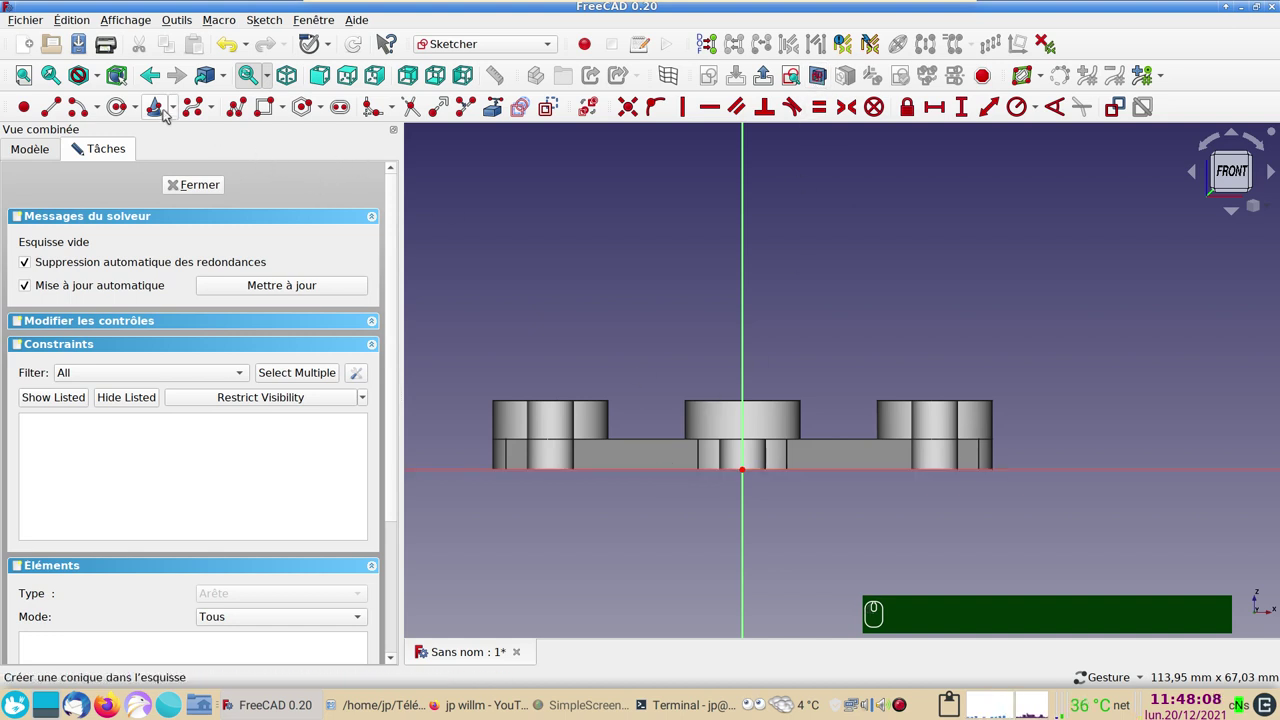
pyautogui.click(79, 110)
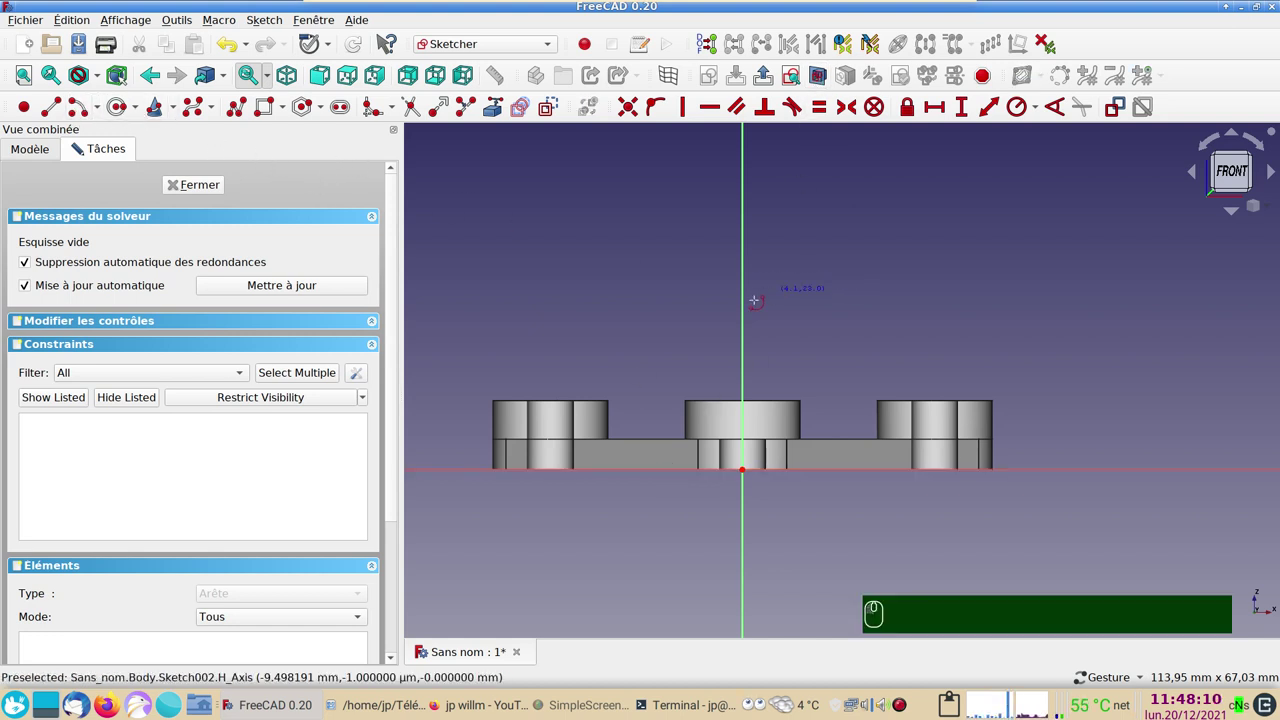
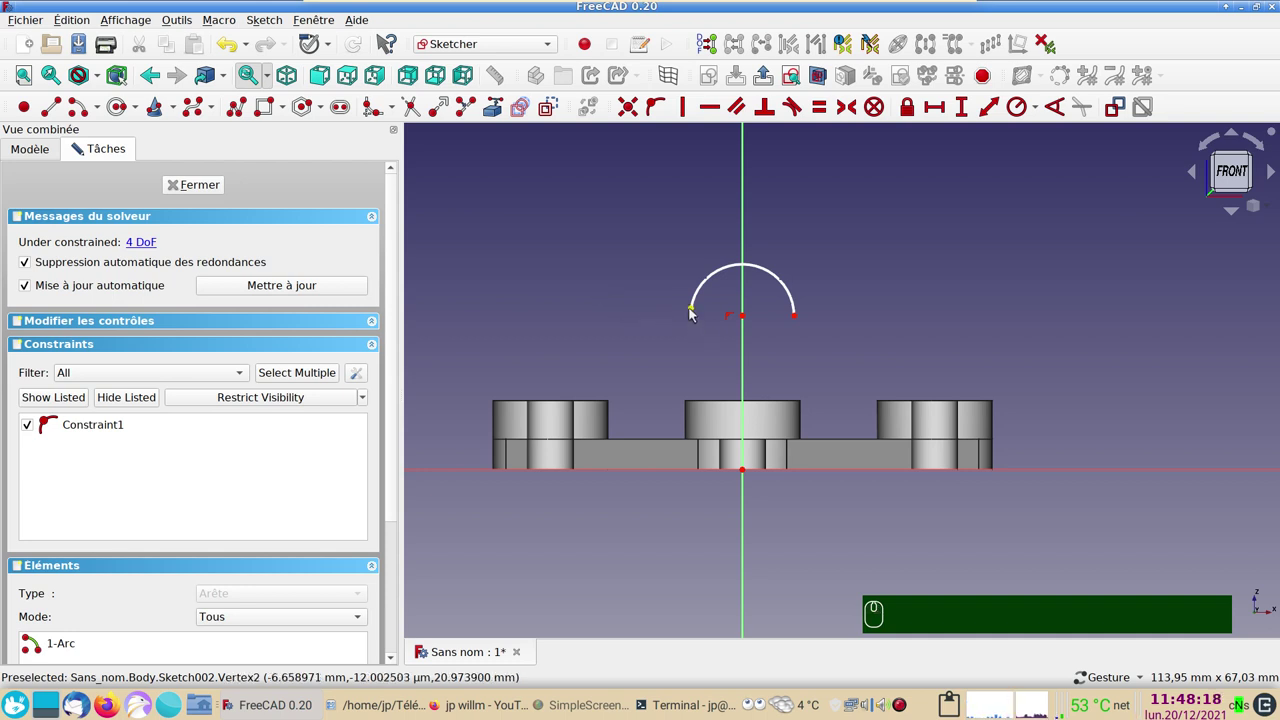
pyautogui.click(697, 310)
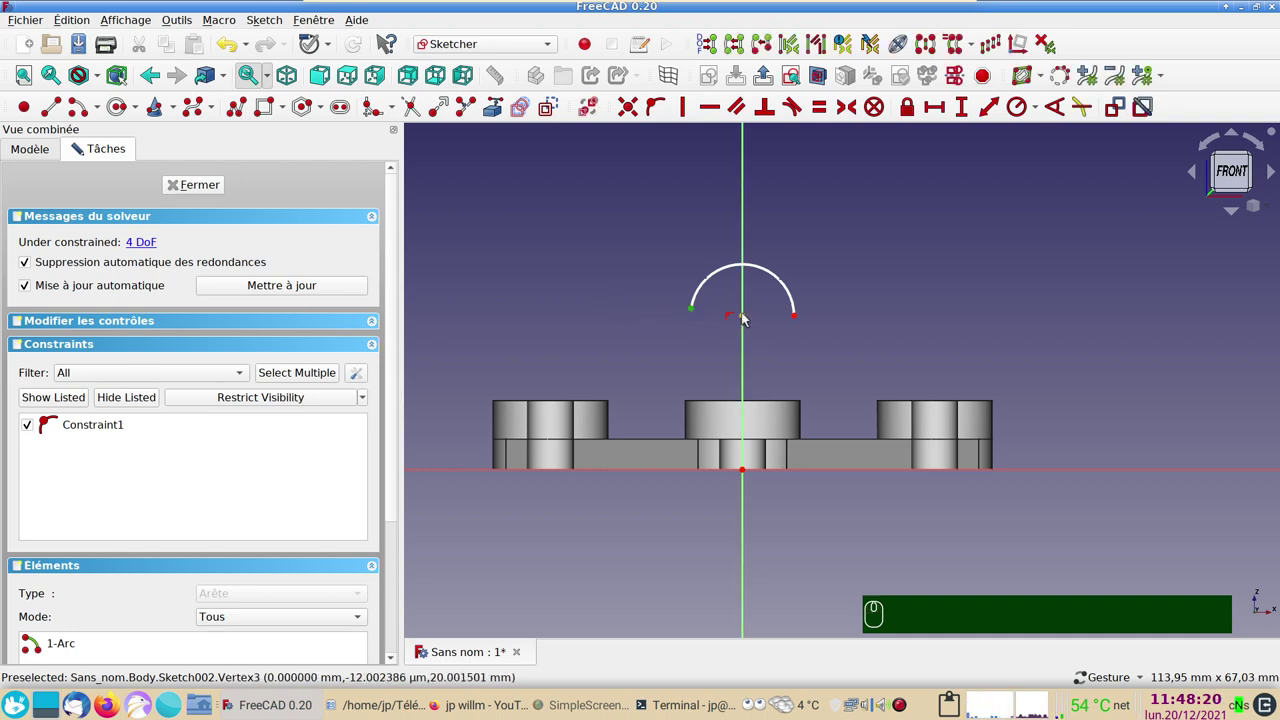
pyautogui.click(749, 315)
pyautogui.click(801, 319)
pyautogui.click(801, 315)
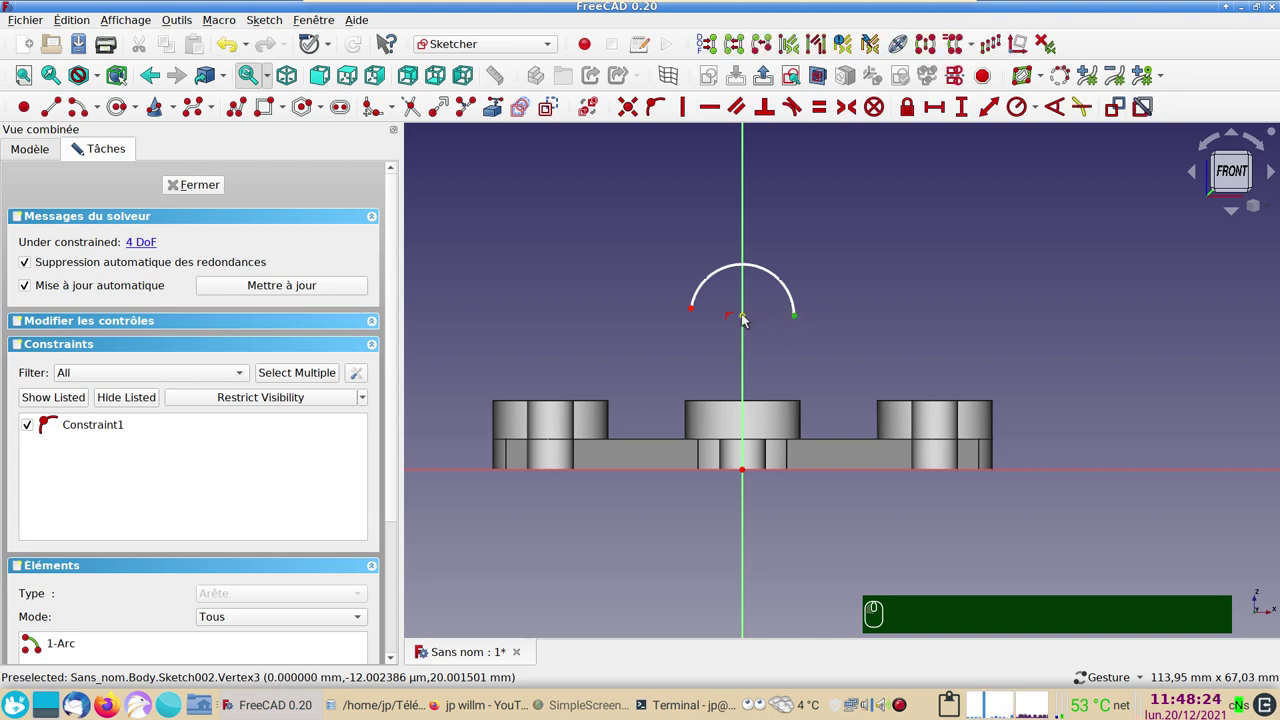
# Level the arc's ends with its centre and begin the polyline sides from its left end.
pyautogui.click(749, 315)
pyautogui.click(699, 309)
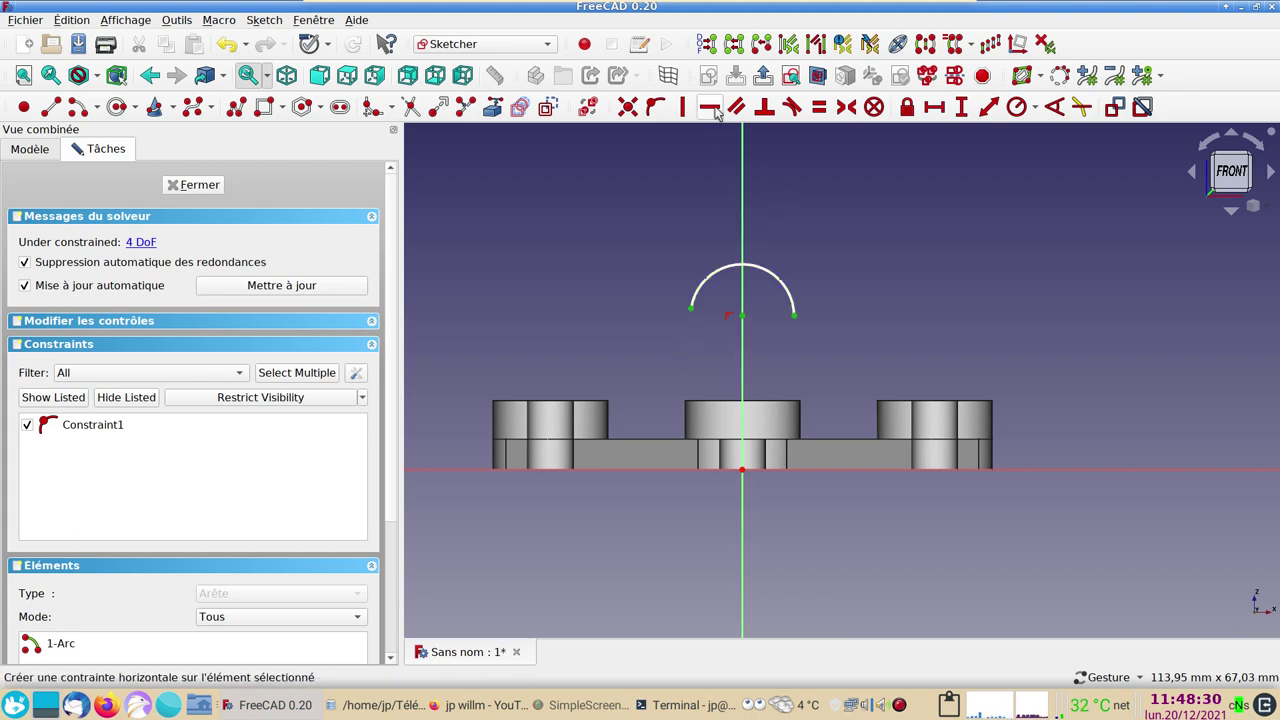
pyautogui.press('h')
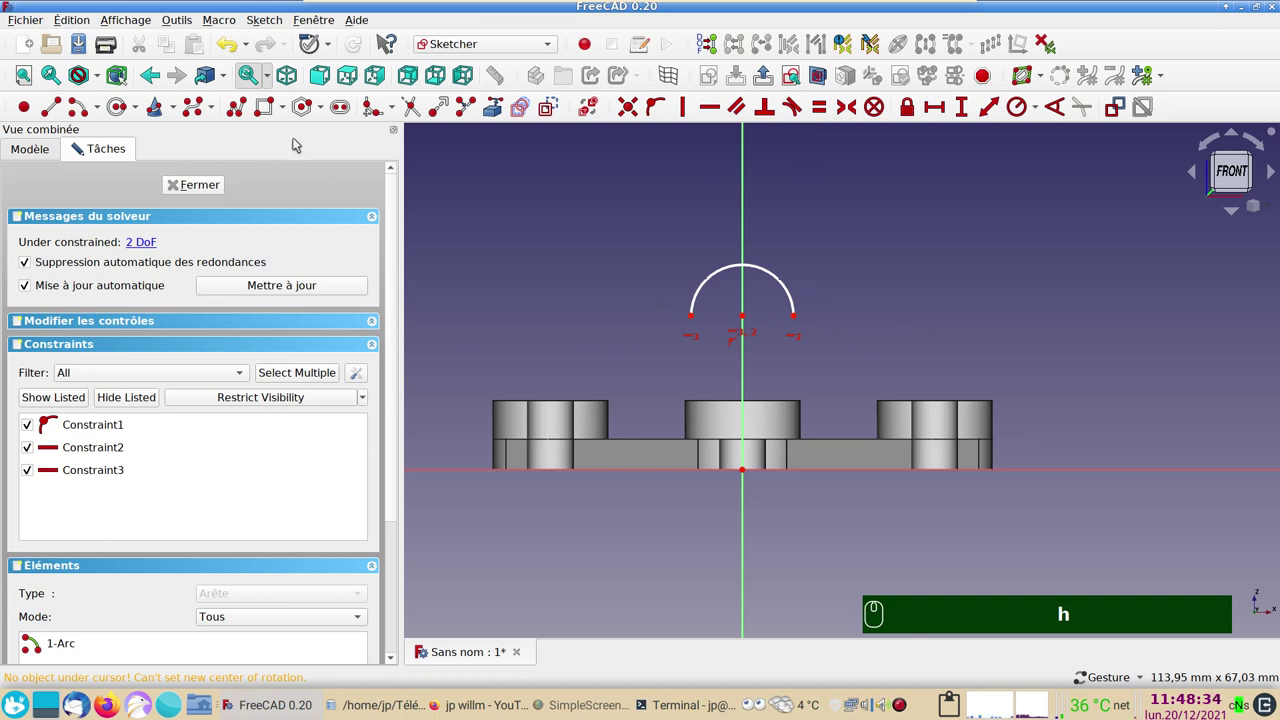
pyautogui.click(237, 107)
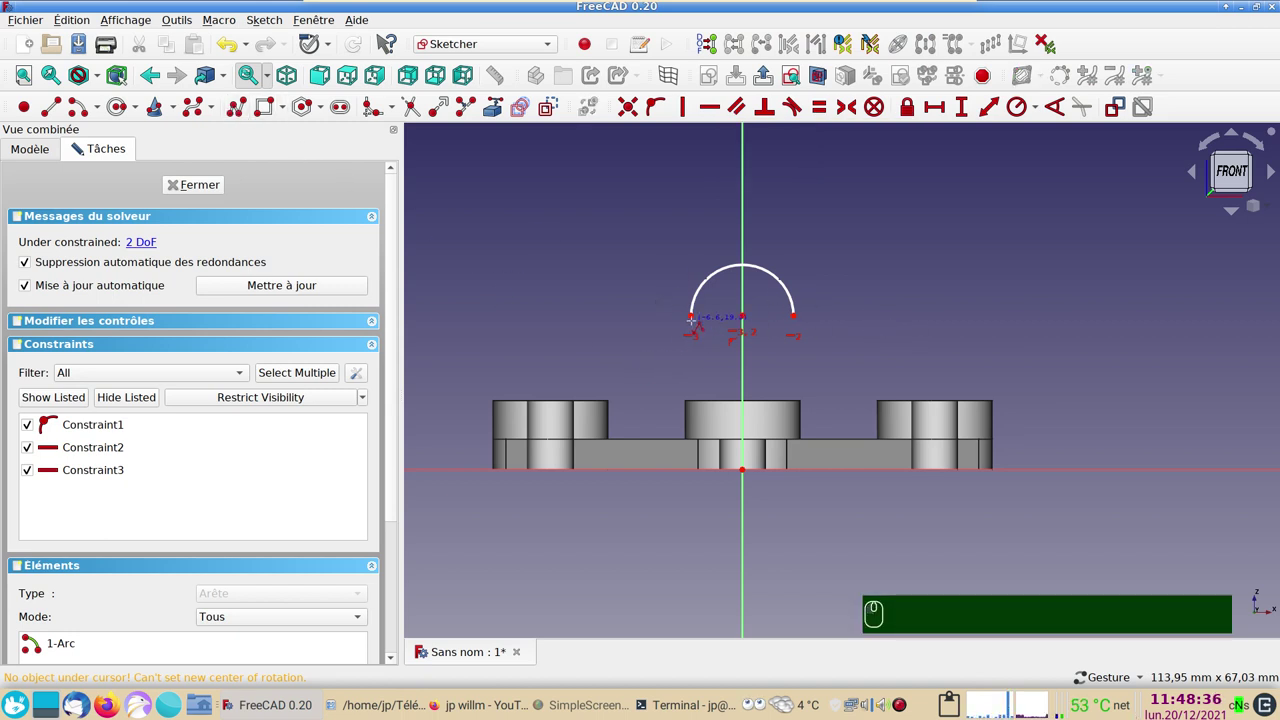
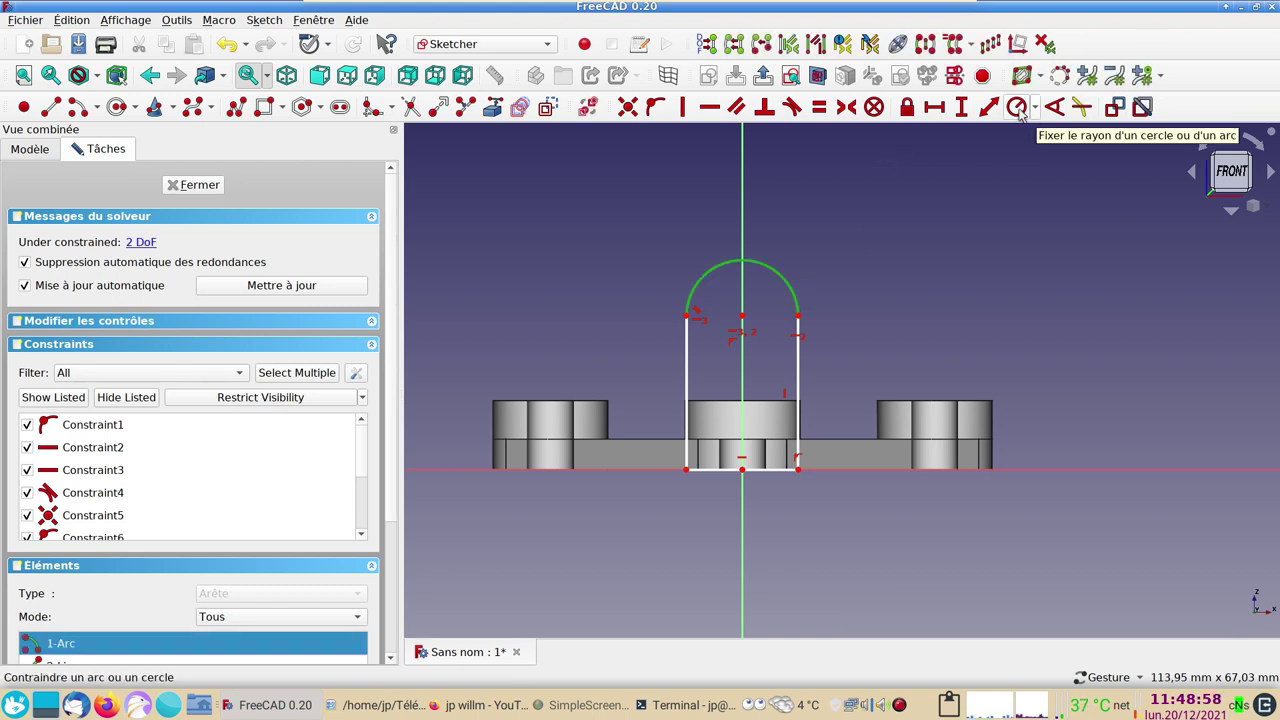
# Give the top arc a 7.5 mm radius and dimension its centre height above the base.
pyautogui.moveTo(1039, 112); pyautogui.dragTo(938, 221)
pyautogui.write('7.5')
pyautogui.press('Return')
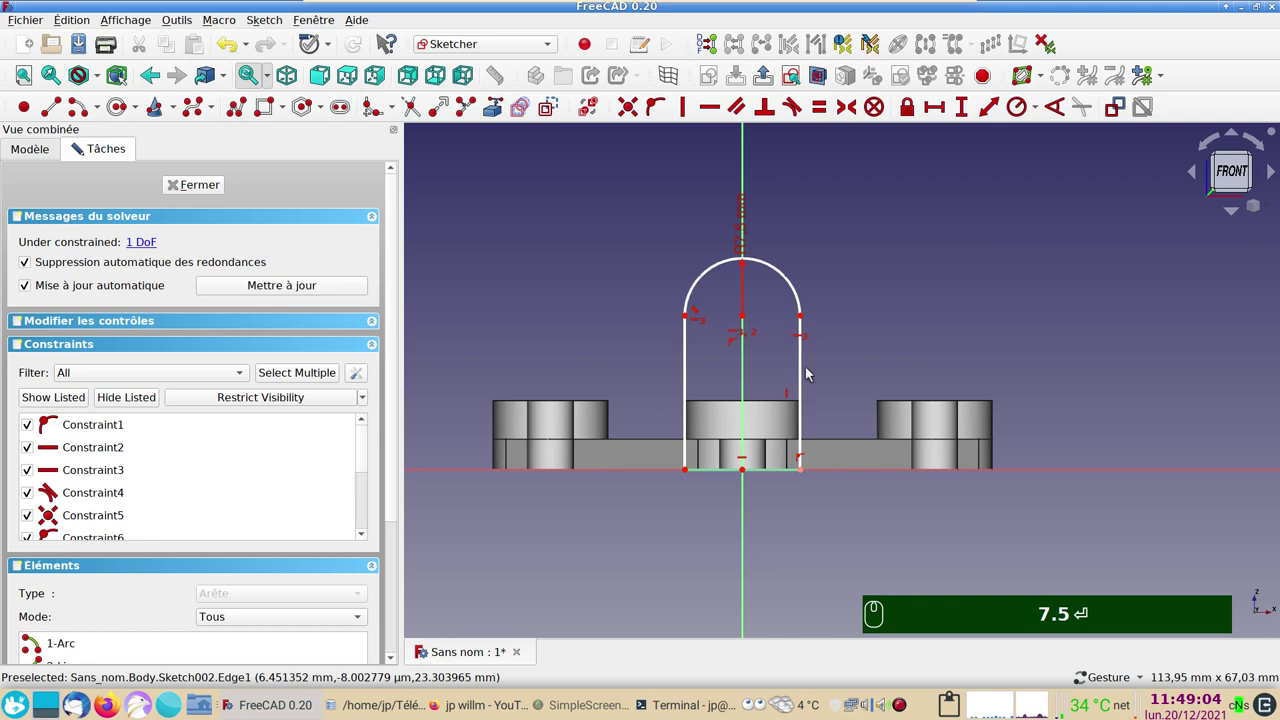
pyautogui.click(807, 377)
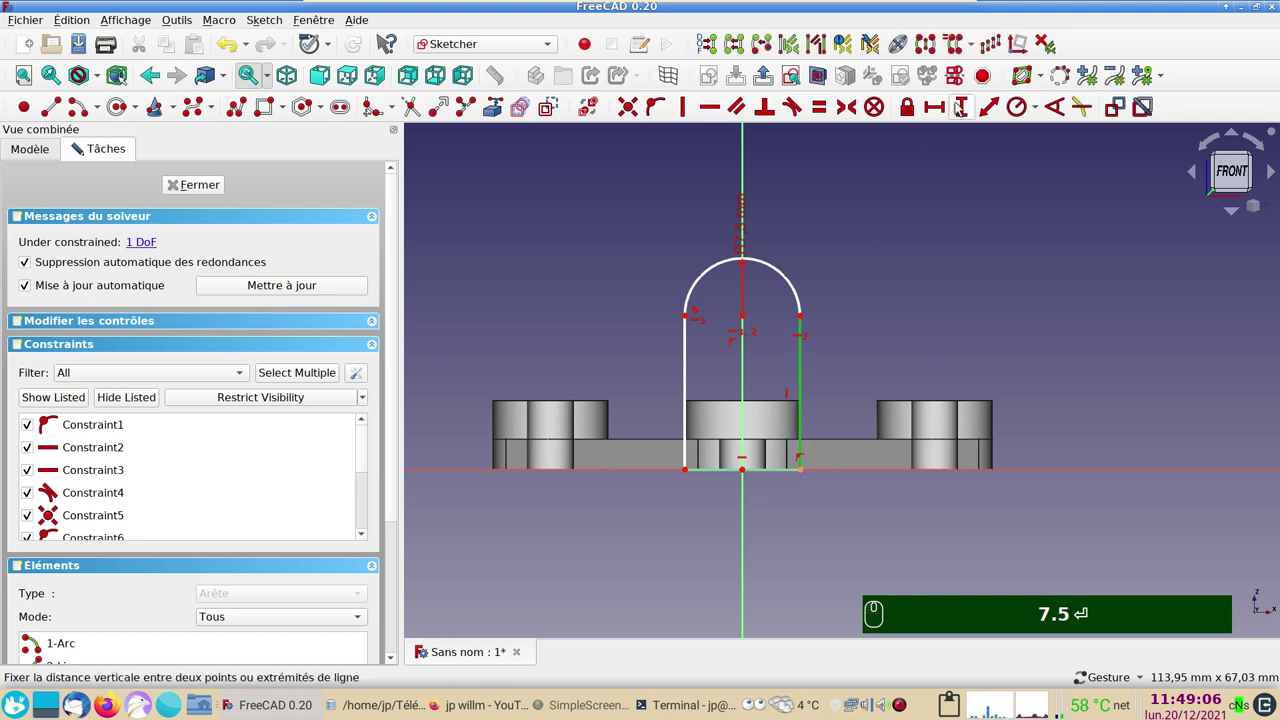
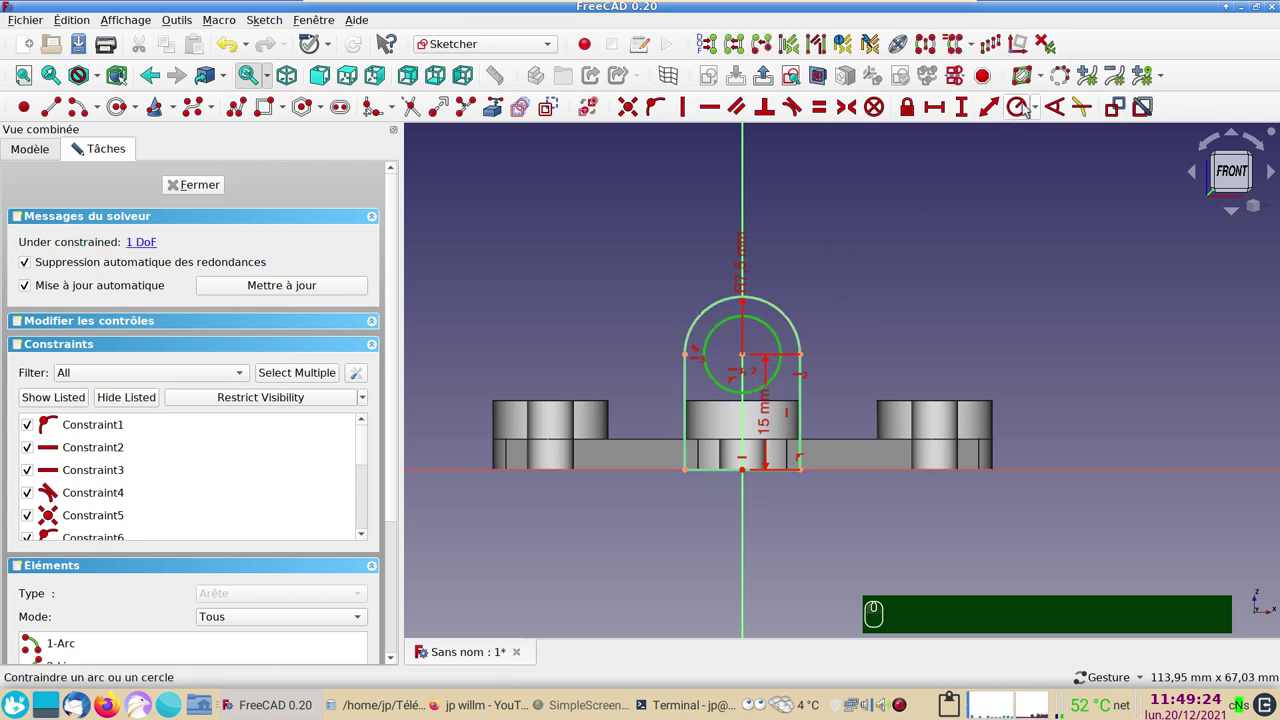
# Constrain the hole's diameter to 10 mm, fully constraining the lug sketch.
pyautogui.click(1041, 109)
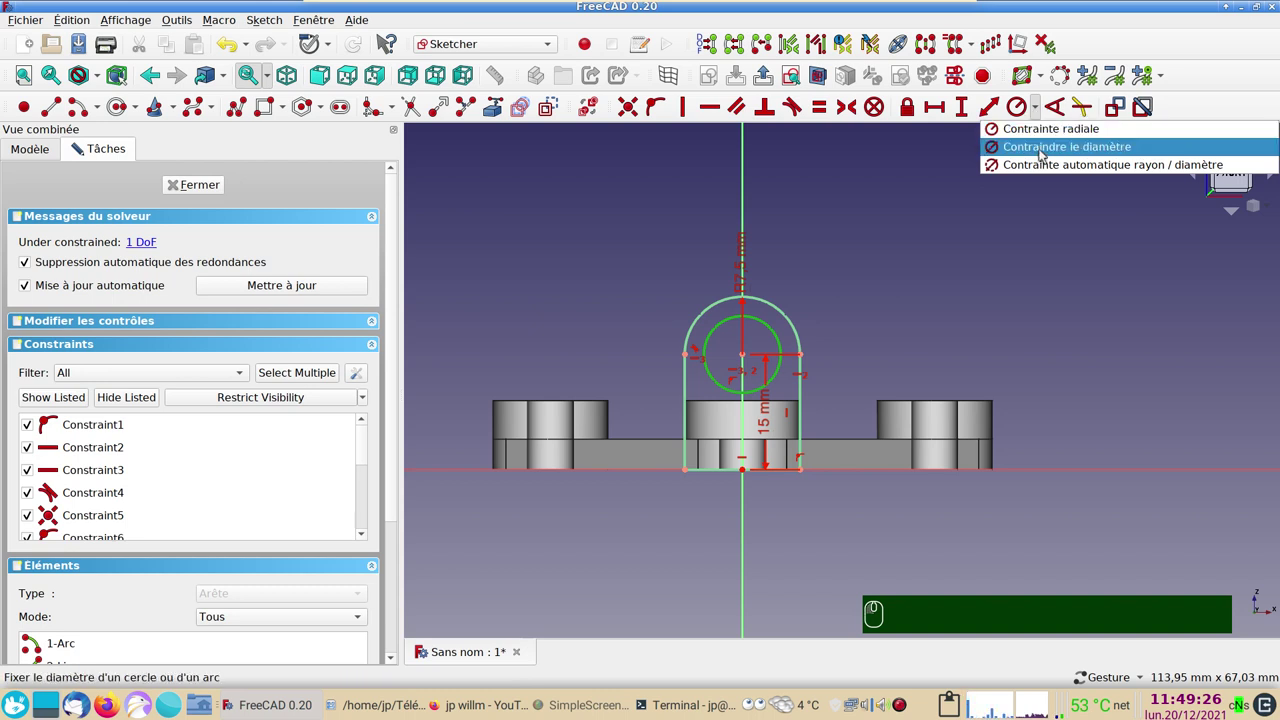
pyautogui.click(1045, 153)
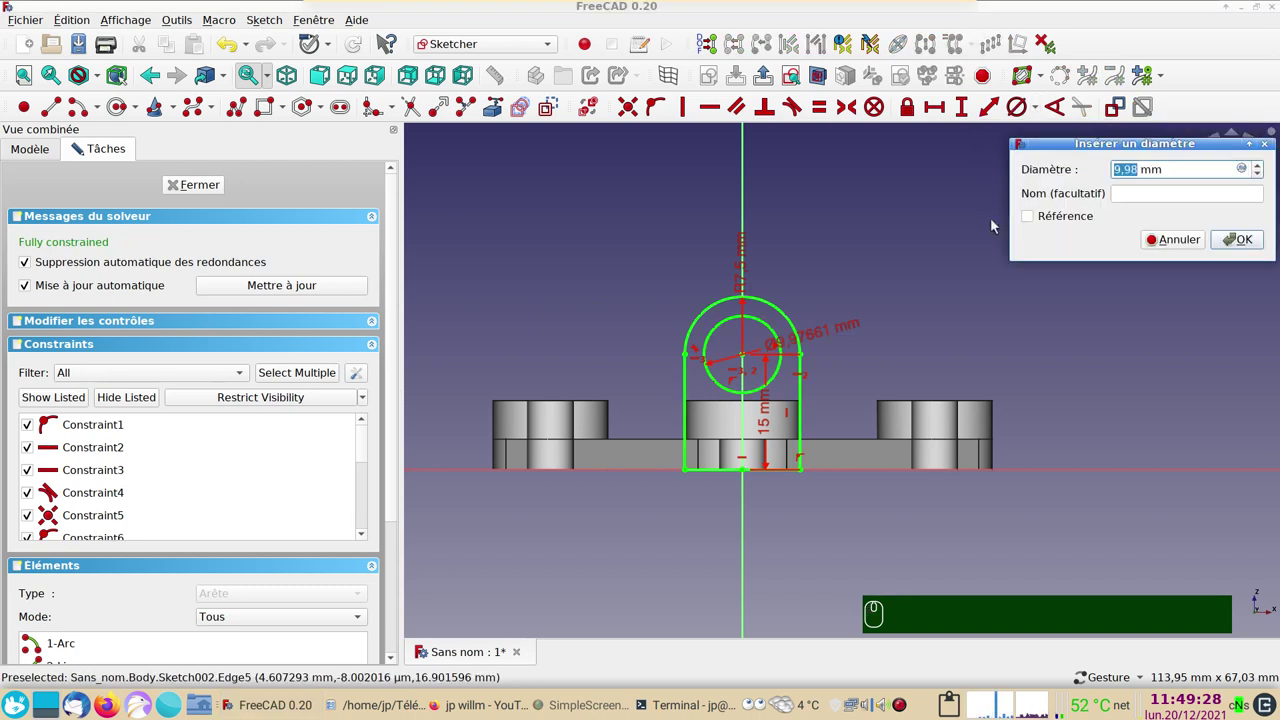
pyautogui.write('10')
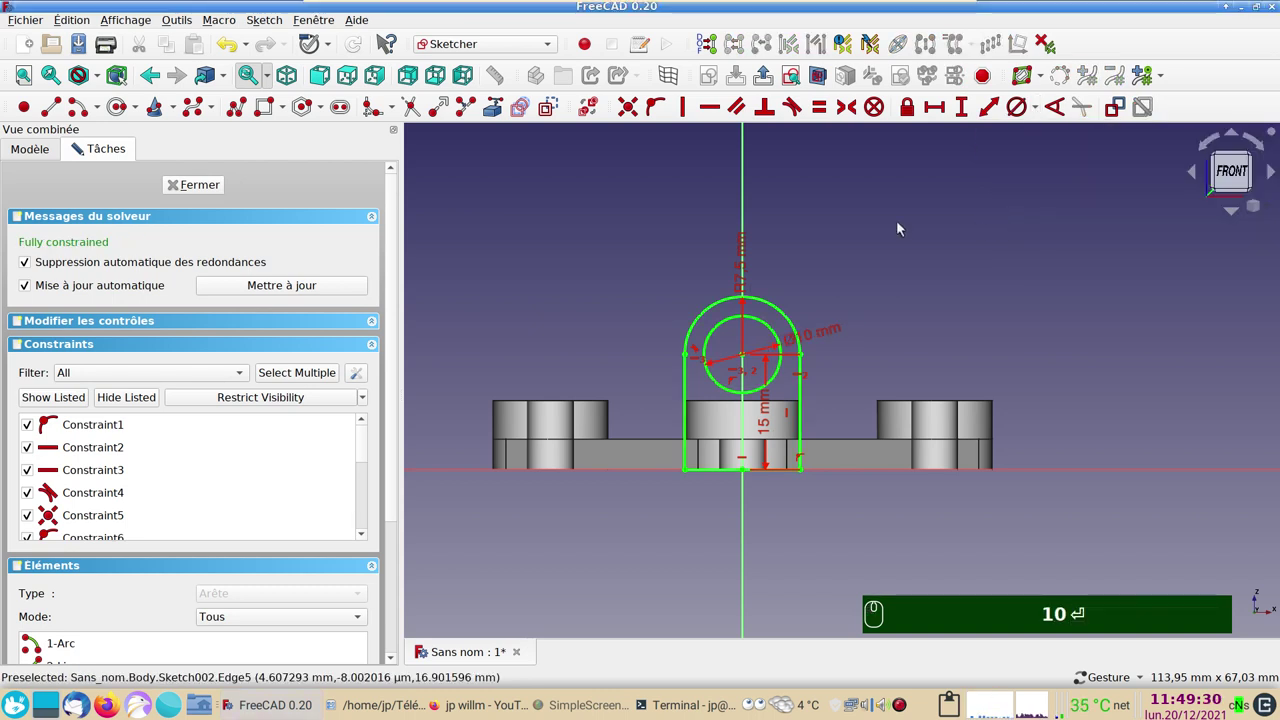
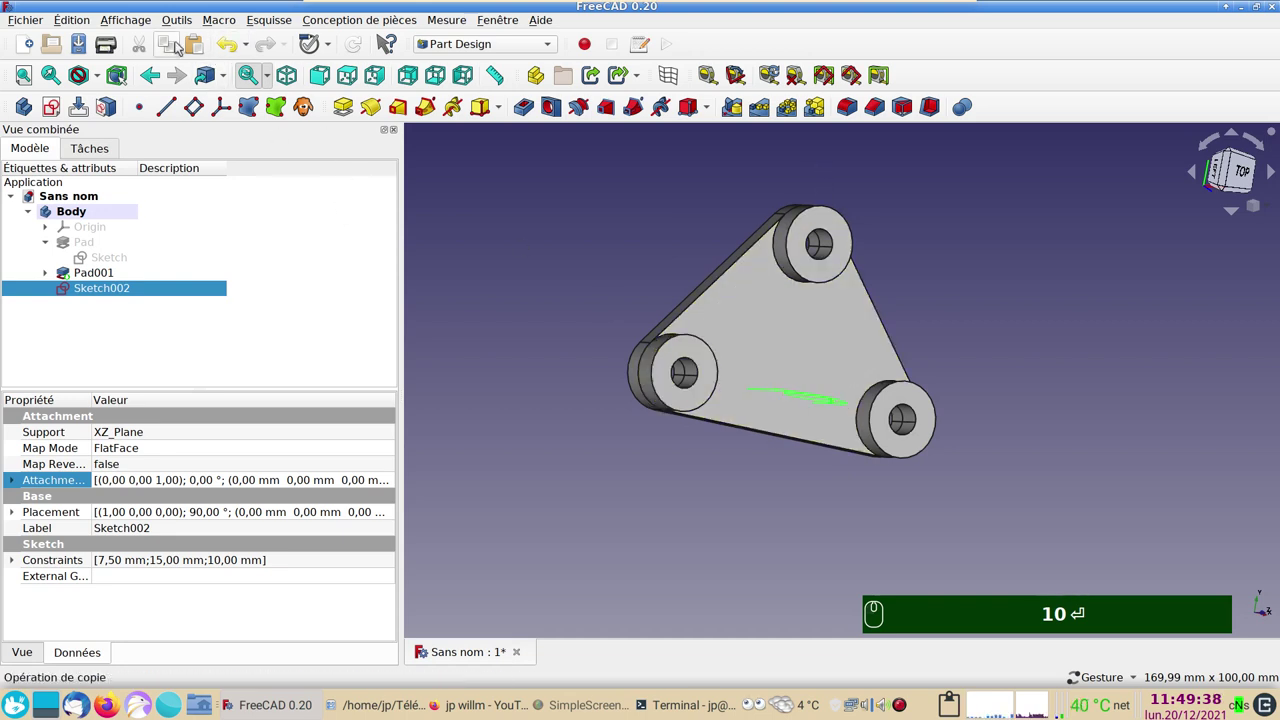
# Give Sketch002 a 7.5 mm attachment offset so it sits at the plate's front edge.
pyautogui.click(129, 20)
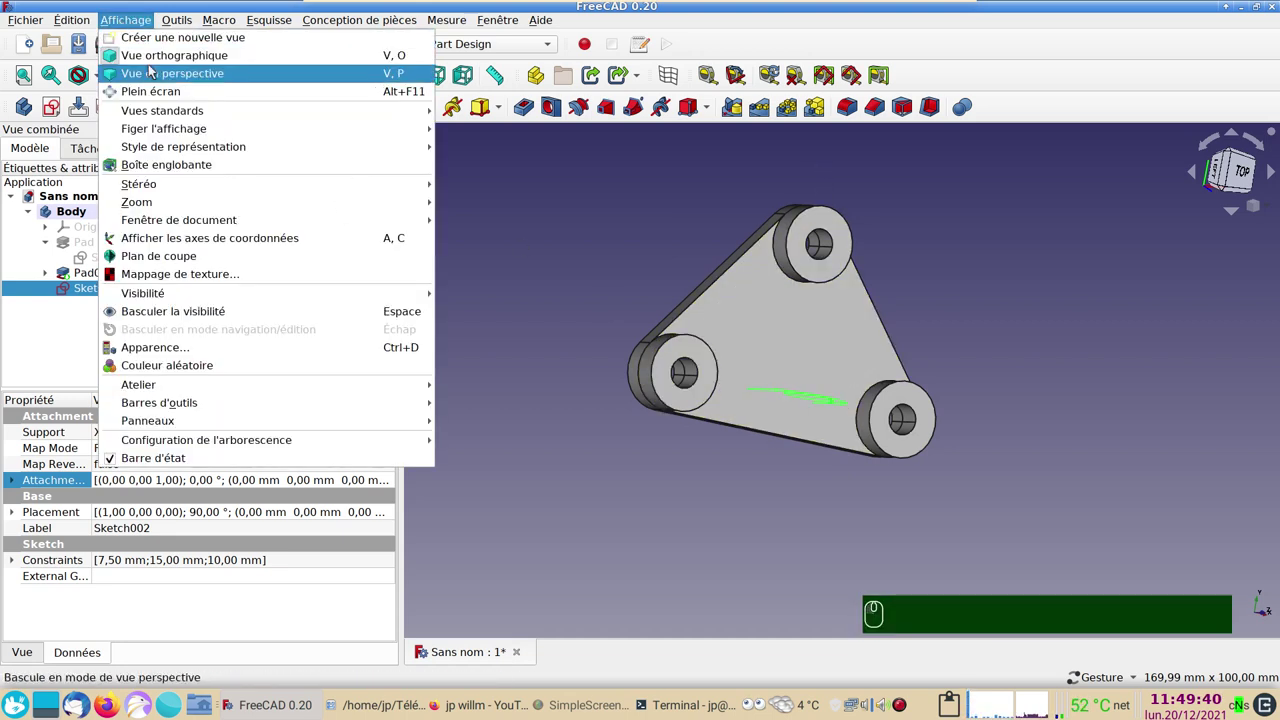
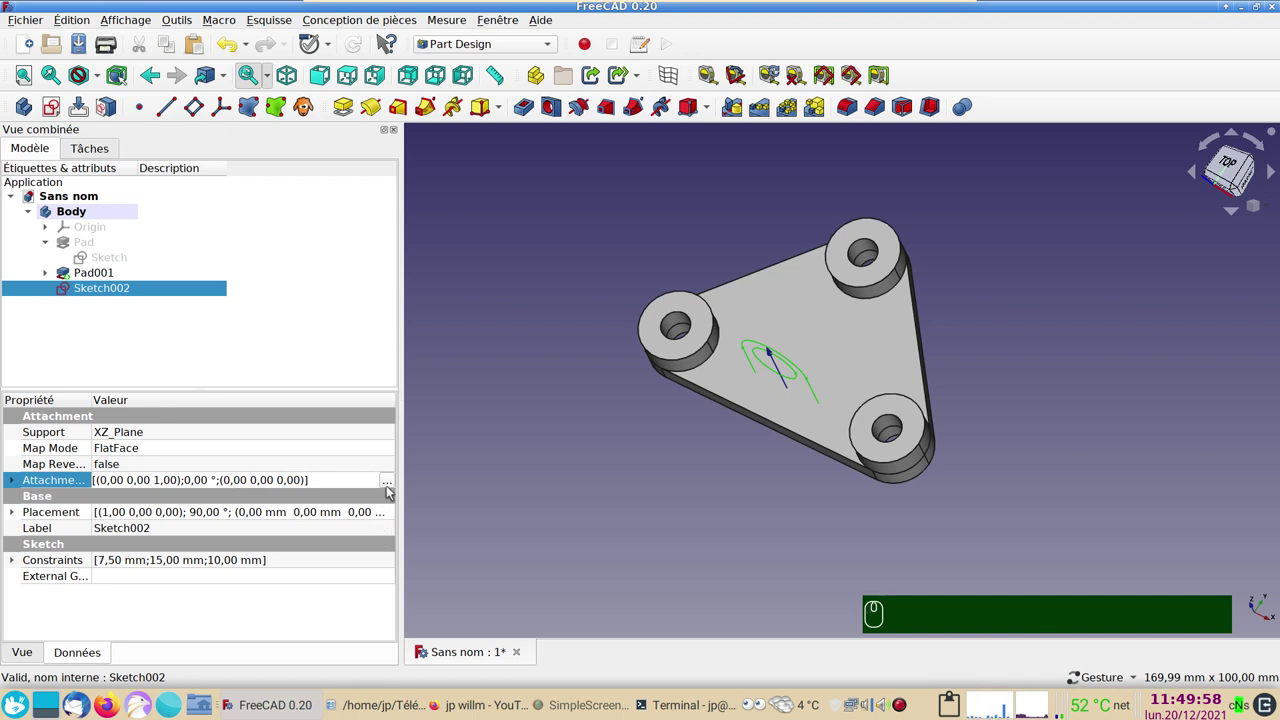
pyautogui.click(392, 487)
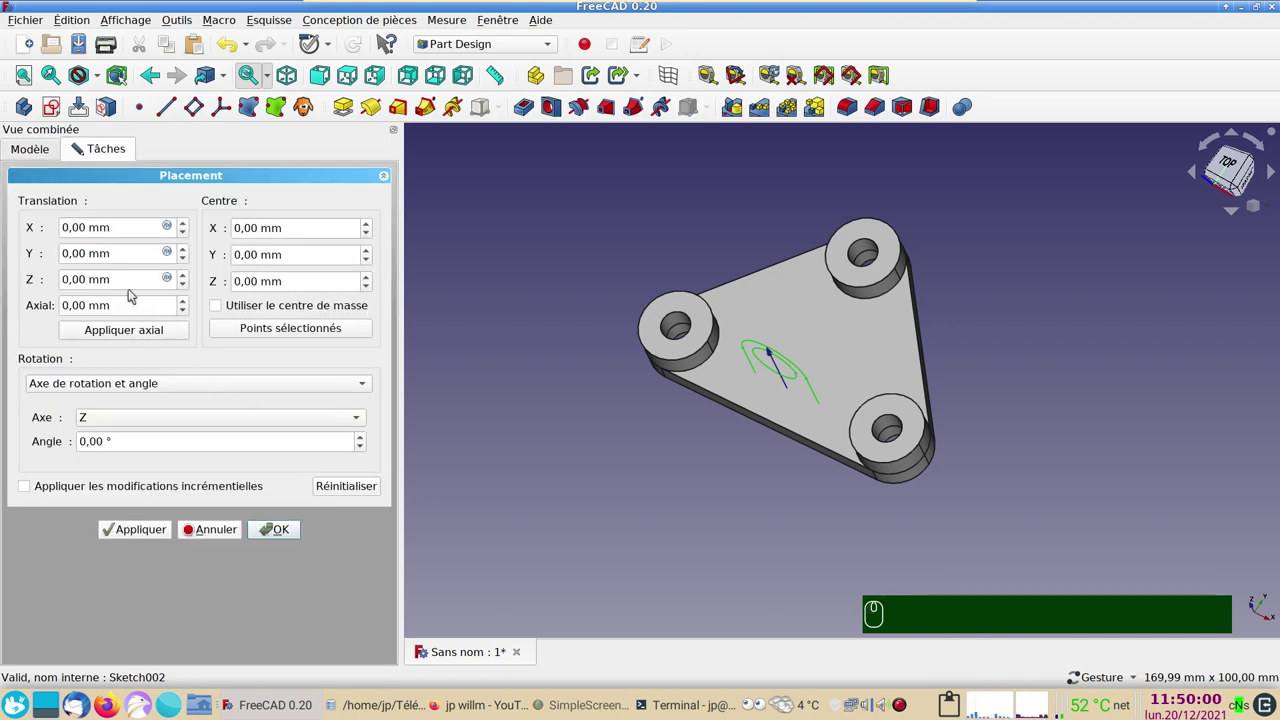
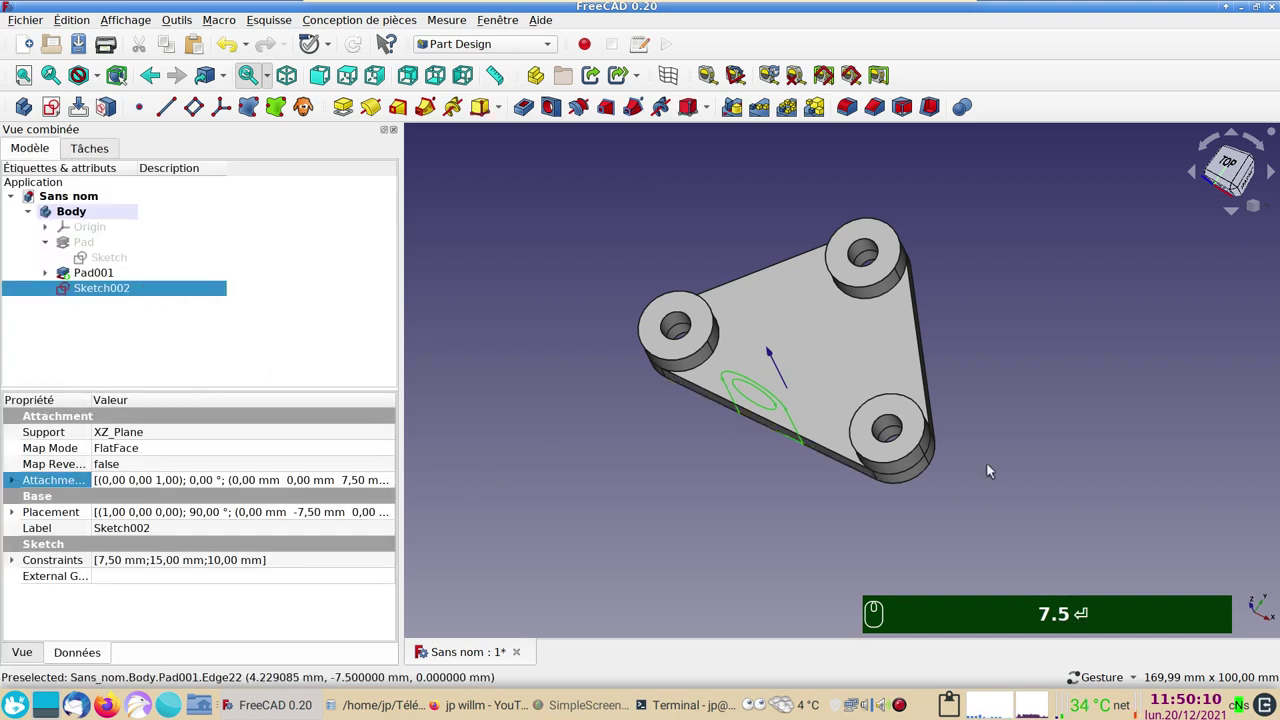
pyautogui.moveTo(811, 547); pyautogui.dragTo(449, 194)
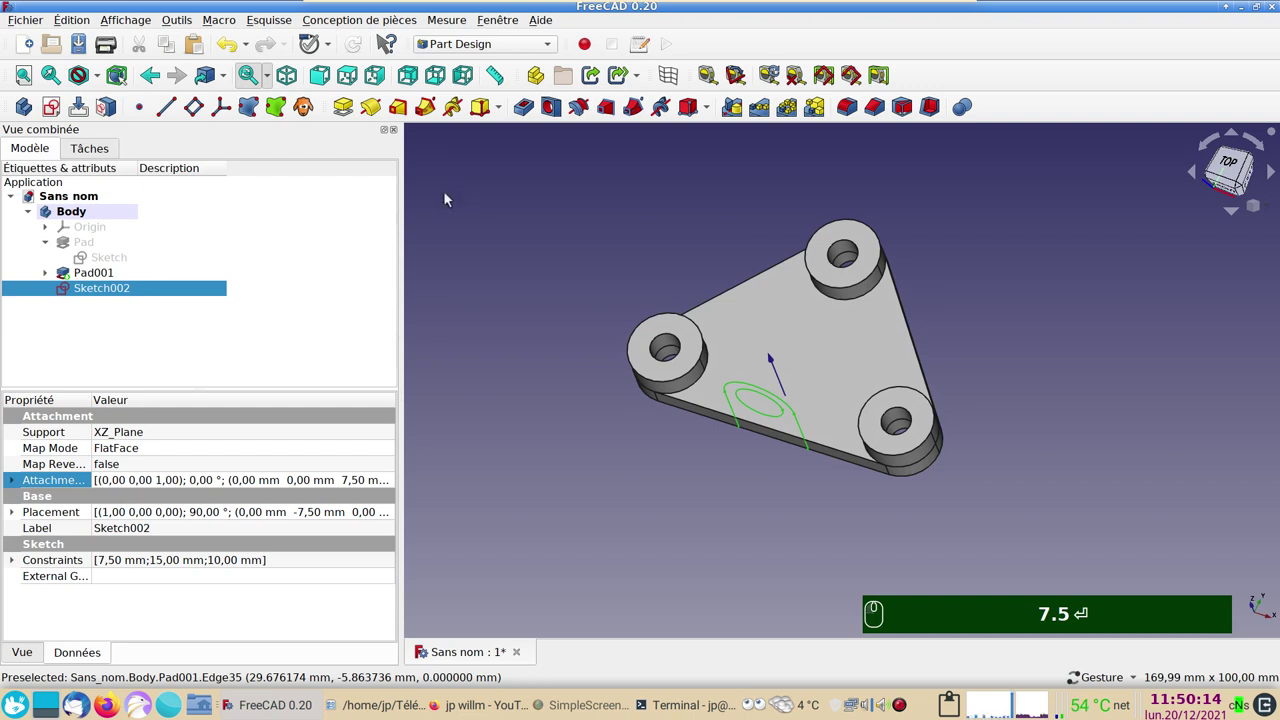
# Pad the lug sketch 20 mm into a holed lug standing on the plate.
pyautogui.click(347, 106)
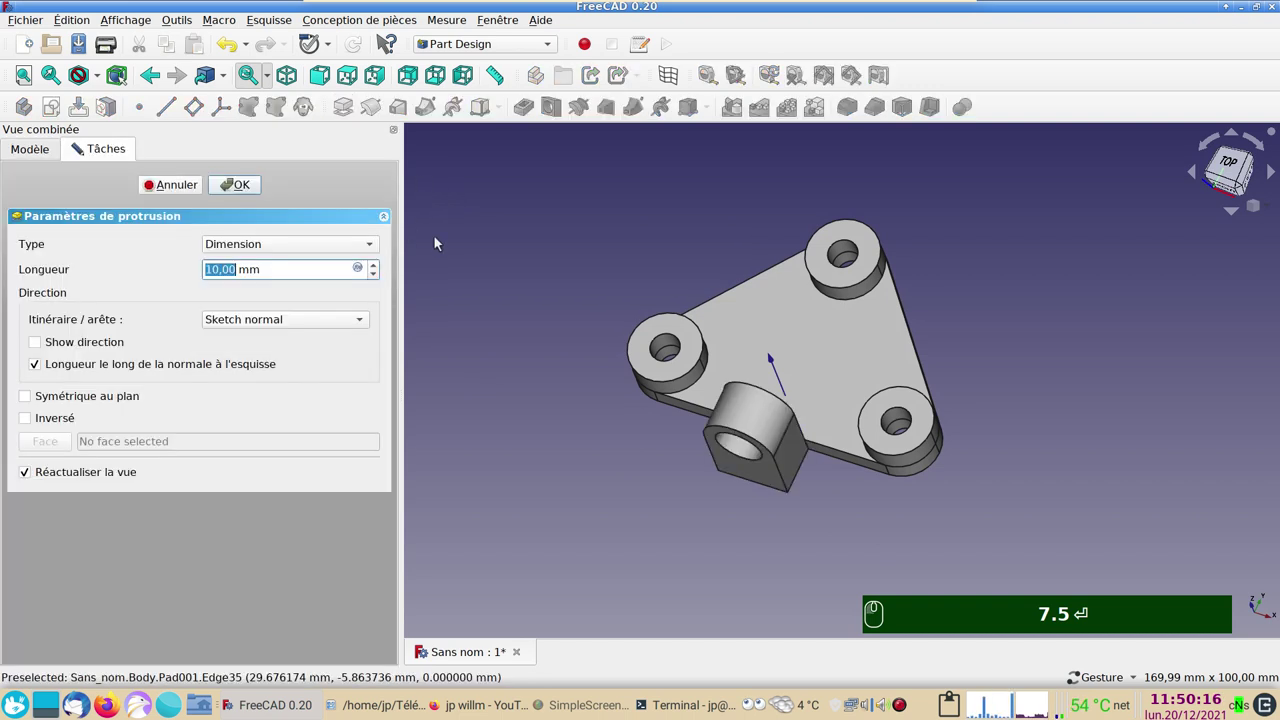
pyautogui.write('0')
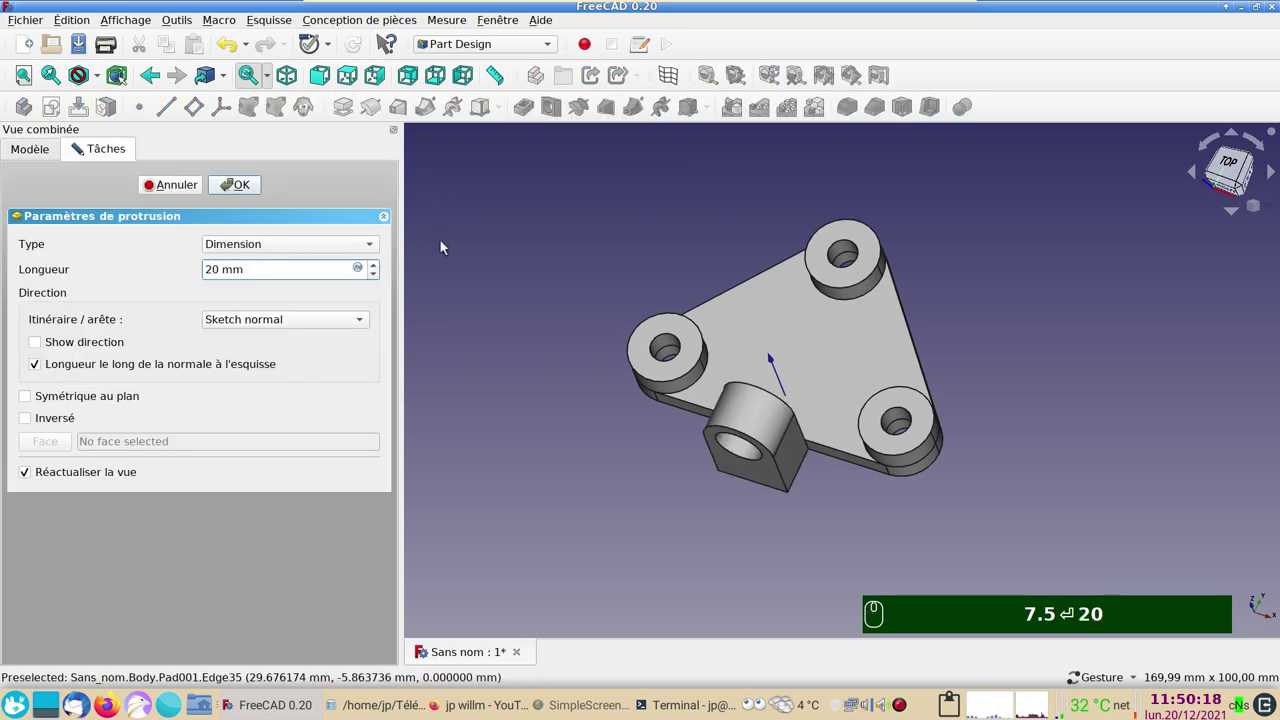
pyautogui.moveTo(27, 422); pyautogui.dragTo(225, 179)
pyautogui.click(230, 184)
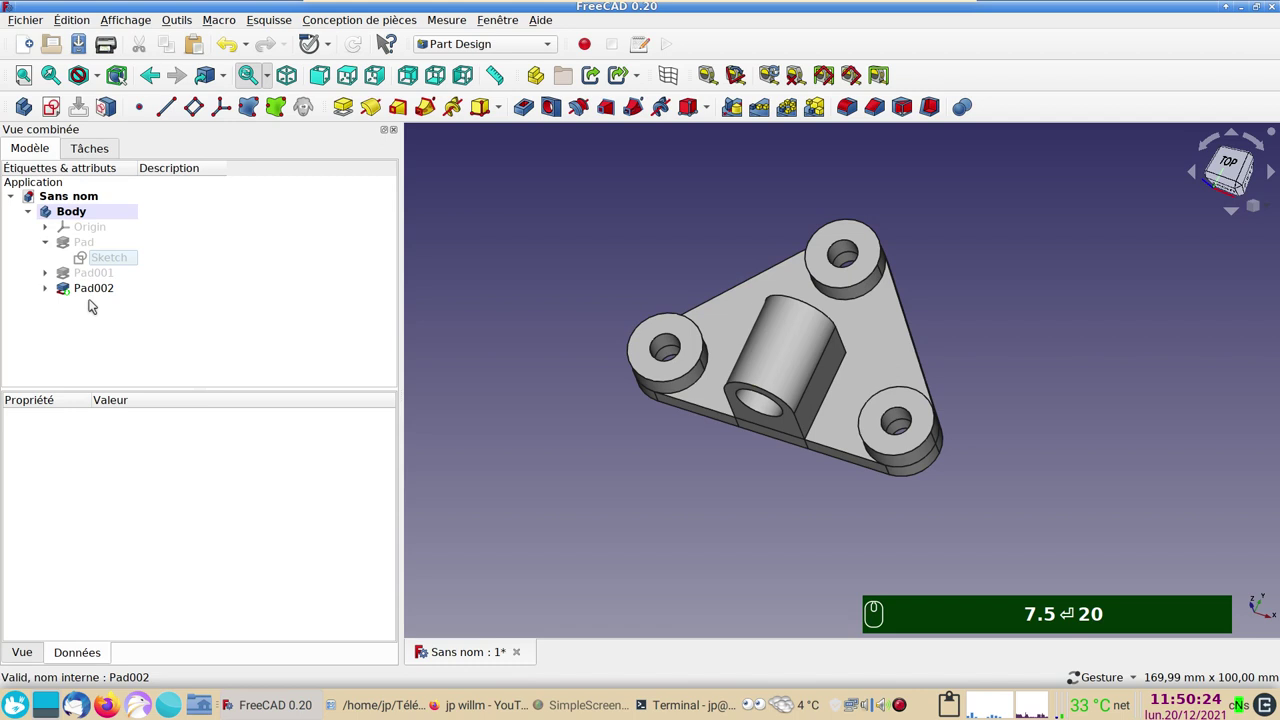
# Expand Pad002 in the tree and inspect the new lug.
pyautogui.click(49, 287)
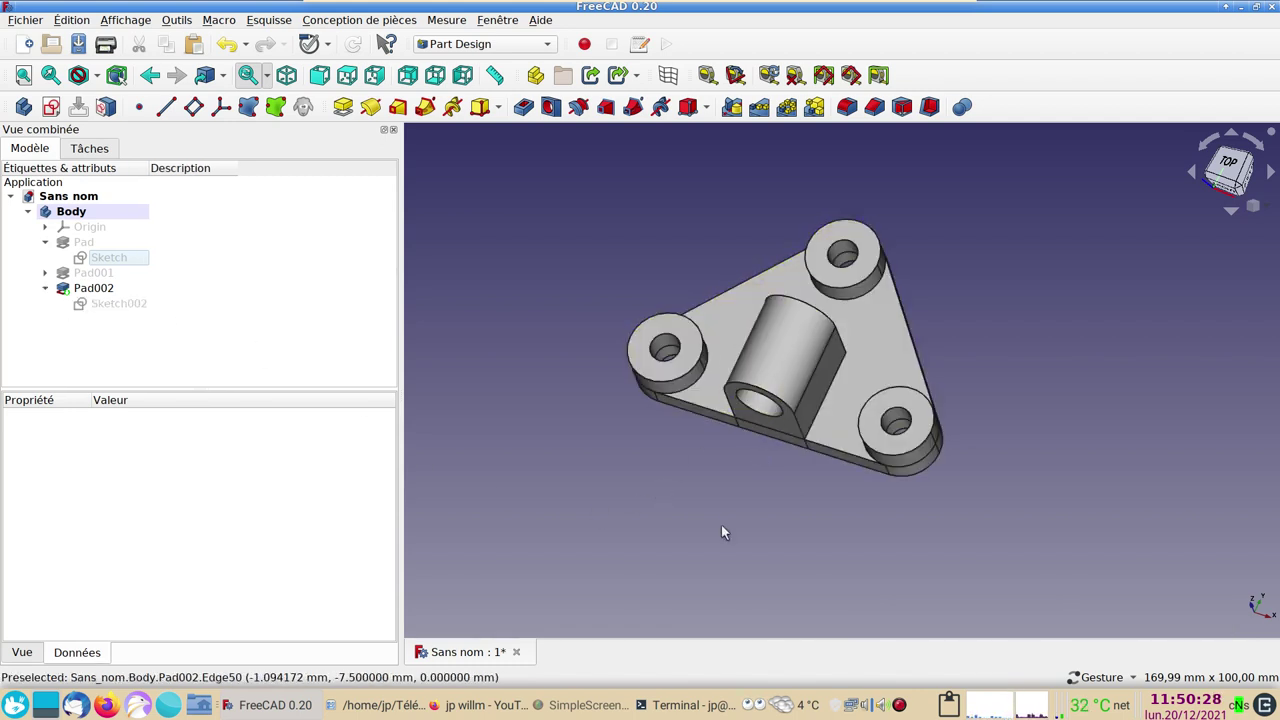
pyautogui.moveTo(728, 528); pyautogui.dragTo(325, 89)
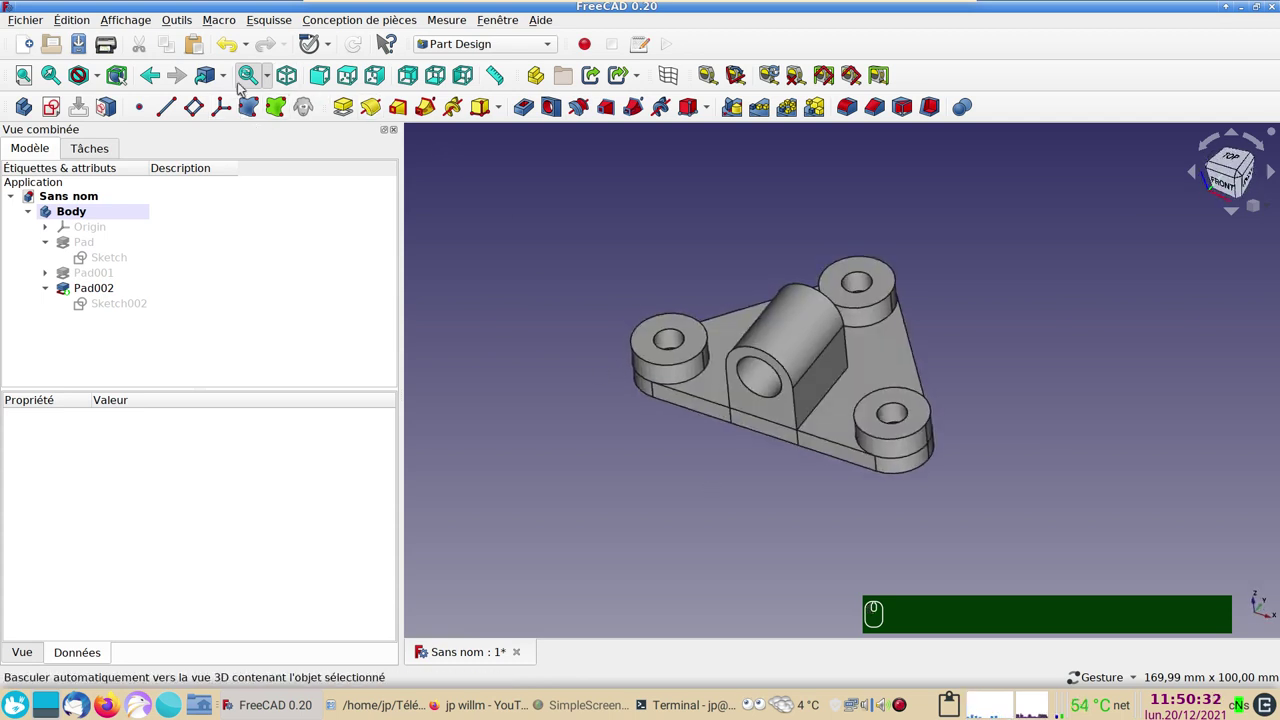
pyautogui.click(273, 80)
pyautogui.click(273, 79)
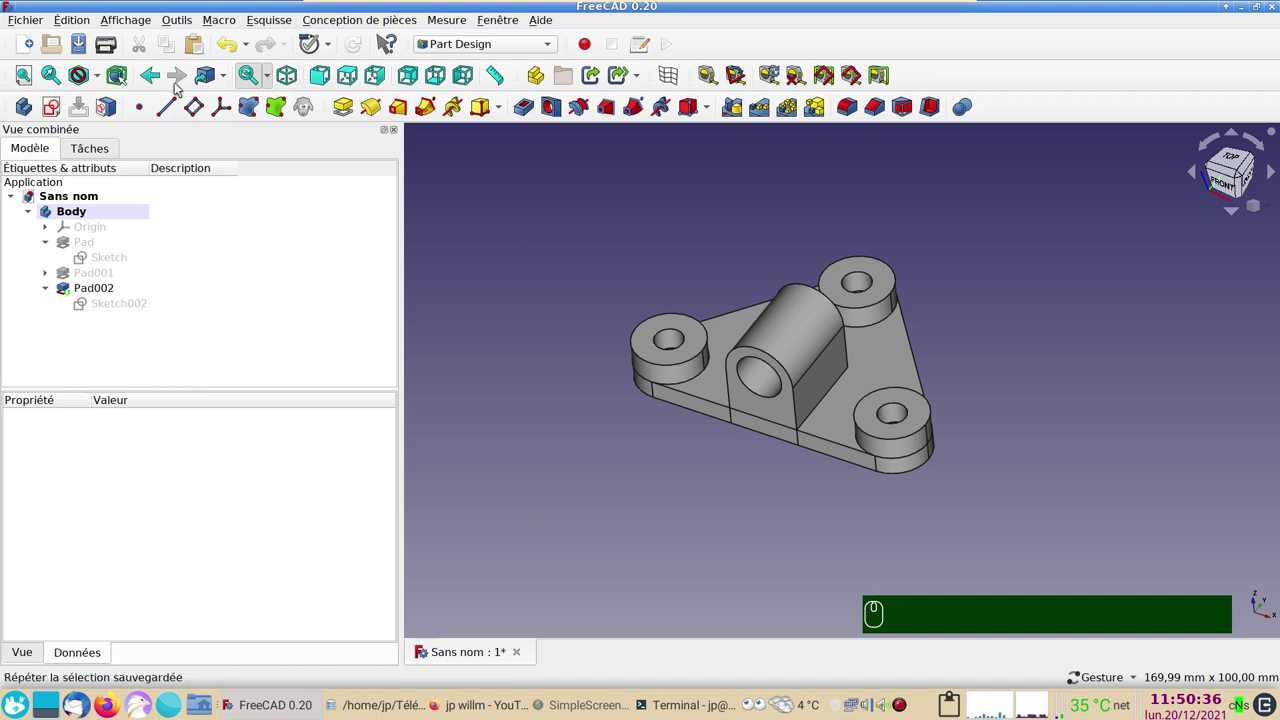
# Switch to unshaded display and select the two edges where the lug meets the plate.
pyautogui.click(109, 73)
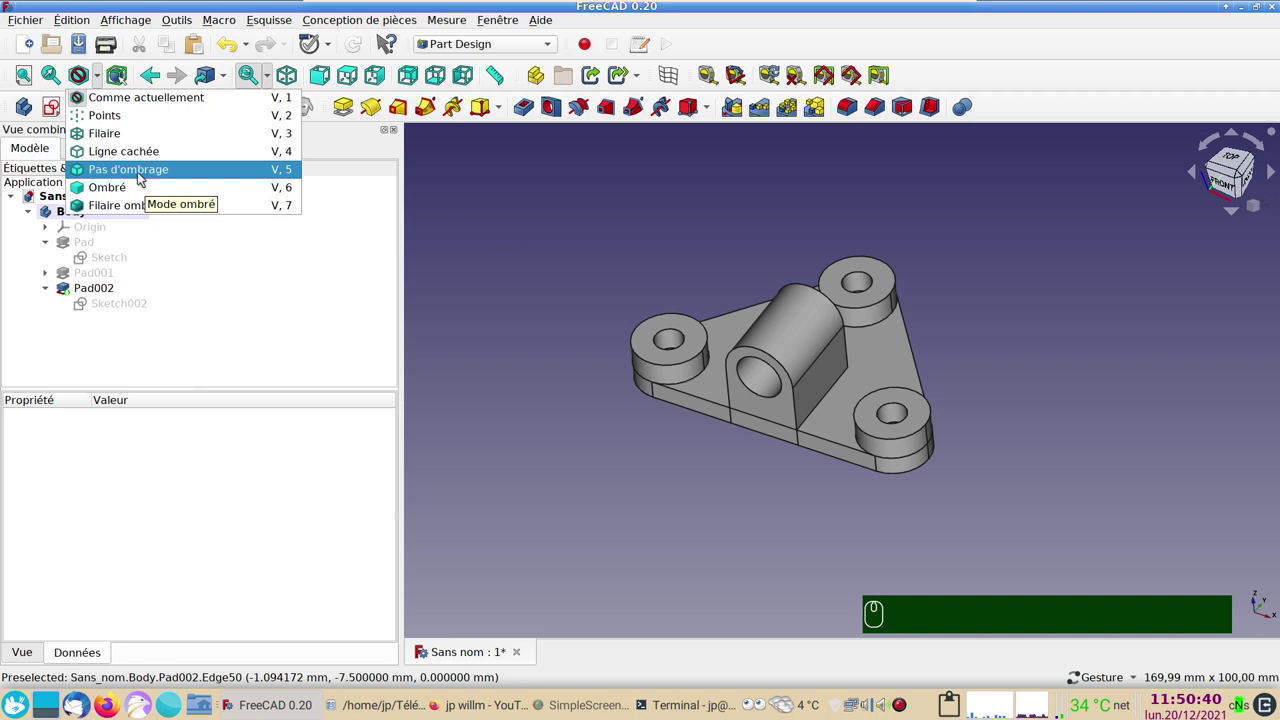
pyautogui.click(121, 141)
pyautogui.scroll(3)
pyautogui.click(964, 322)
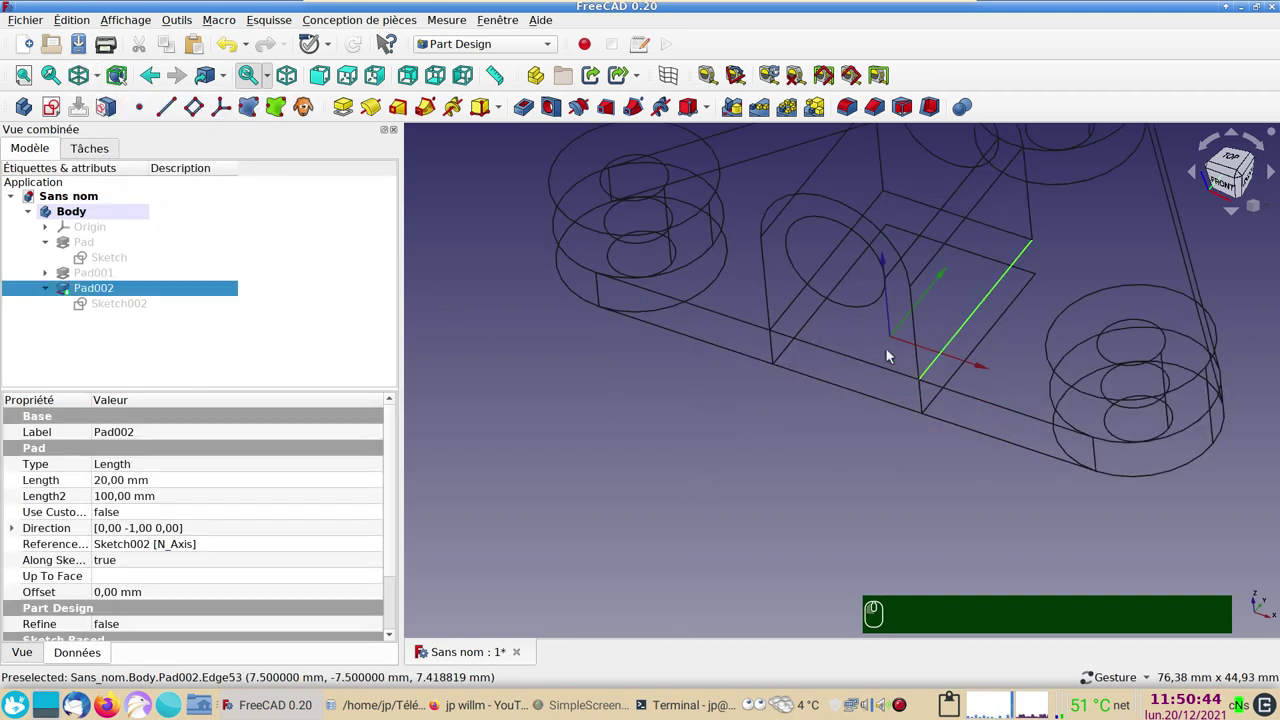
pyautogui.press('▭')
pyautogui.click(798, 305)
# Fillet the selected lug edges with a 5 mm radius and check the result from above.
pyautogui.click(851, 110)
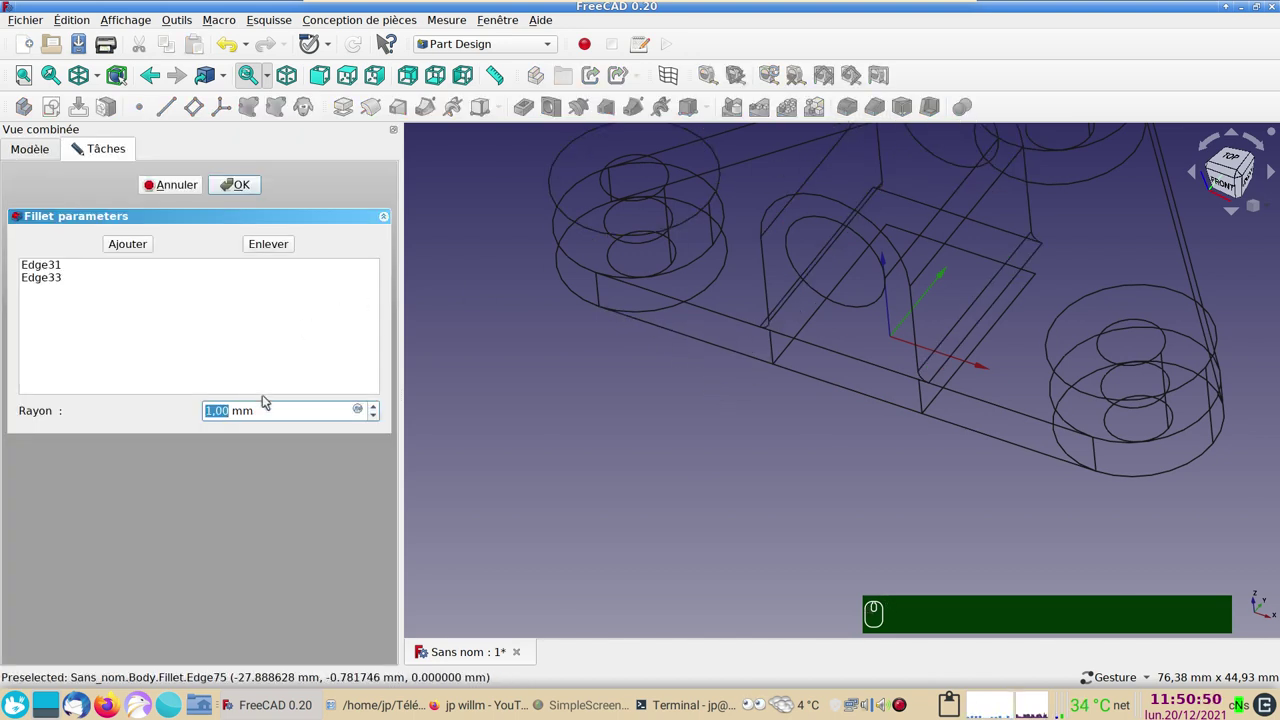
pyautogui.press('5')
pyautogui.press('Return')
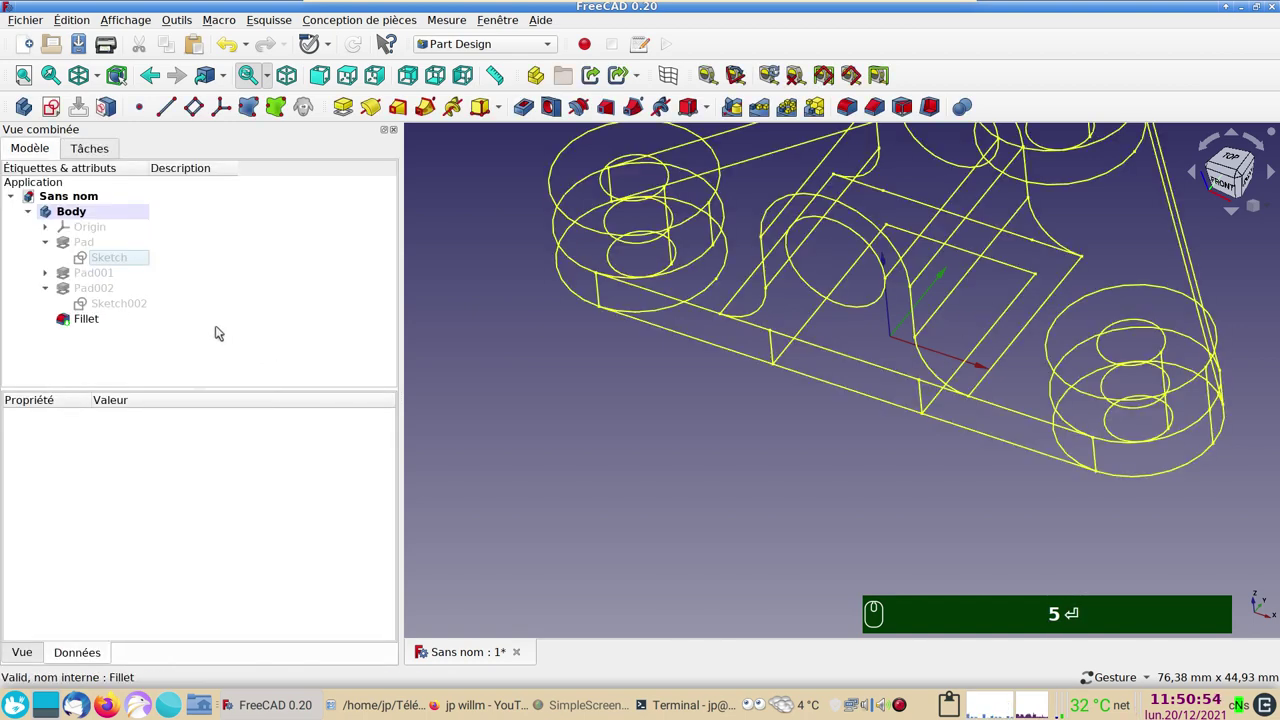
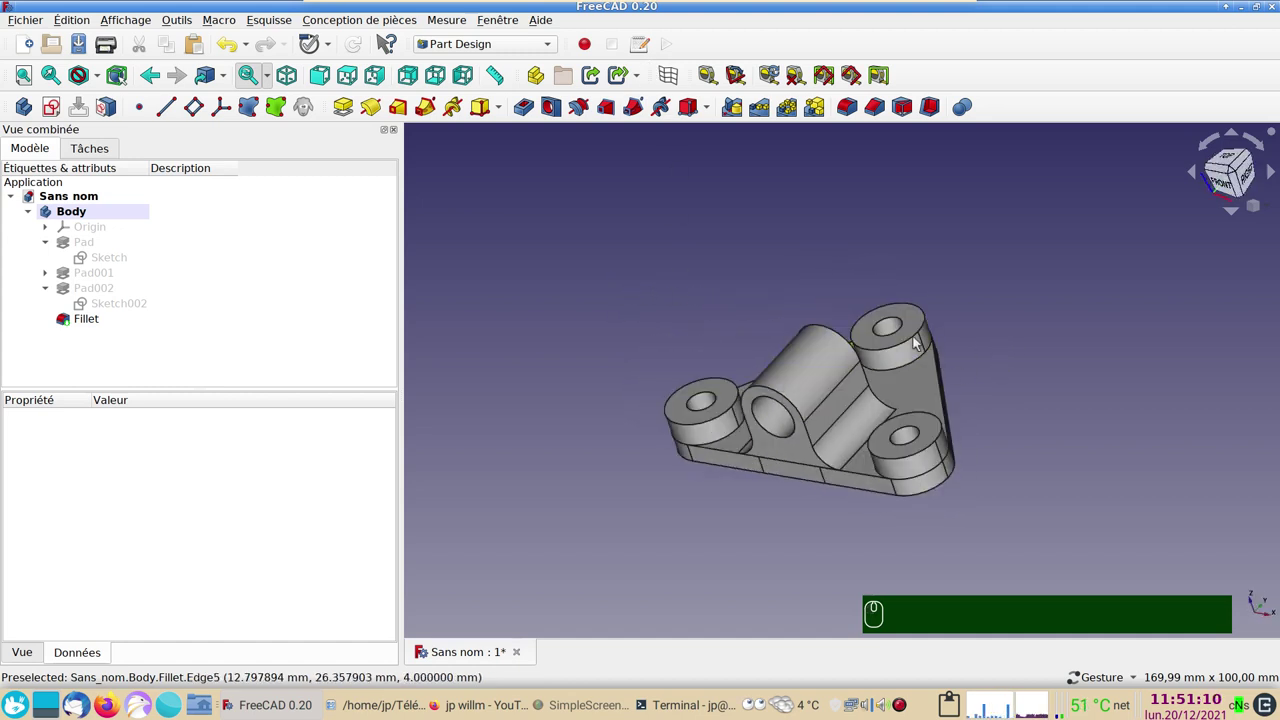
pyautogui.moveTo(857, 266); pyautogui.dragTo(568, 443)
pyautogui.moveTo(571, 449); pyautogui.dragTo(538, 366)
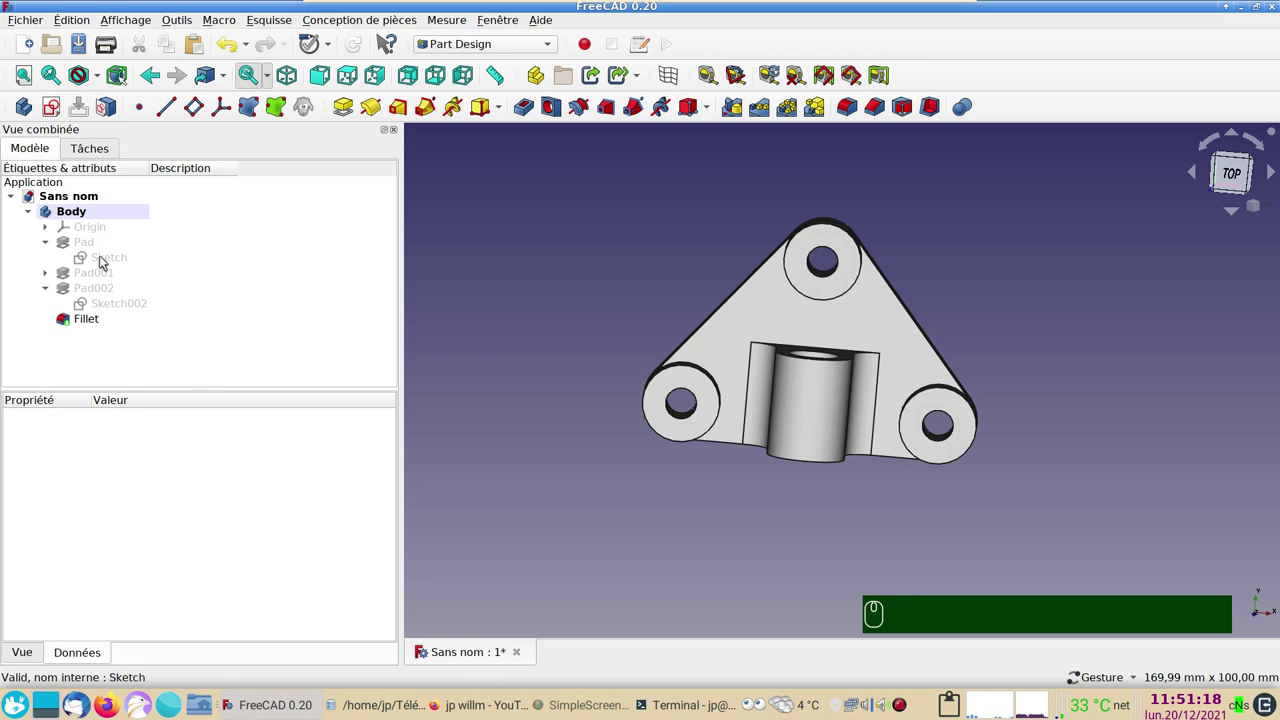
# Add a round hole circle inside the triangle in the base sketch, then select the failed Fillet.
pyautogui.click(106, 256)
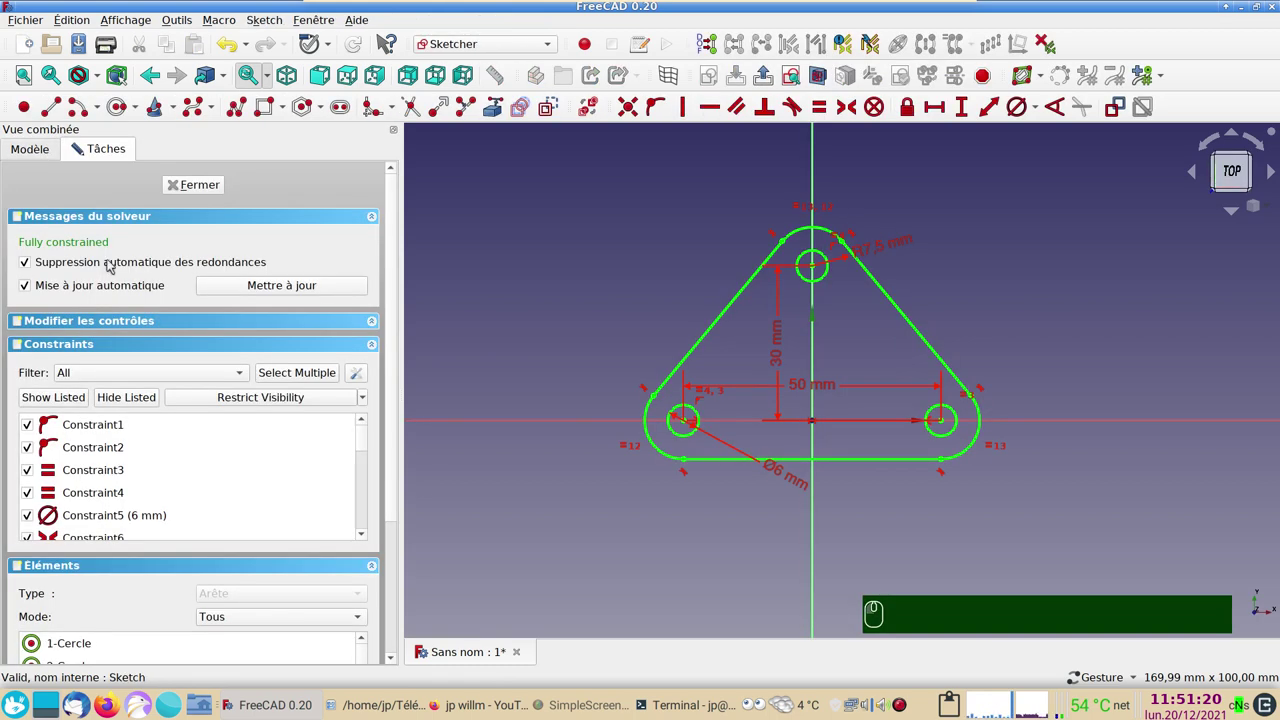
pyautogui.click(122, 104)
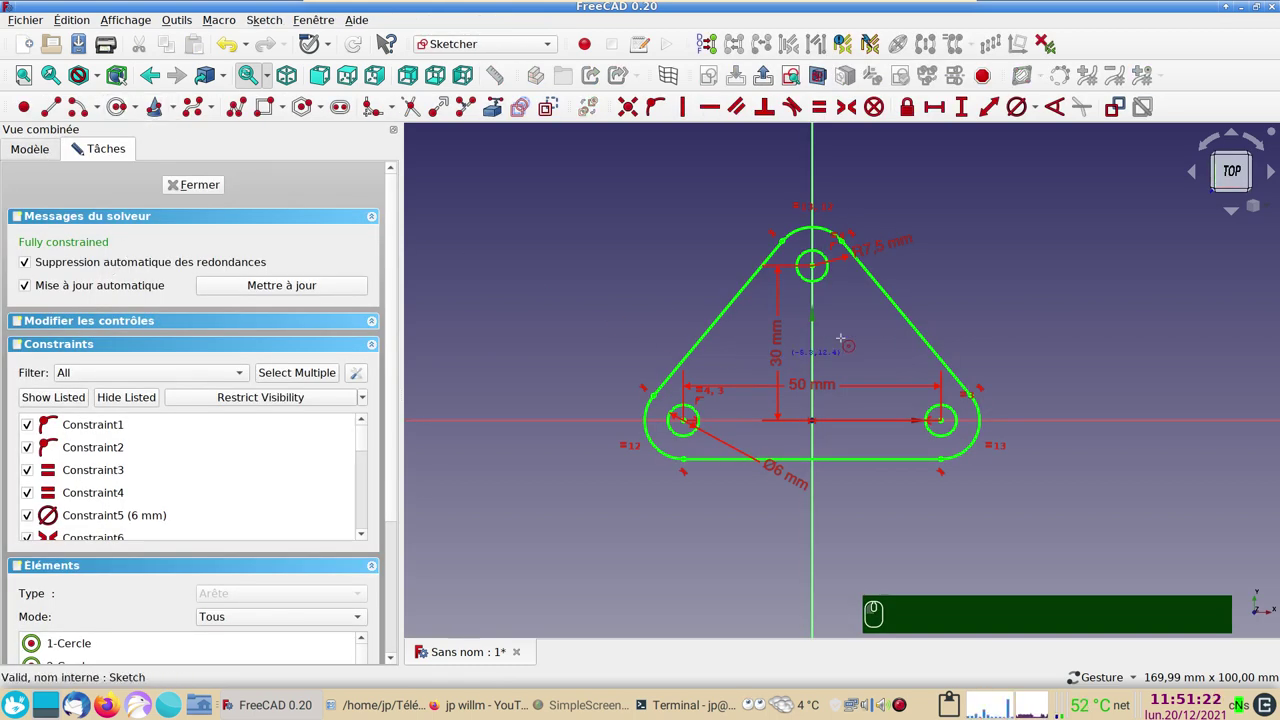
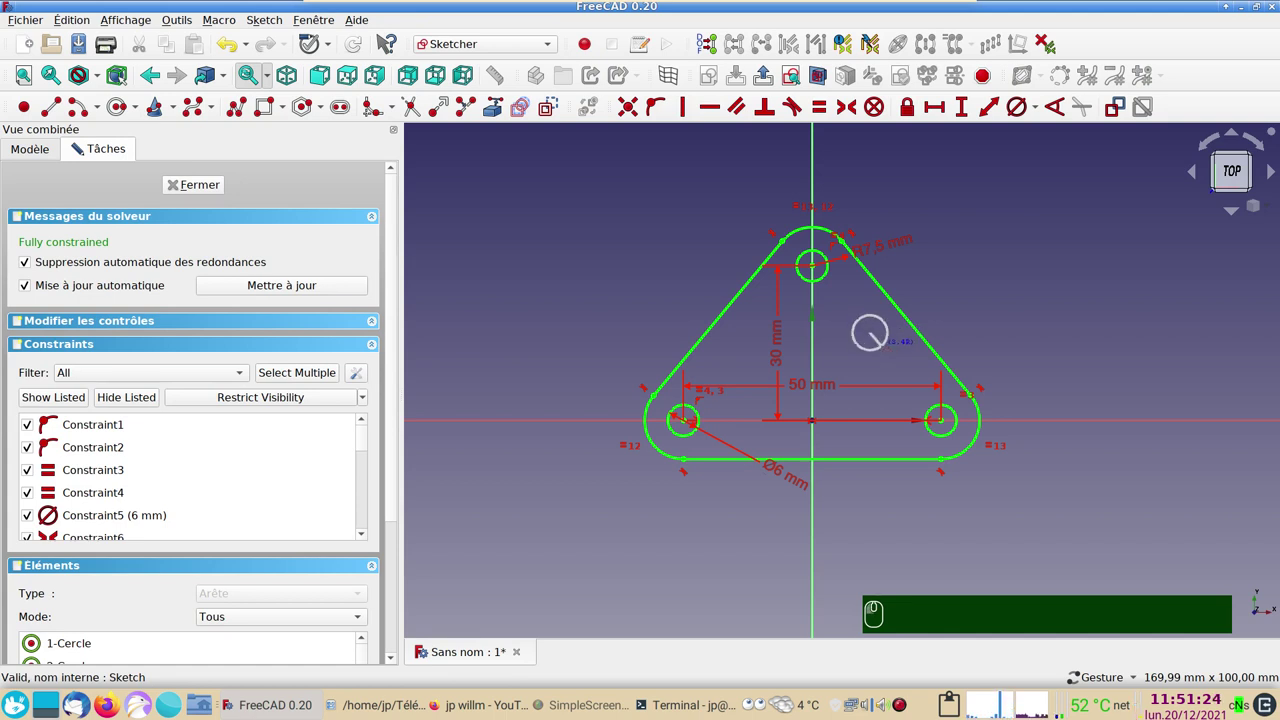
pyautogui.click(189, 184)
pyautogui.moveTo(230, 220); pyautogui.dragTo(80, 322)
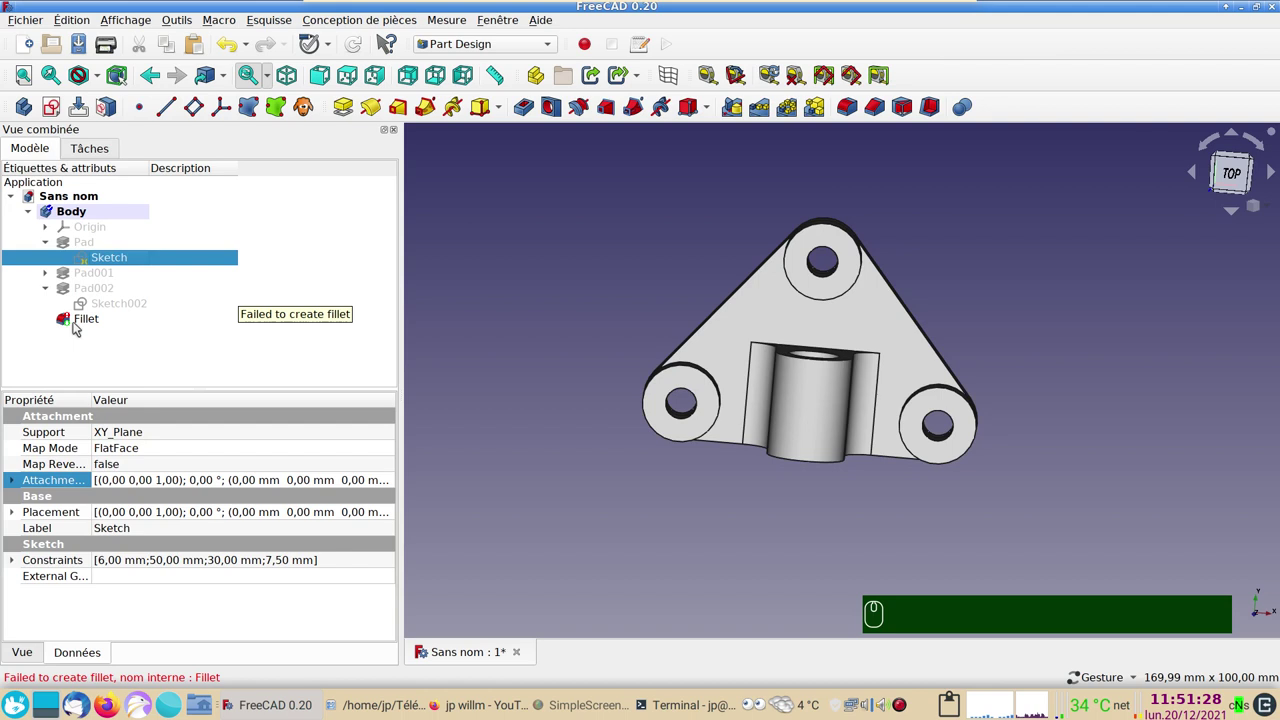
pyautogui.click(80, 322)
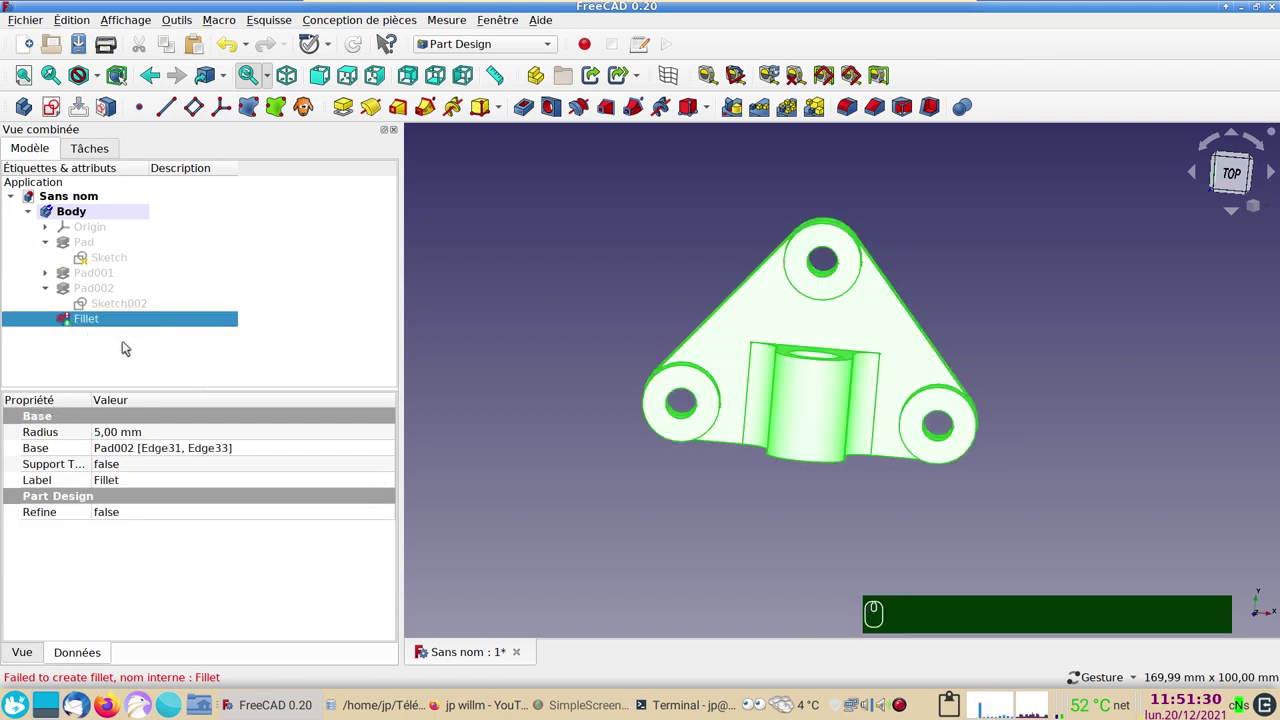
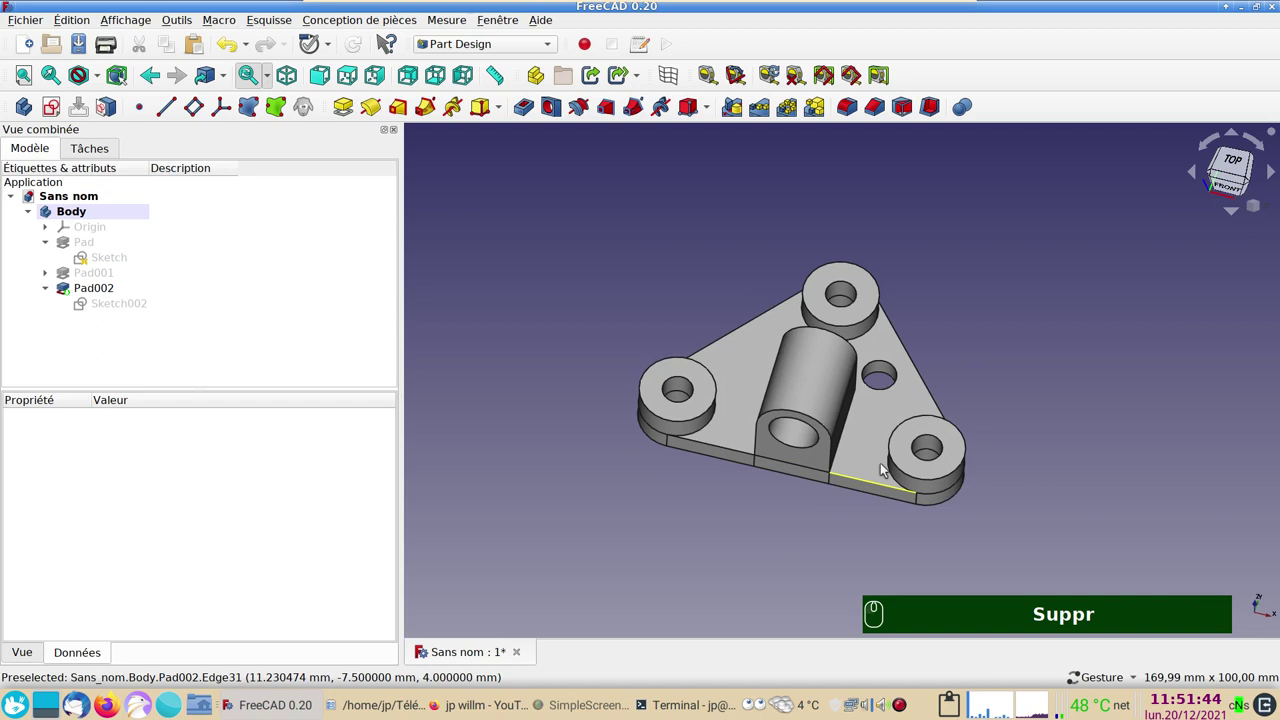
pyautogui.click(872, 471)
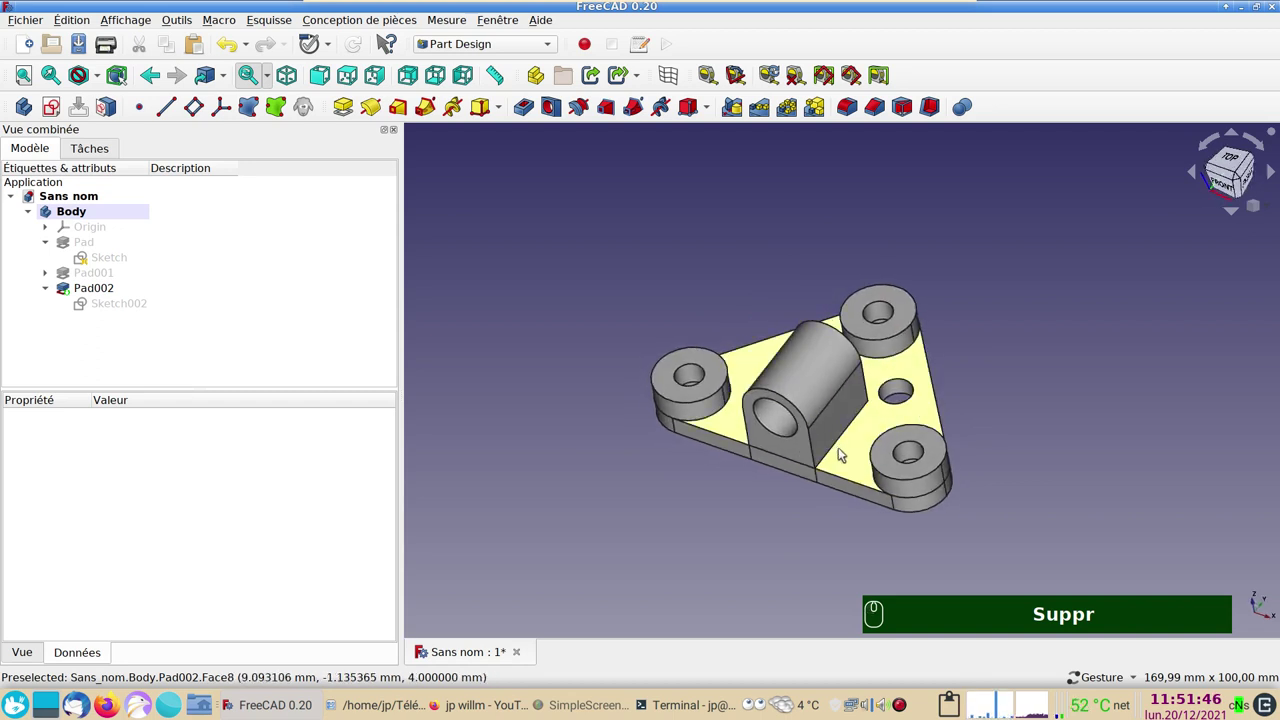
pyautogui.click(668, 480)
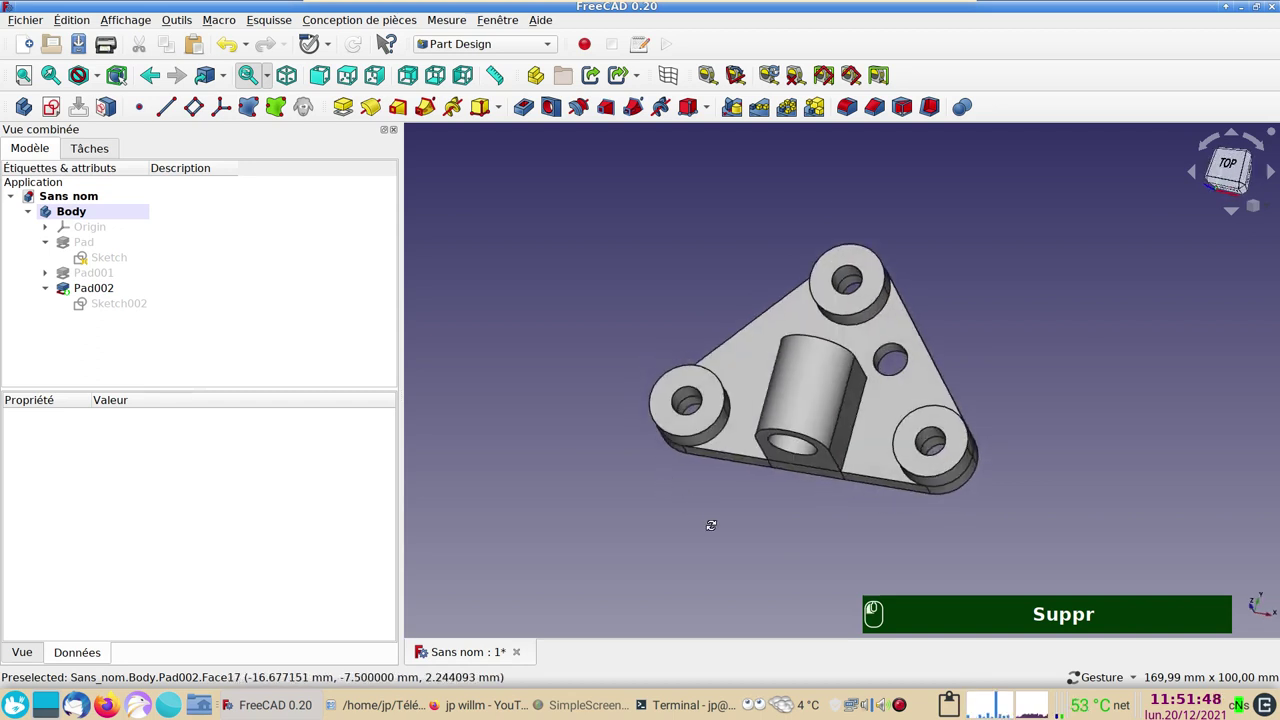
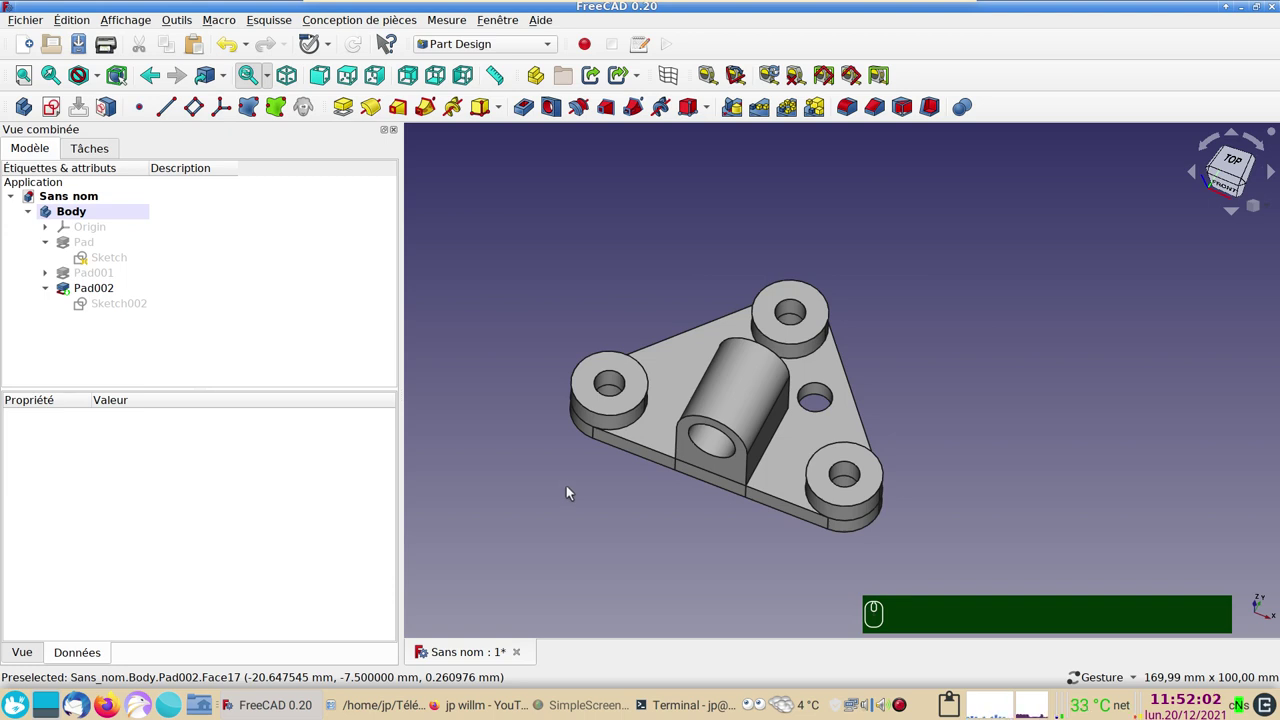
pyautogui.moveTo(595, 502); pyautogui.dragTo(596, 519)
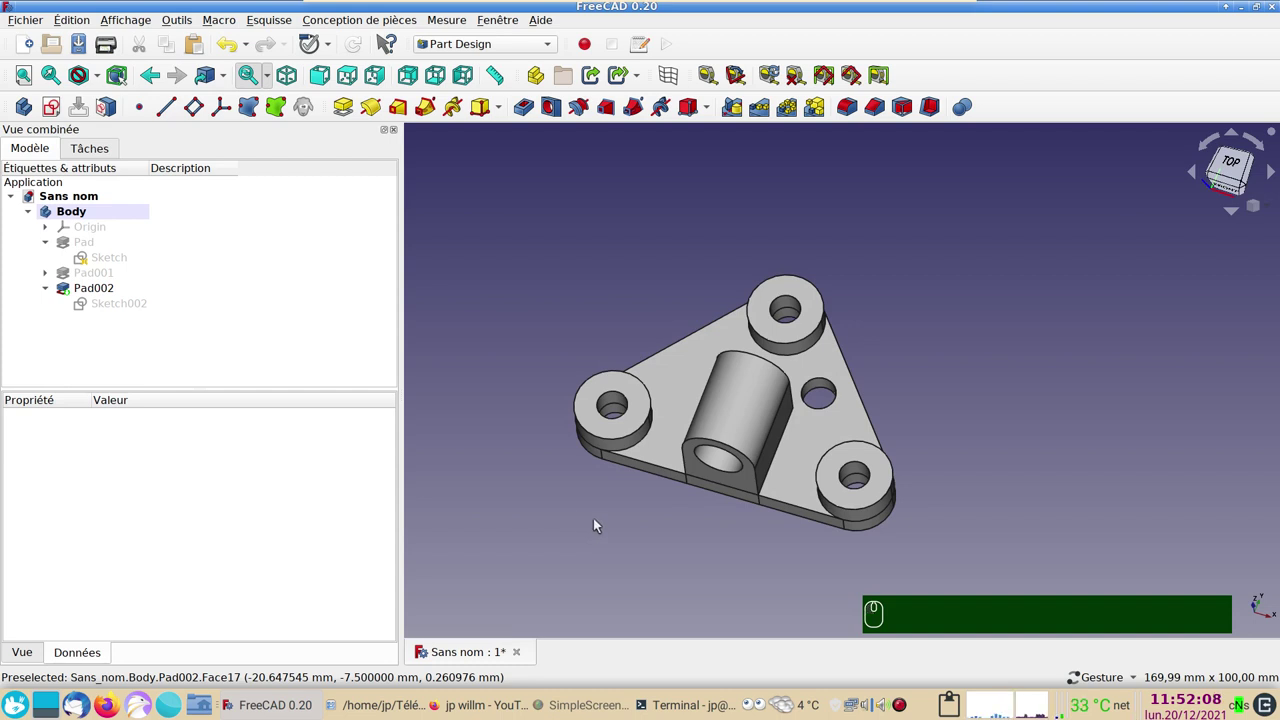